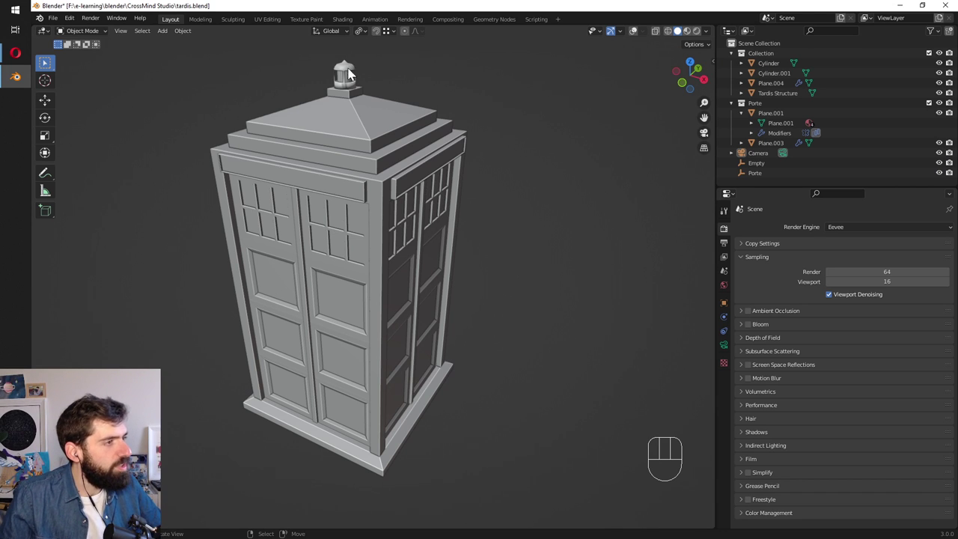
Orbit around the grey police box to view it from several sides and its front corner.
left_click_drag(305, 205, 268, 191)
left_click_drag(394, 245, 291, 258)
left_click_drag(454, 247, 350, 214)
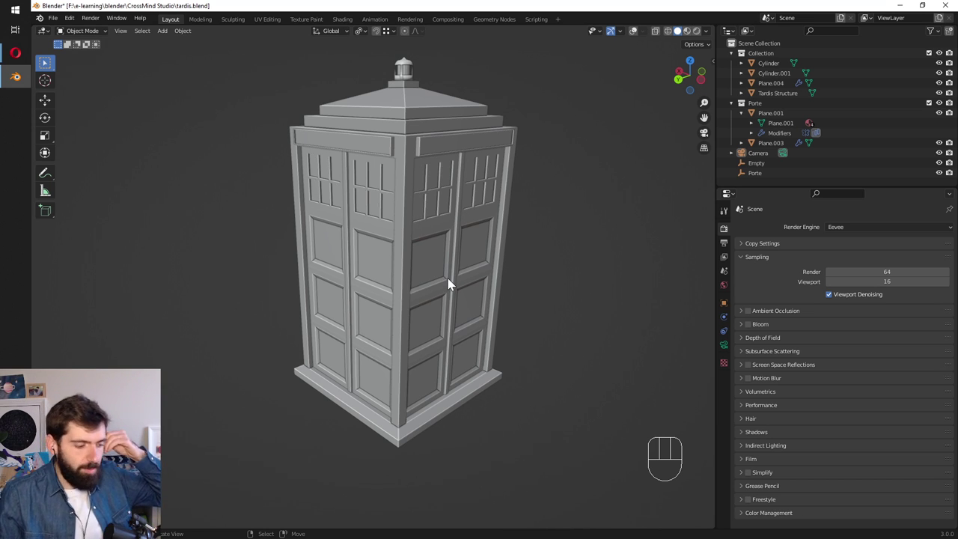
Switch the viewport to Material Preview and orbit around the blue TARDIS with its signage.
key("z")
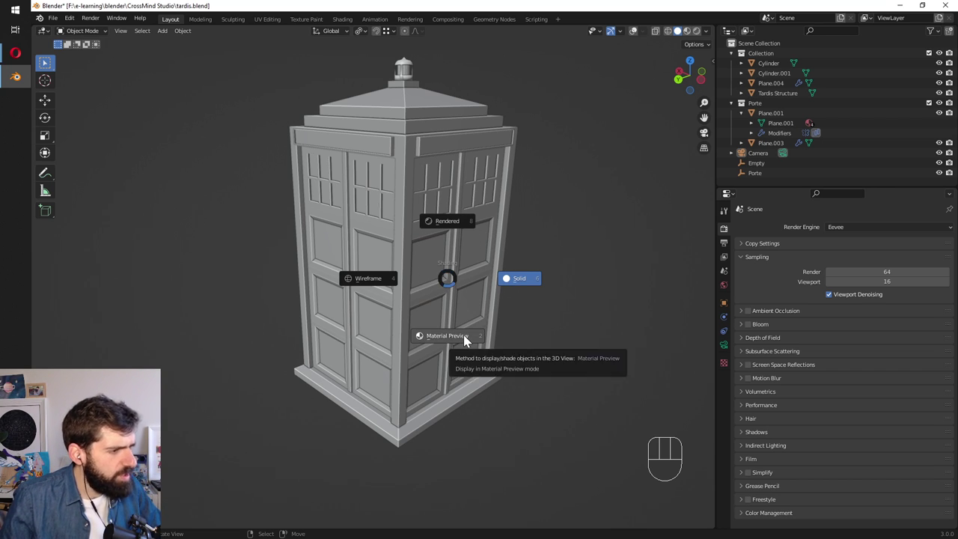
left_click_drag(344, 253, 246, 246)
left_click_drag(459, 266, 443, 279)
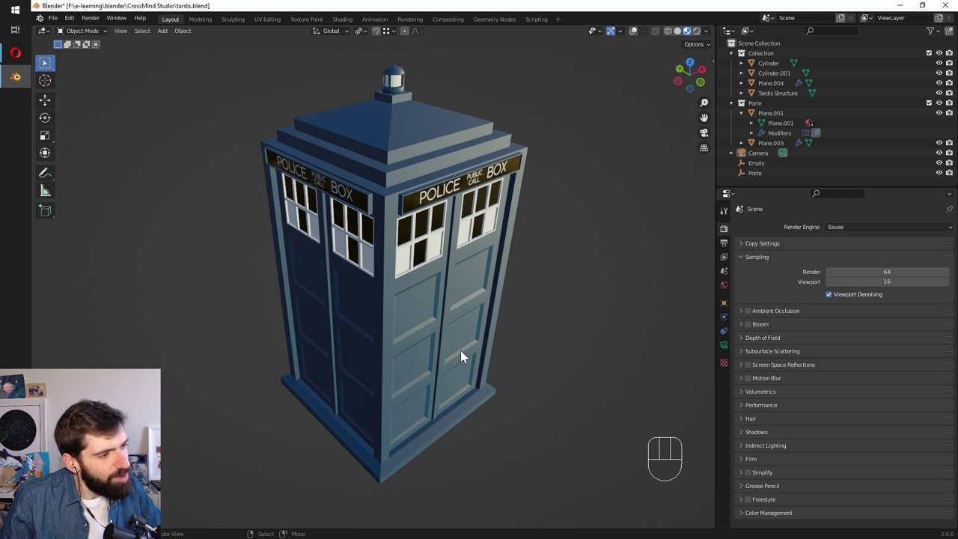
left_click_drag(455, 383, 306, 328)
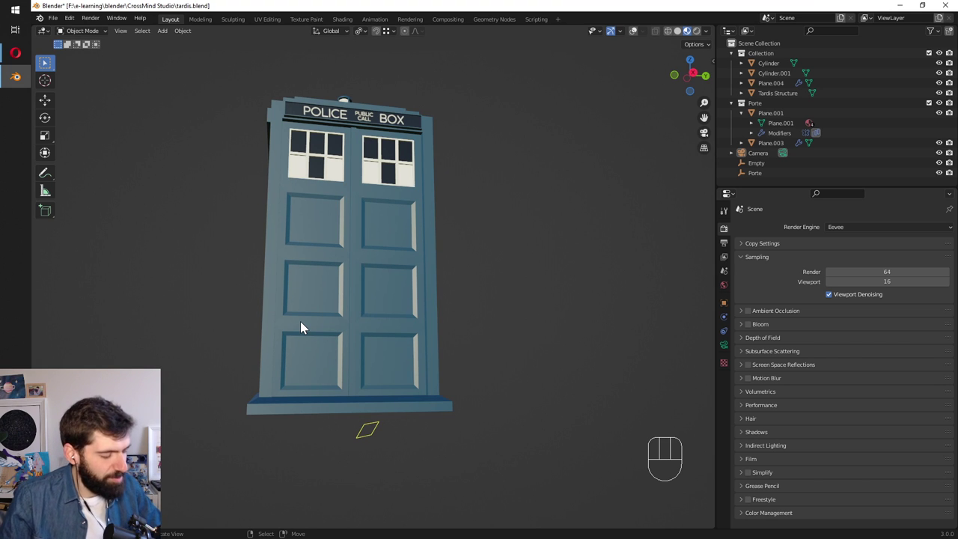
left_click_drag(319, 265, 370, 321)
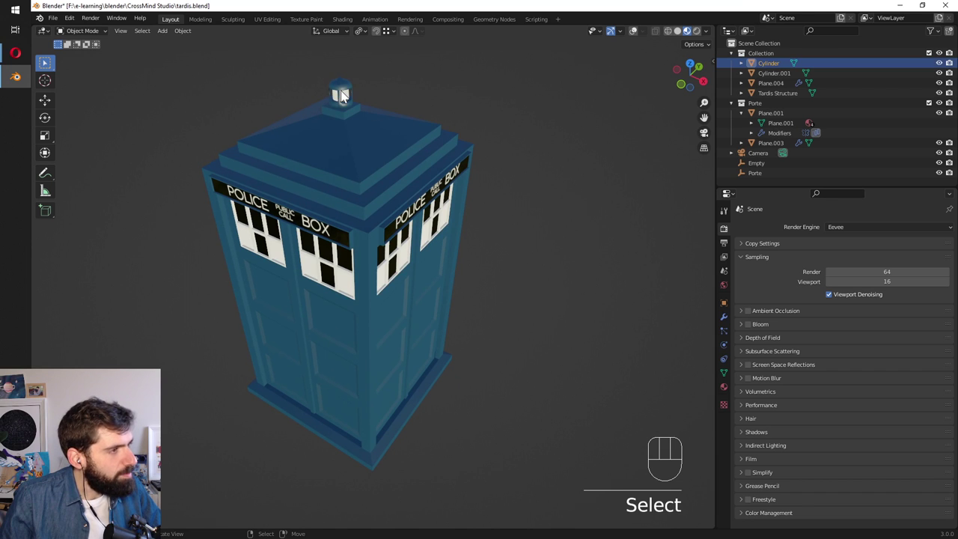
Select the roof lamp cylinder, frame it up close and browse the Add Modifier list.
left_click(641, 36)
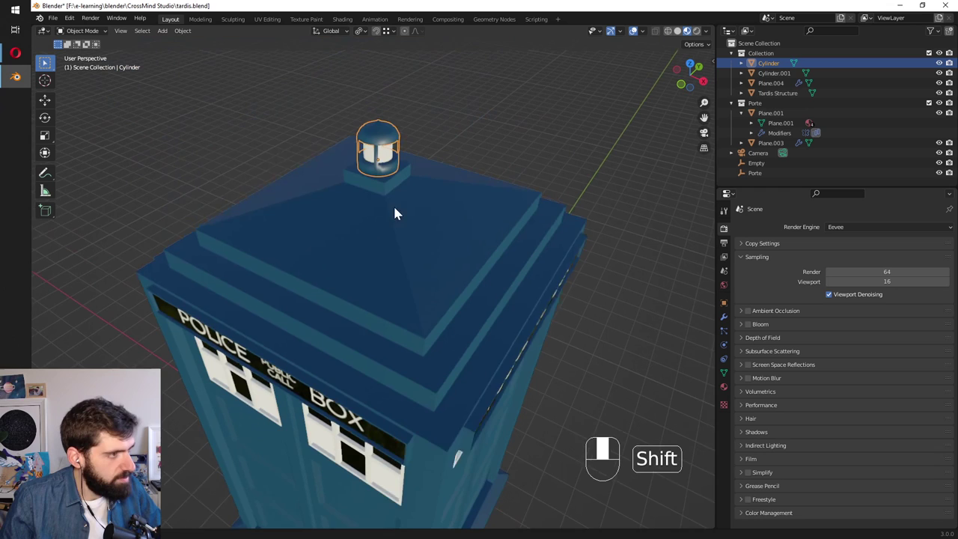
key("z")
key("z")
key("w")
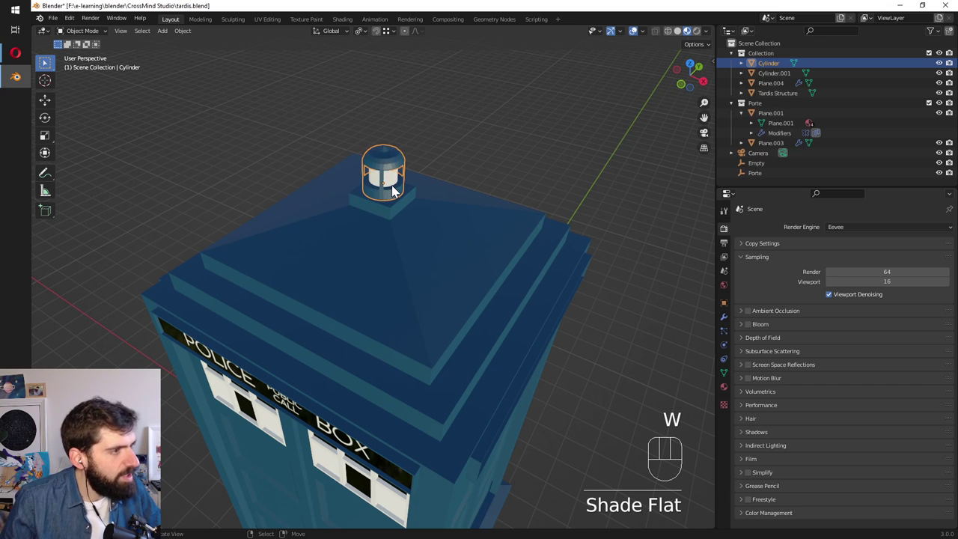
key("w")
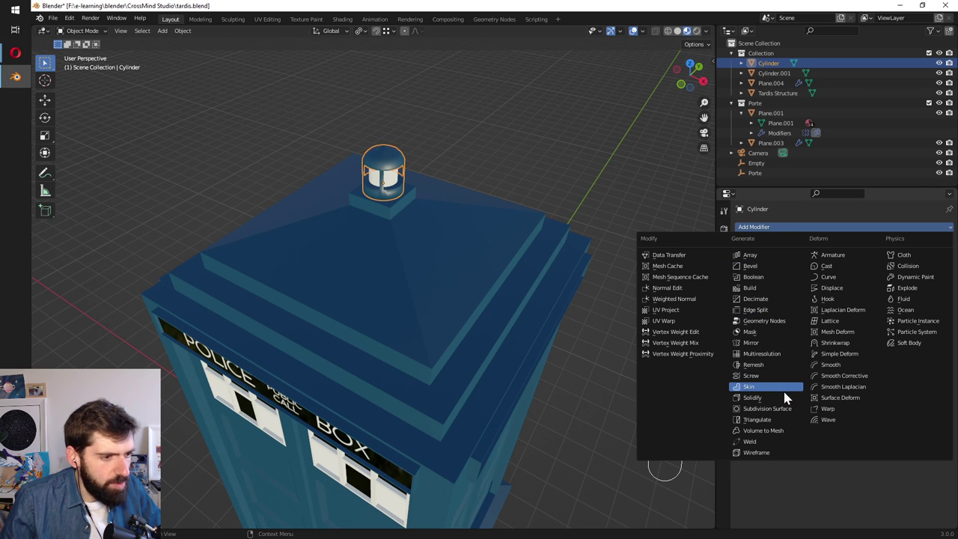
Shade the roof lamp smooth and show its mesh data settings for auto smooth.
left_click(792, 514)
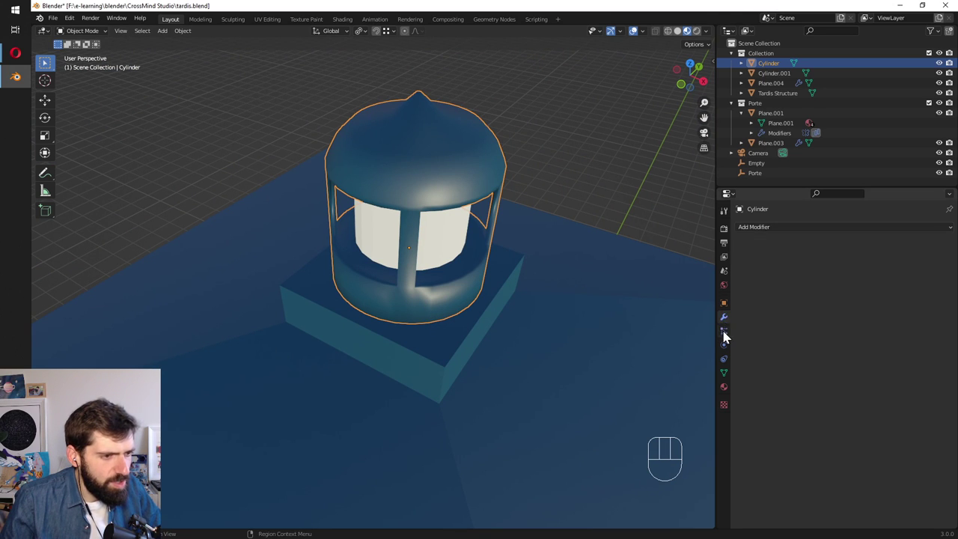
left_click(730, 353)
left_click(729, 365)
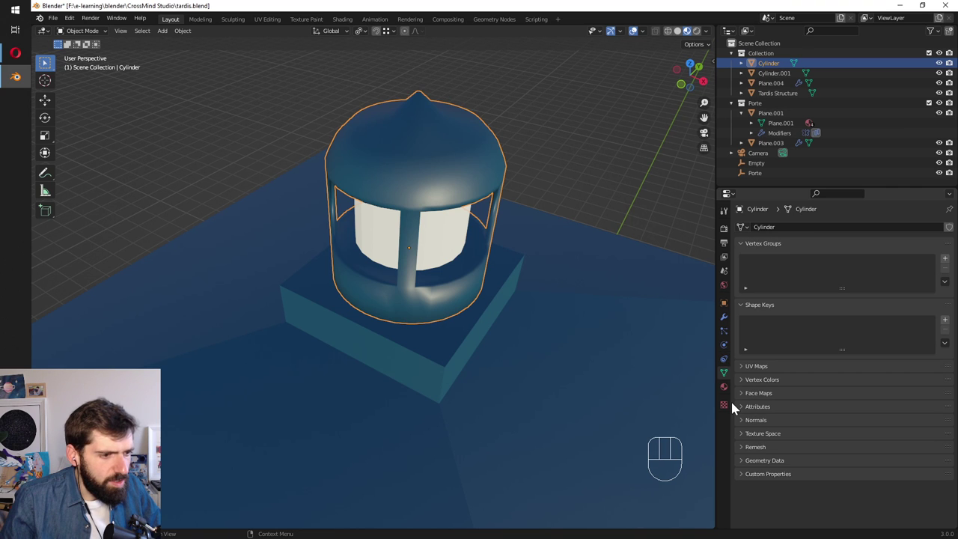
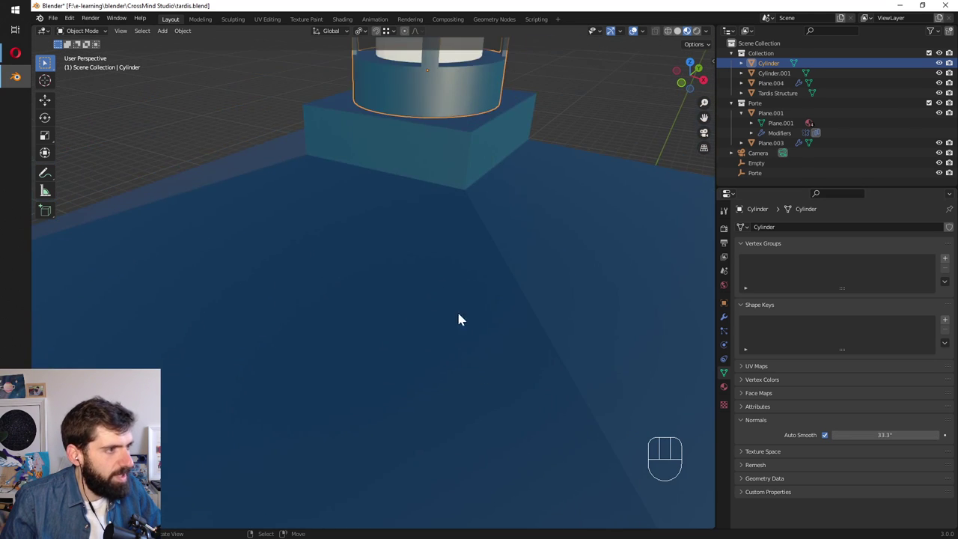
Pull back from the lamp to the front of the box and save tardis.blend.
left_click_drag(414, 312, 415, 289)
left_click_drag(378, 375, 356, 343)
key("ctrl+s")
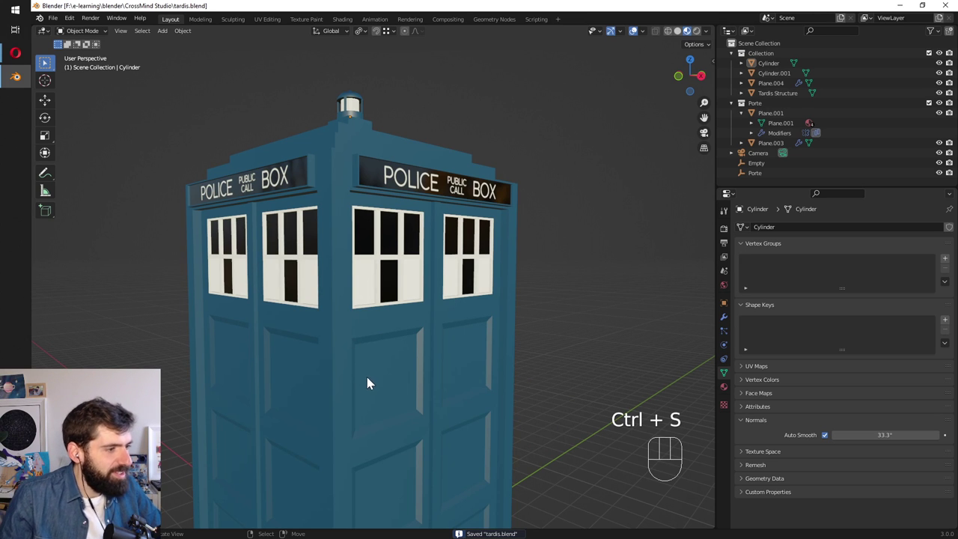
left_click_drag(318, 384, 351, 363)
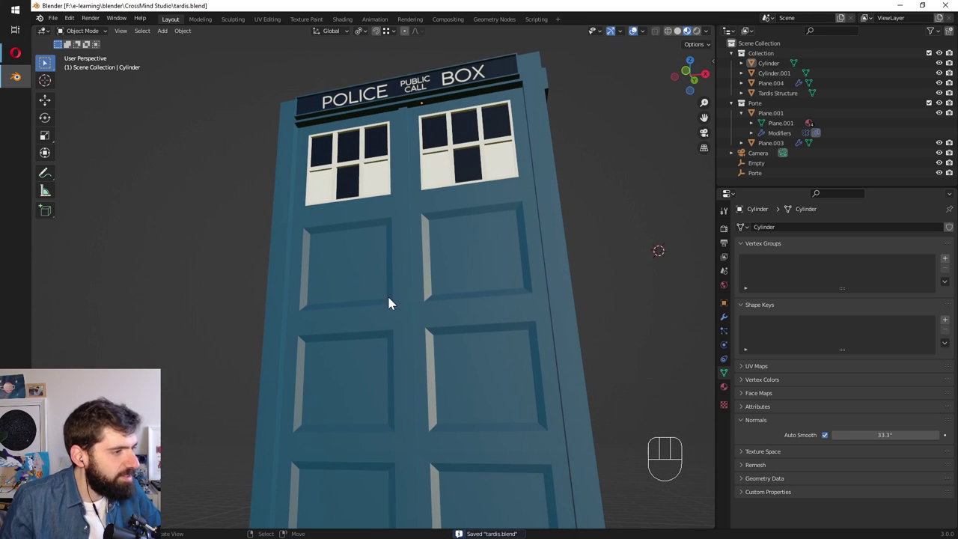
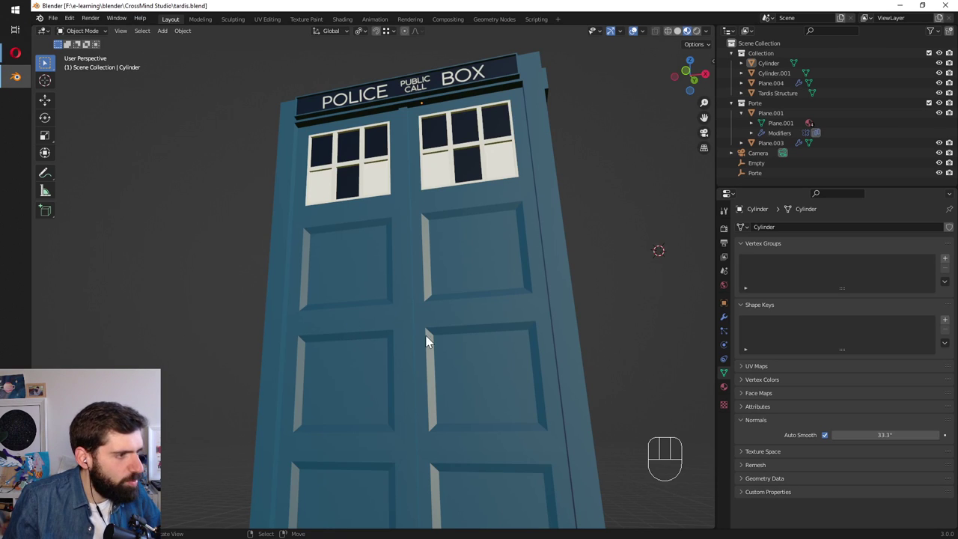
Expand the Porte collection in the Outliner and select the door frame piece Plane.001.
left_click_drag(428, 315, 398, 326)
left_click(781, 110)
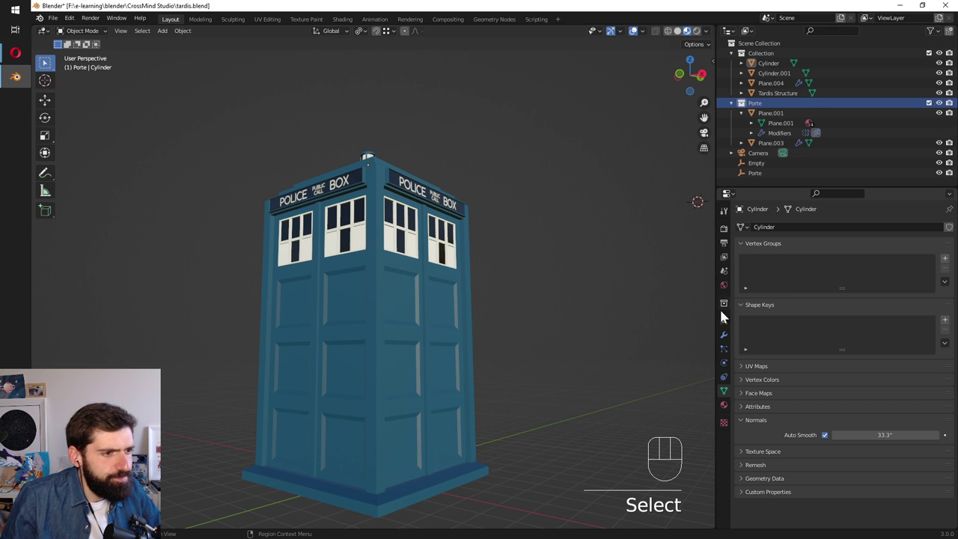
left_click(727, 347)
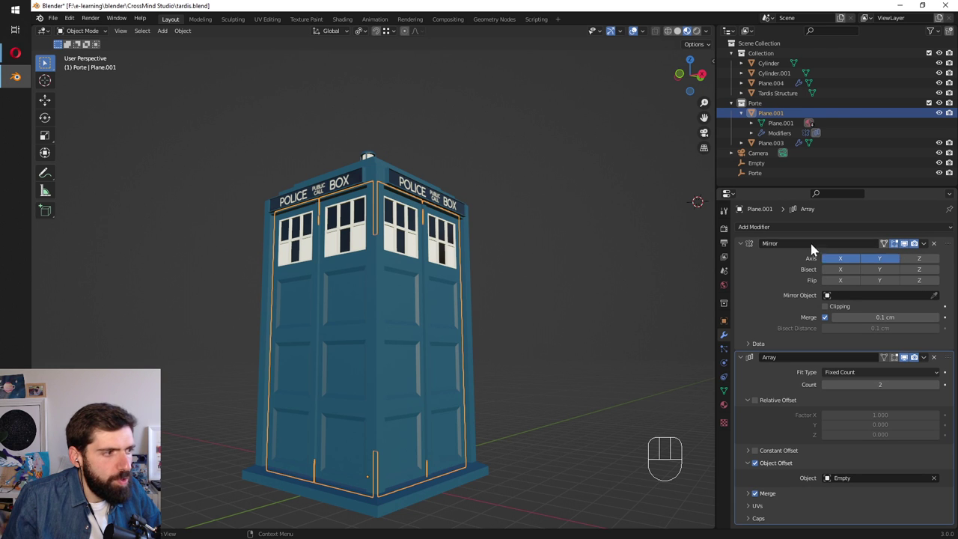
left_click(903, 252)
key("Tab")
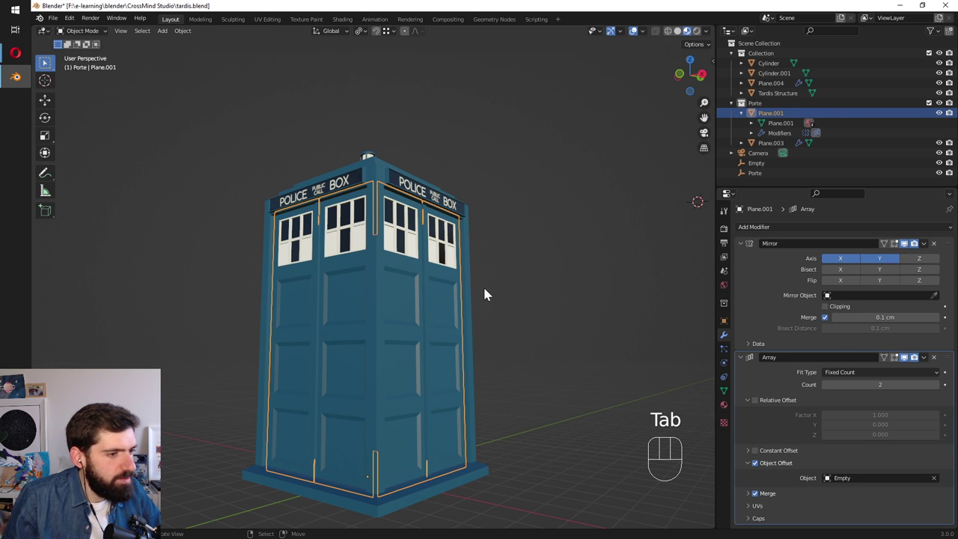
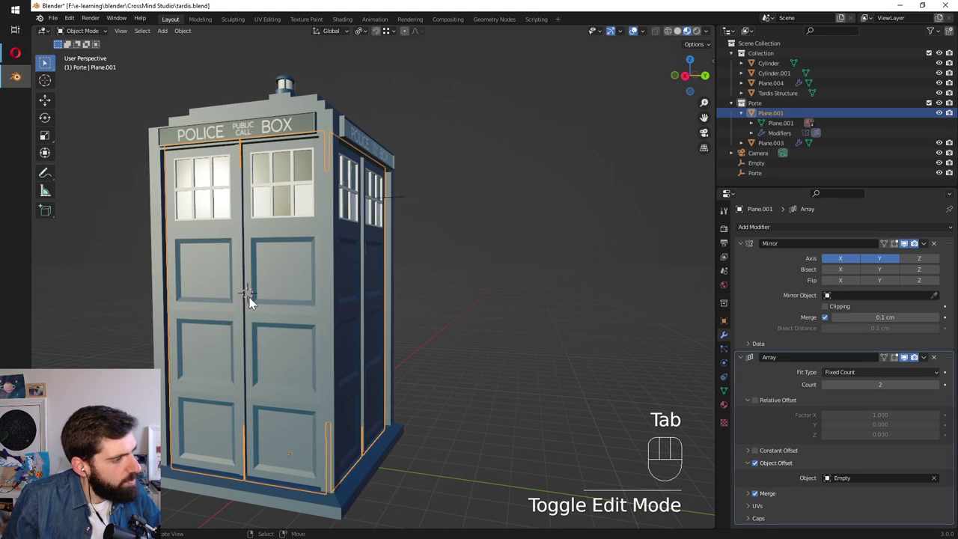
Face the front doors straight on and place the 3D cursor at their middle.
left_click_drag(256, 328, 279, 331)
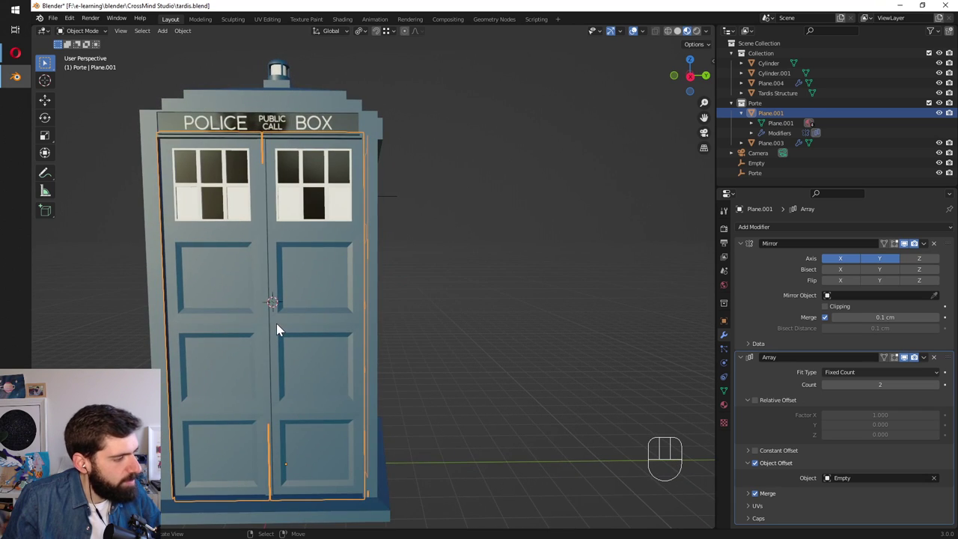
left_click_drag(288, 297, 268, 293)
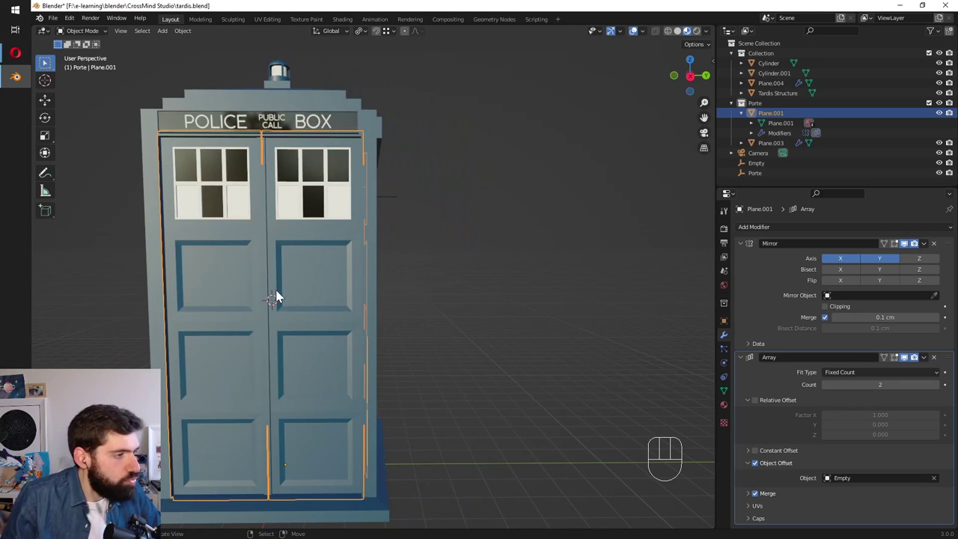
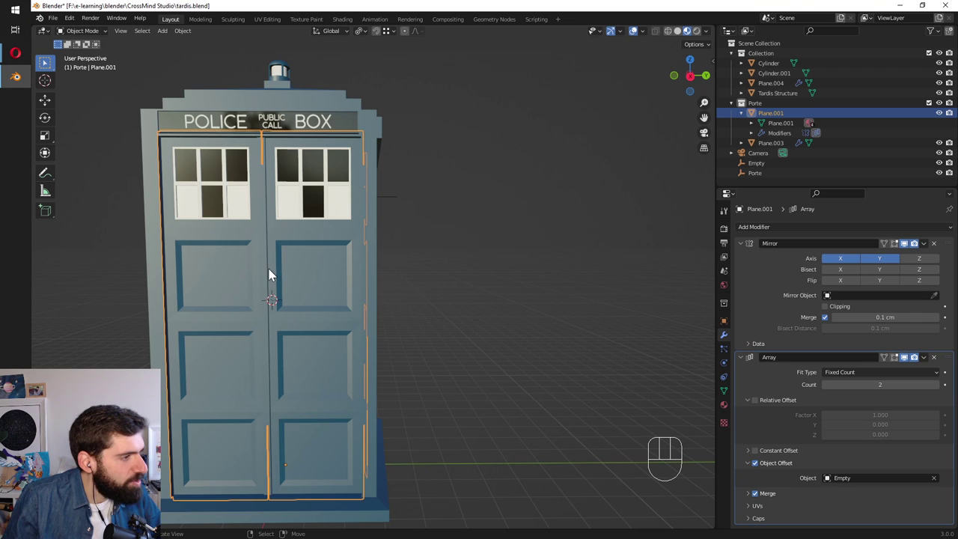
left_click(277, 282)
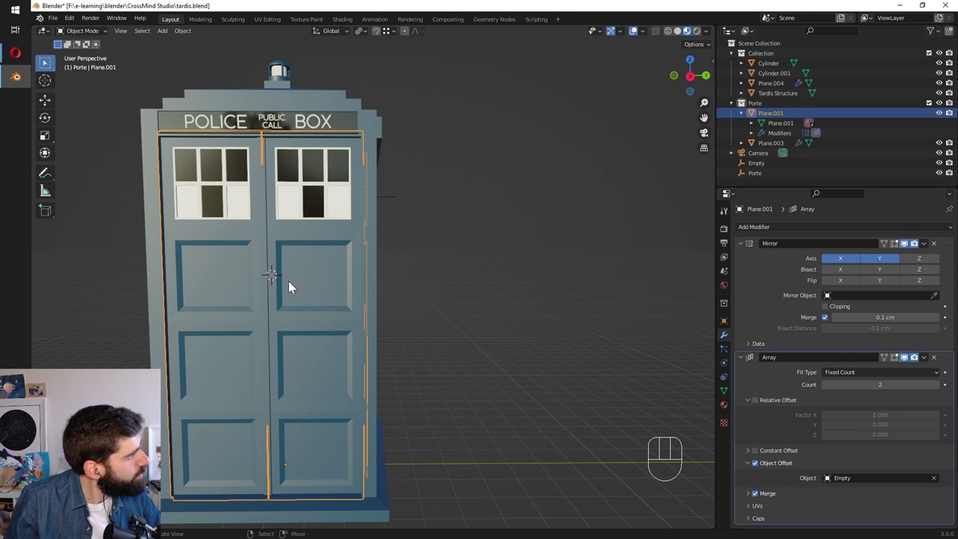
Add a cube at the 3D cursor and shrink it to a tiny size.
key("shift+a")
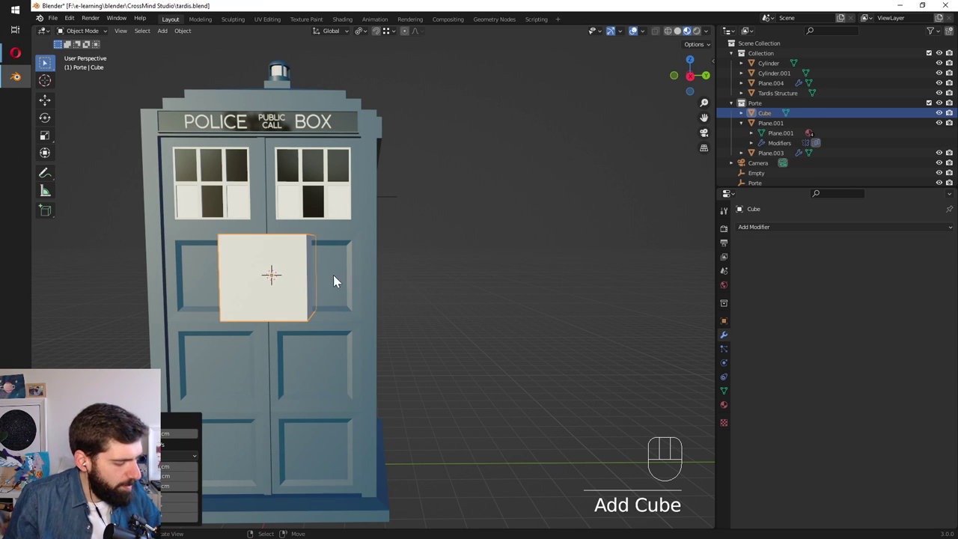
key("Tab")
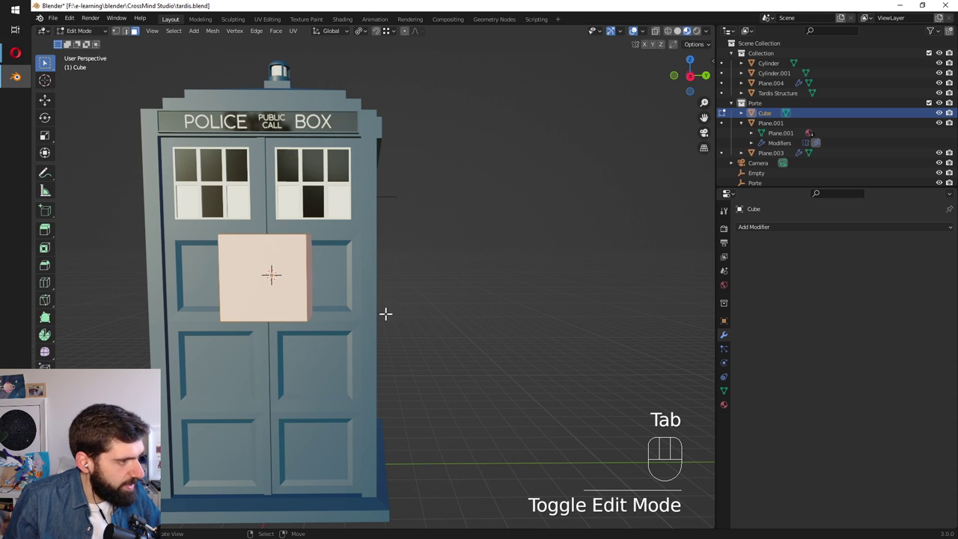
key("s")
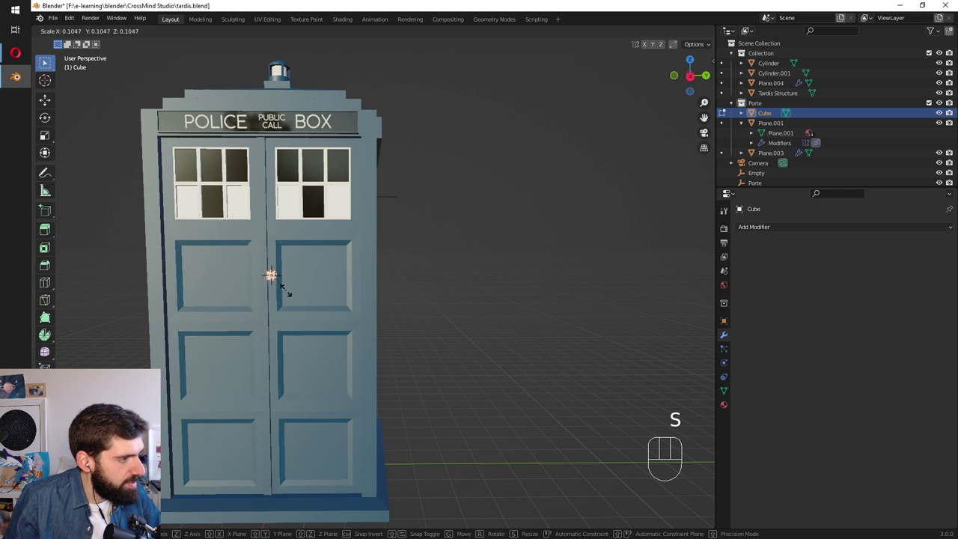
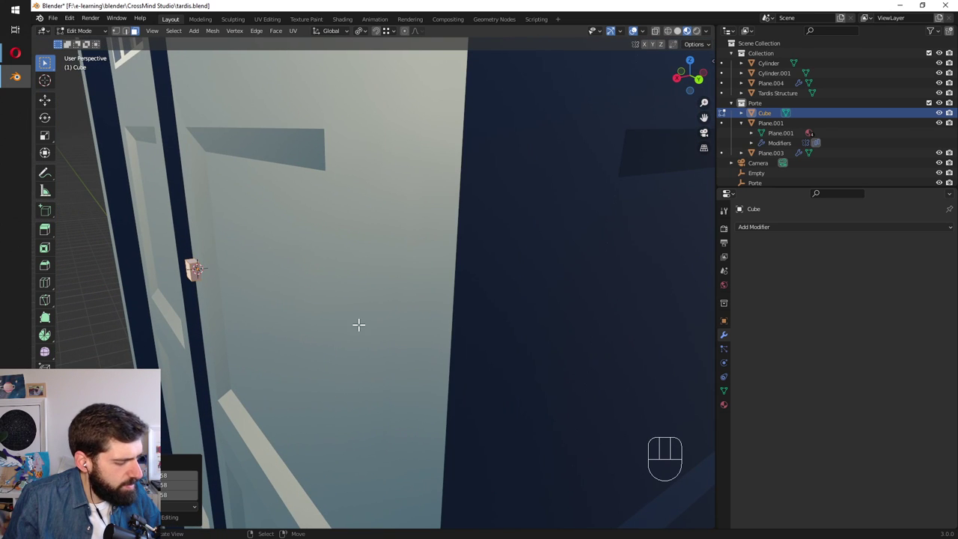
key("s")
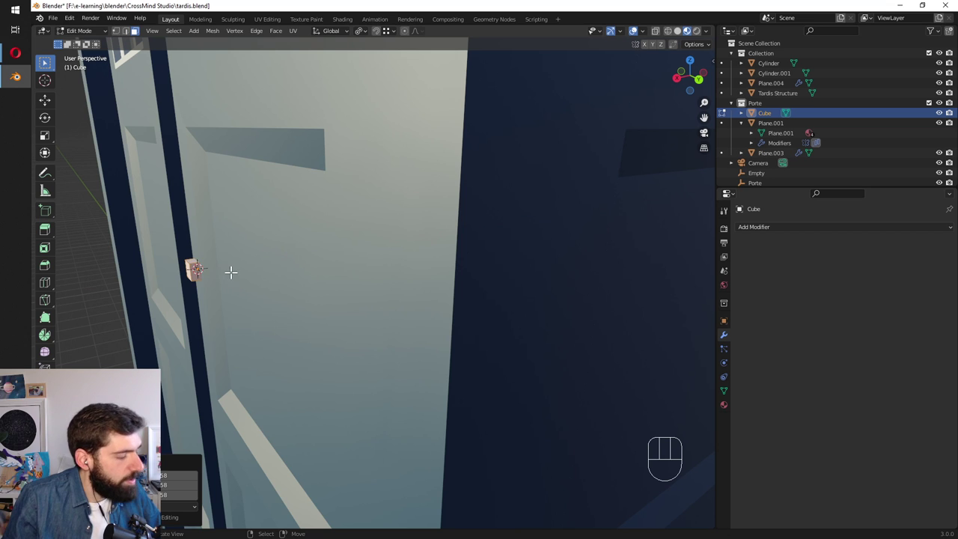
key("x")
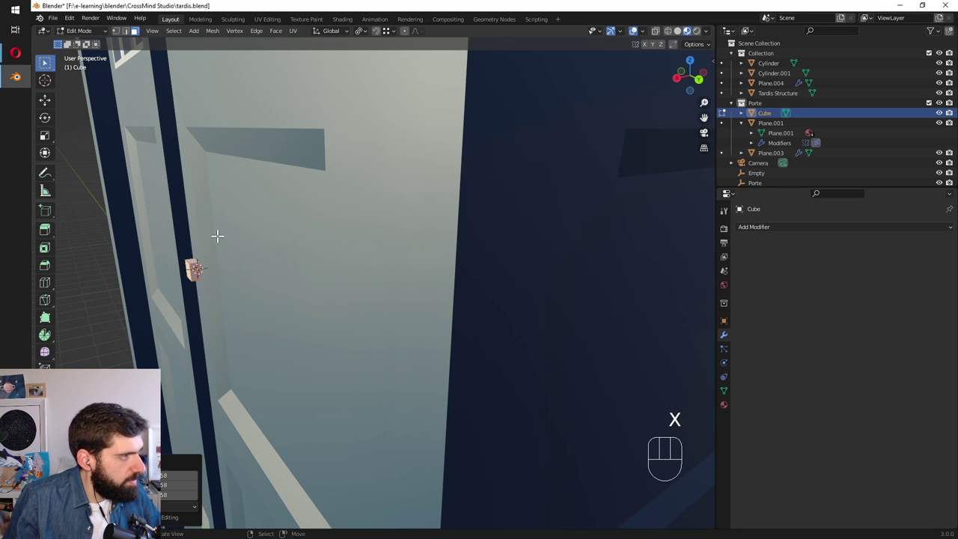
key("Tab")
key("x")
Add a plane and scale it along X and Y into a small plate nudged onto the door seam.
key("shift+a")
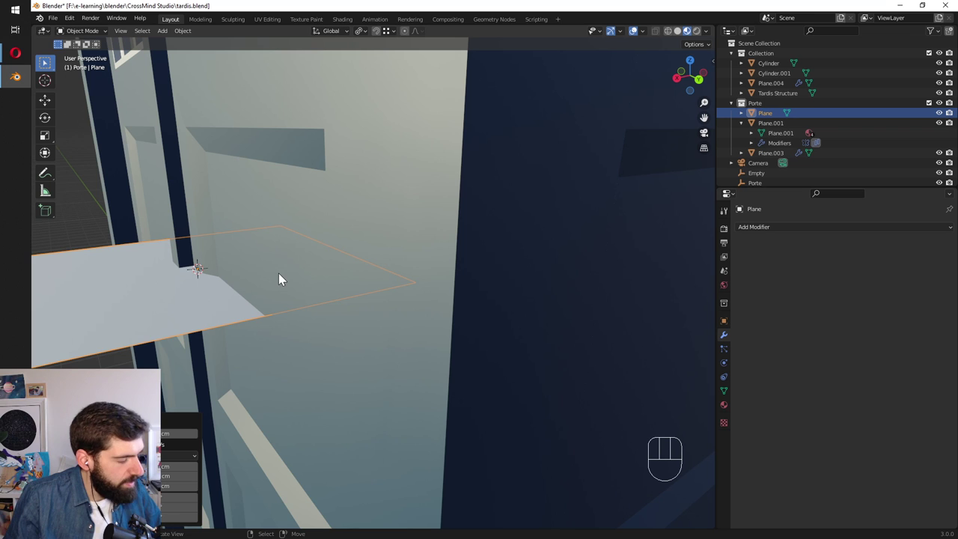
key("Tab")
key("s")
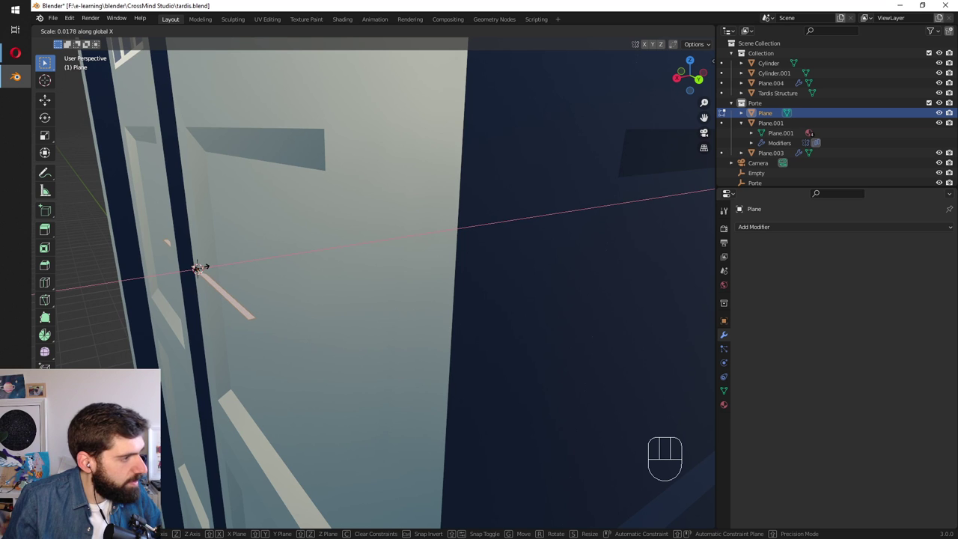
key("s")
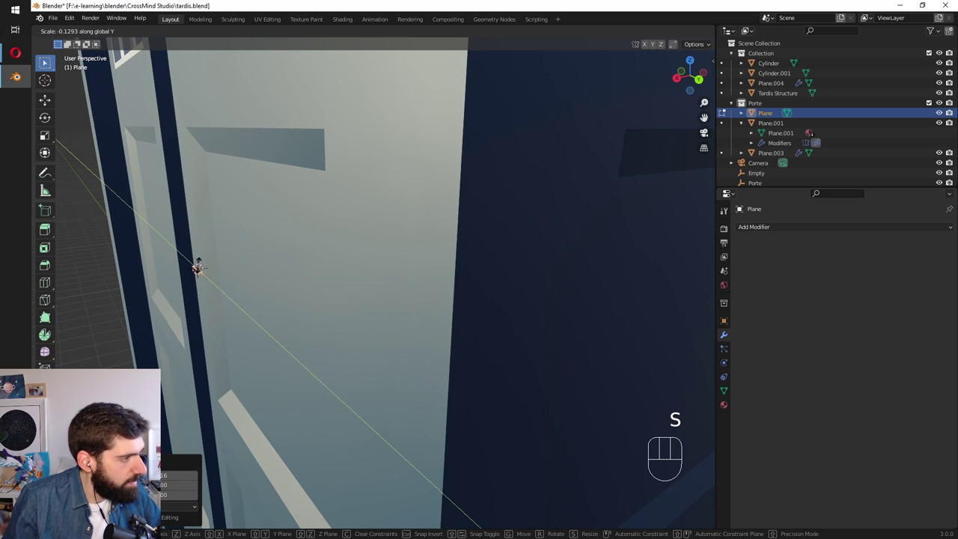
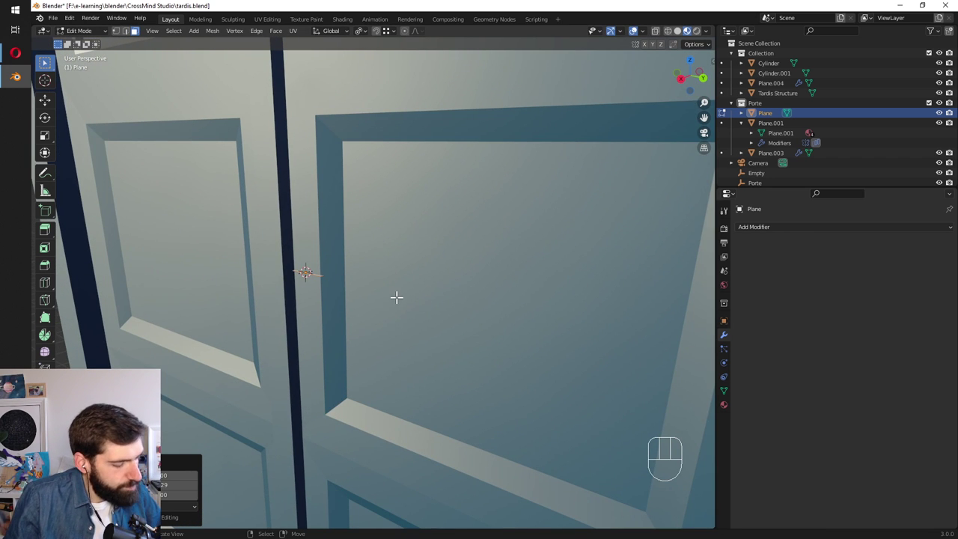
key("s")
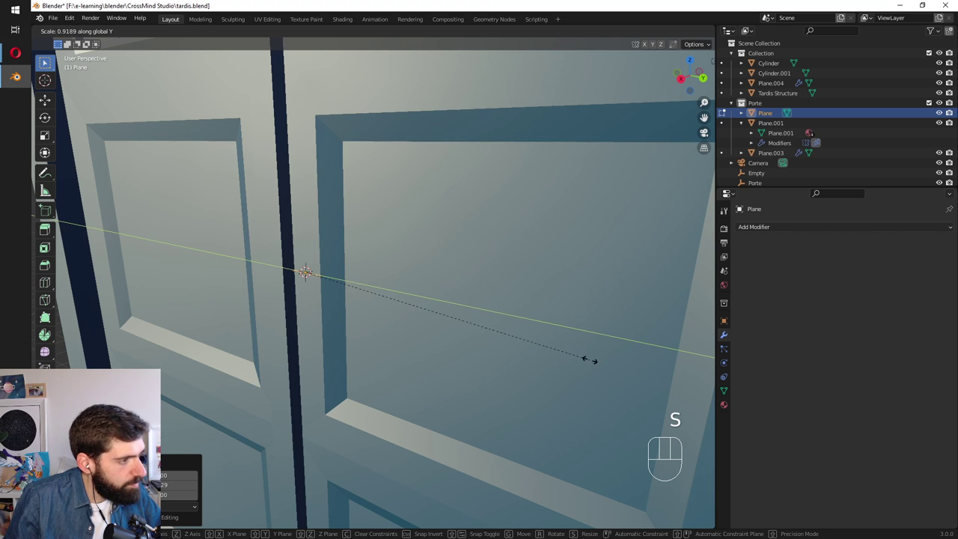
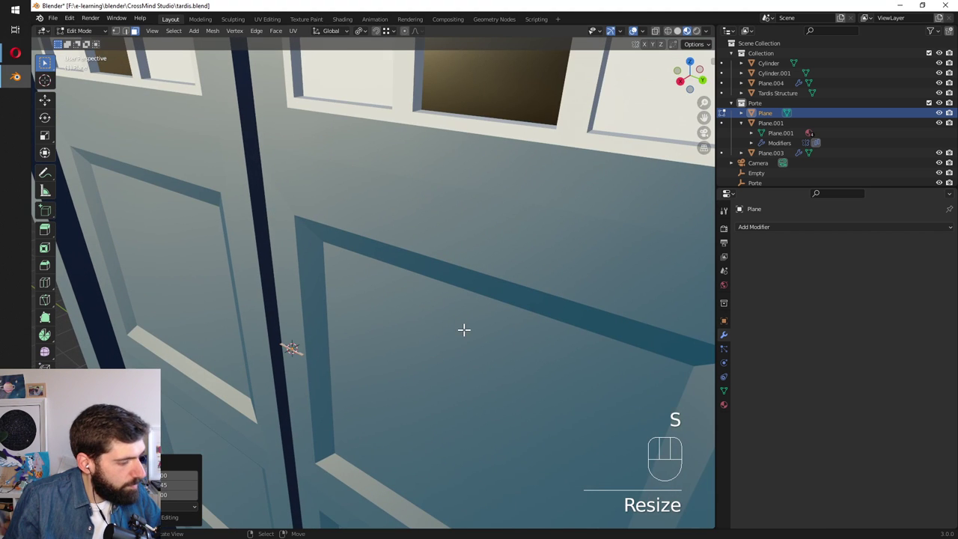
key("g")
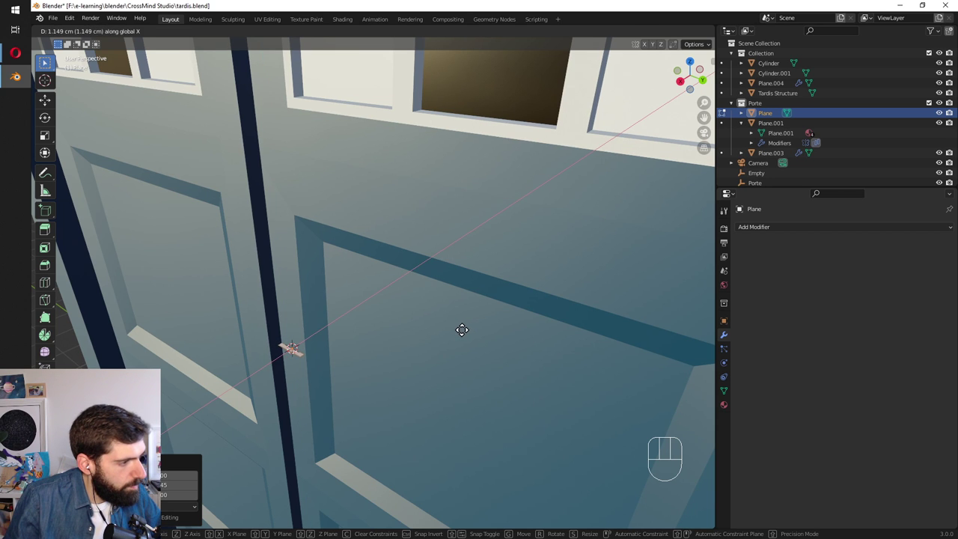
key("s")
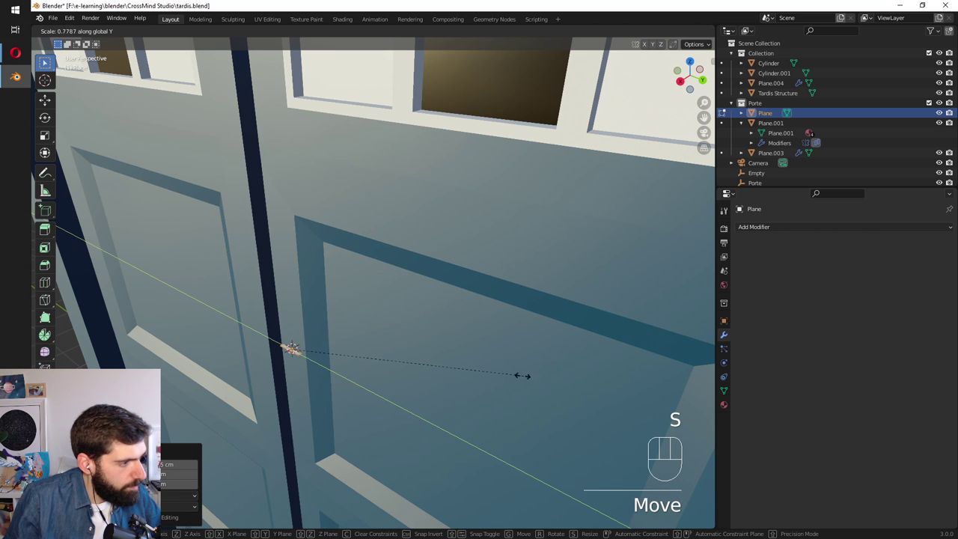
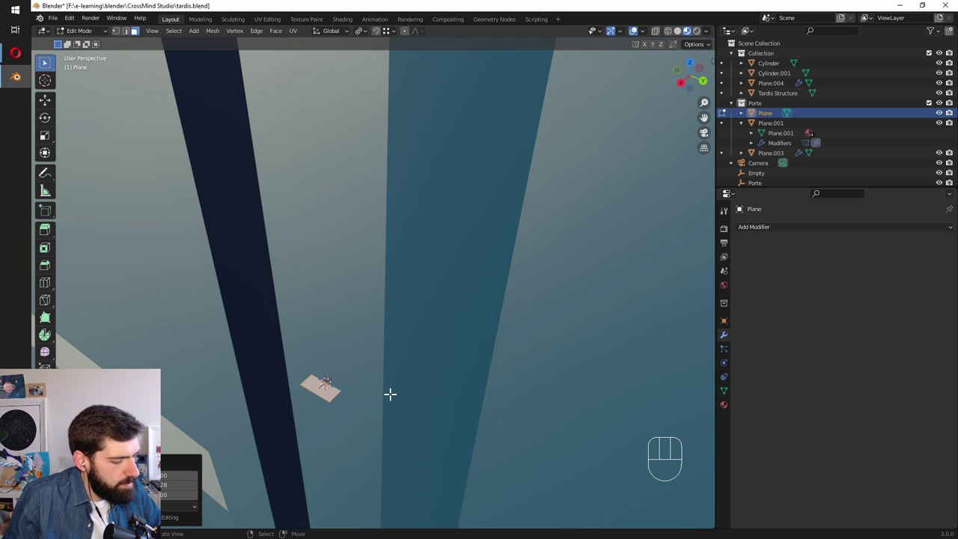
Turn on snapping with Snap To set to Face.
left_click_drag(372, 40, 385, 37)
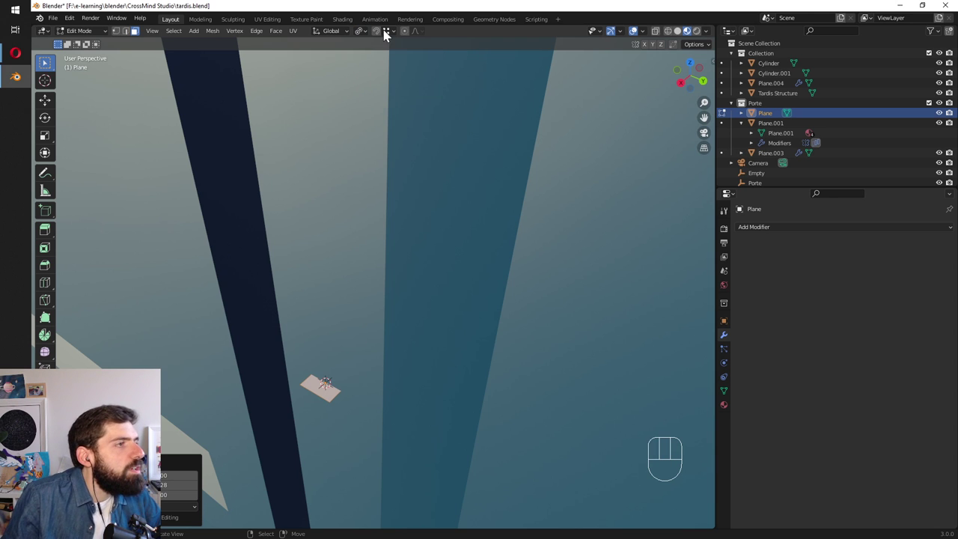
left_click(383, 35)
left_click(380, 38)
left_click(405, 36)
left_click_drag(396, 38, 321, 281)
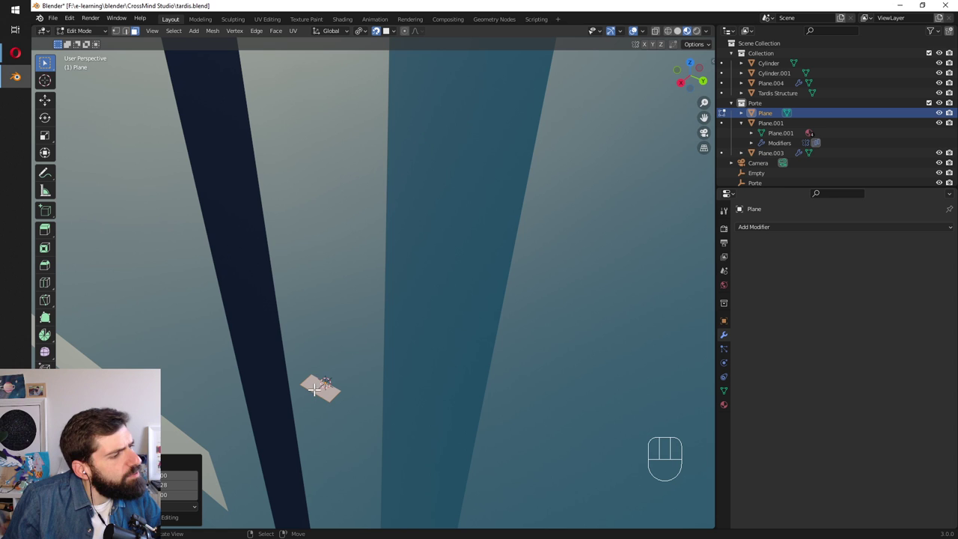
With X-ray and face select on, move the plate so it snaps onto the door surface.
key("g")
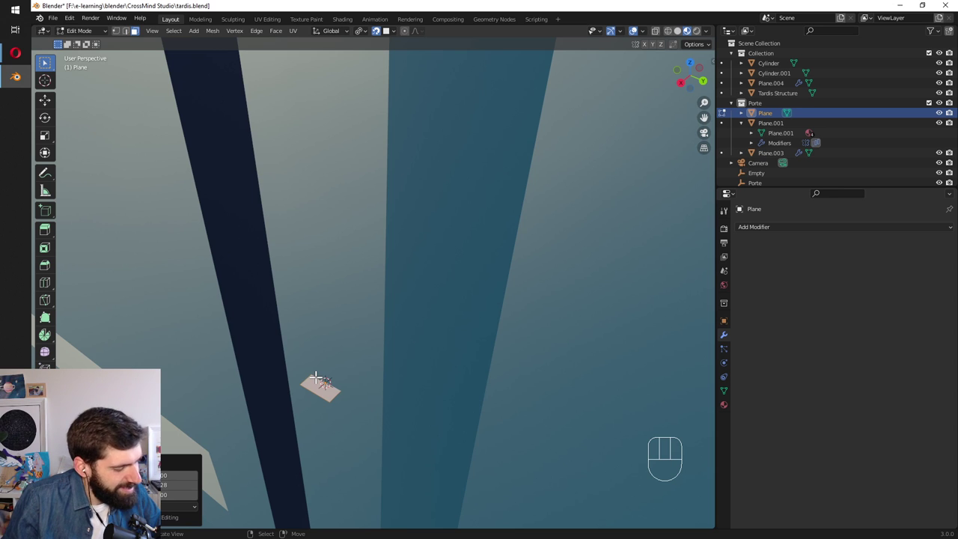
key("alt+z")
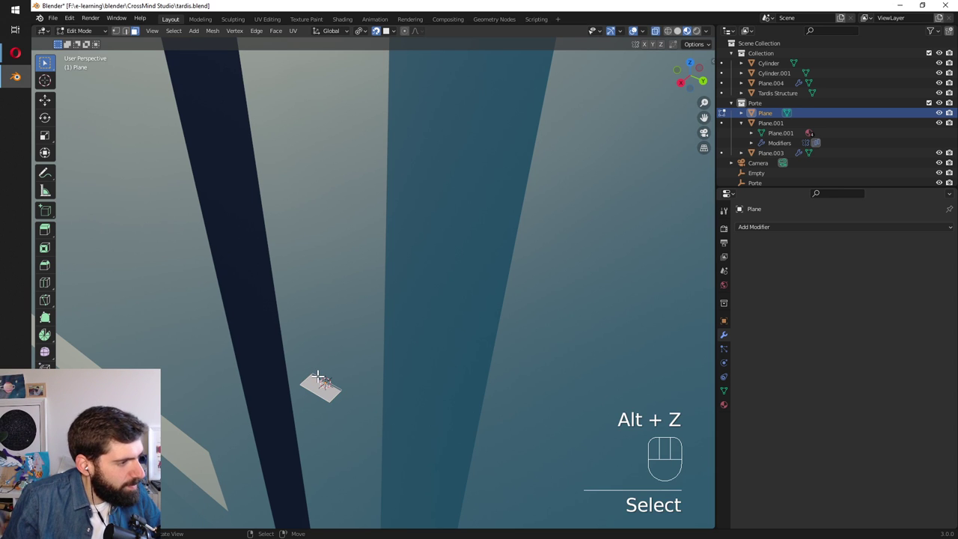
key("2")
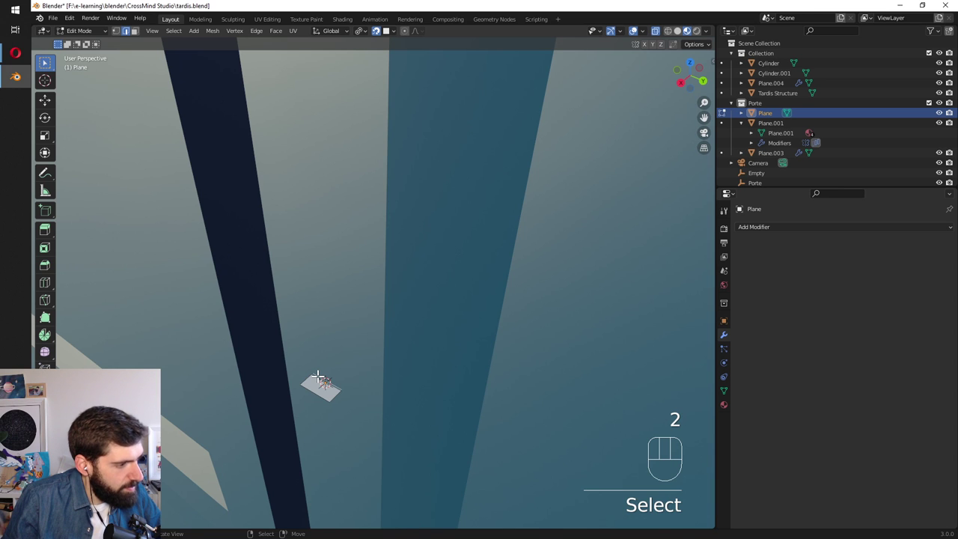
key("g")
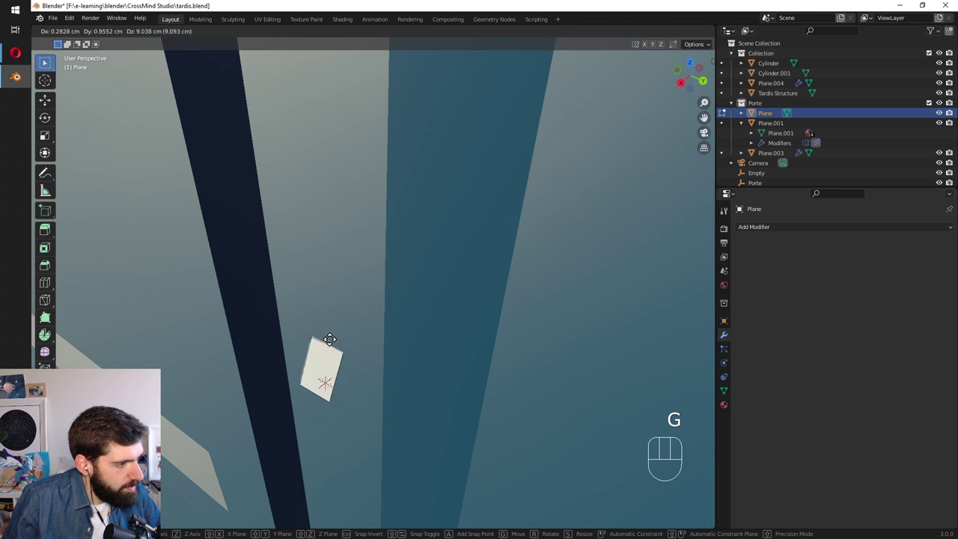
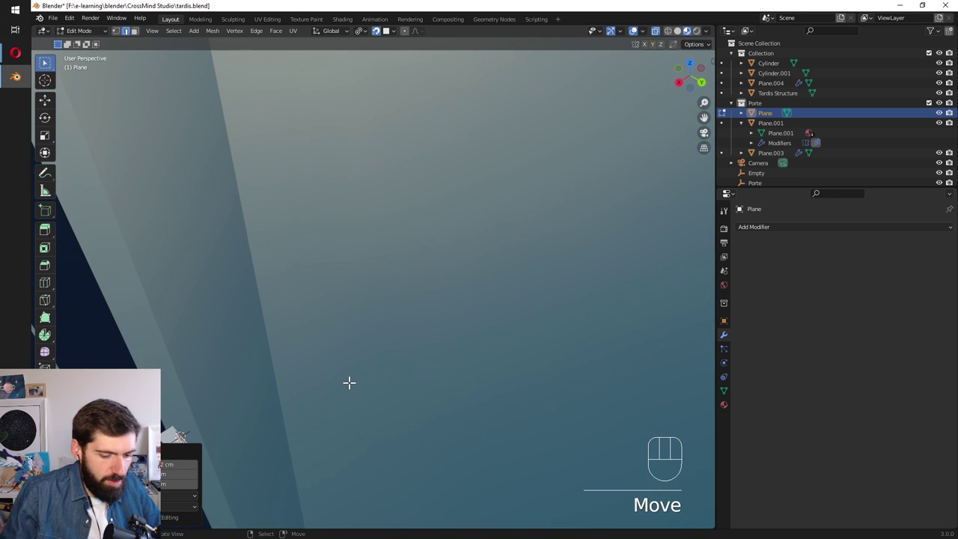
Look down from the top and isolate the small plate in local view.
key("KP_7")
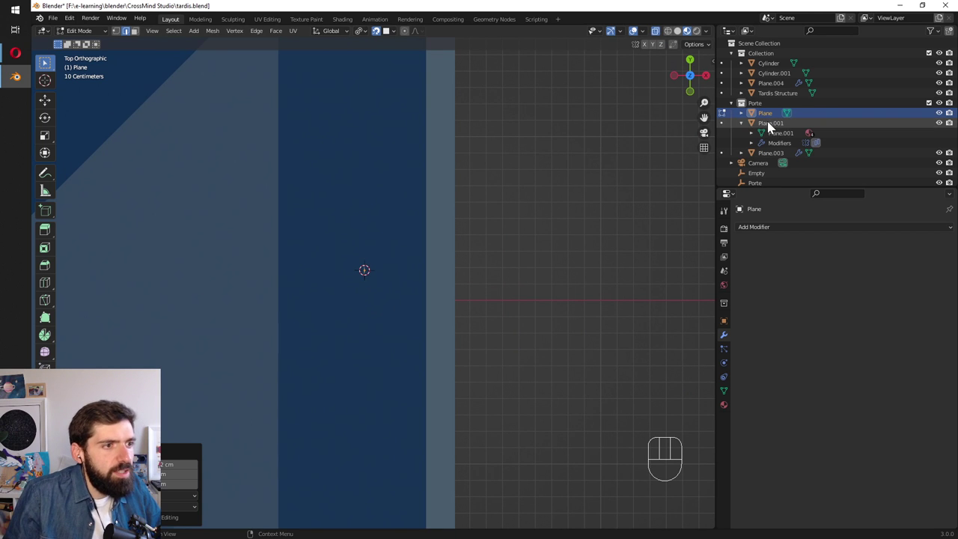
key("Tab")
key("KP_Divide")
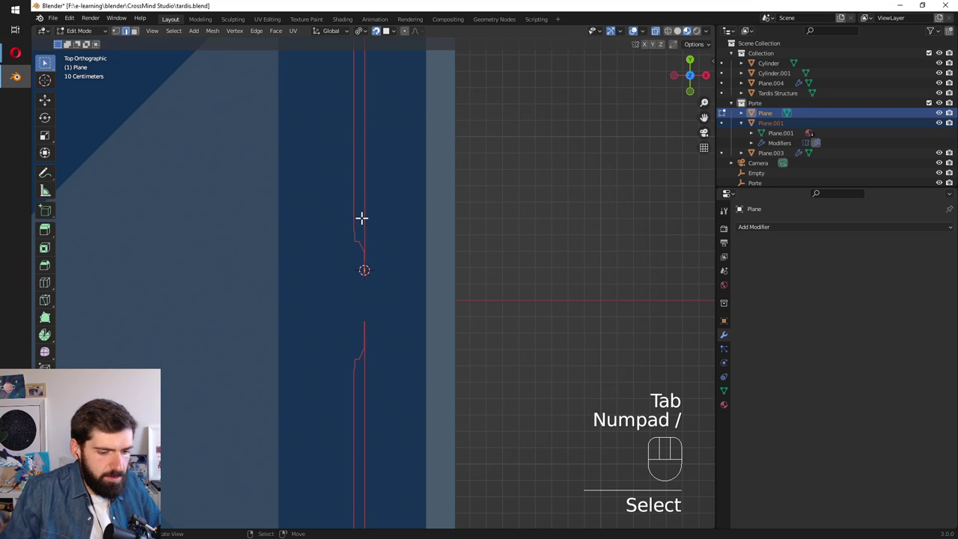
key("KP_Divide")
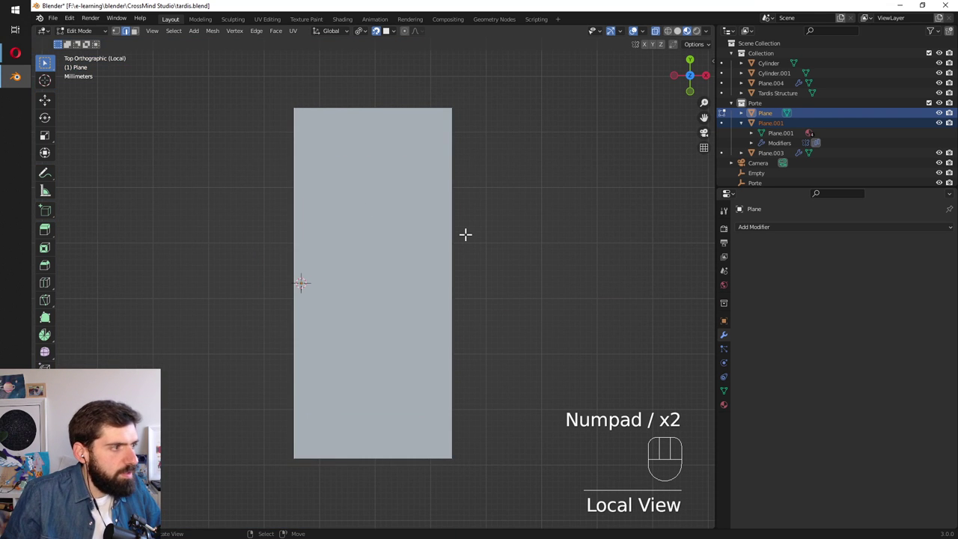
Select the Porte door items in the Outliner, toggle local view and leave edit mode.
left_click(778, 131)
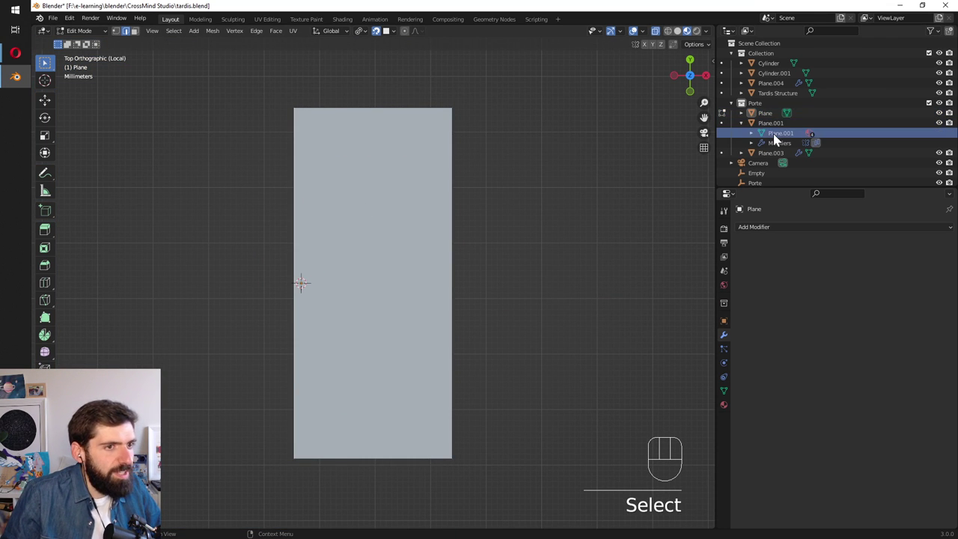
left_click(774, 119)
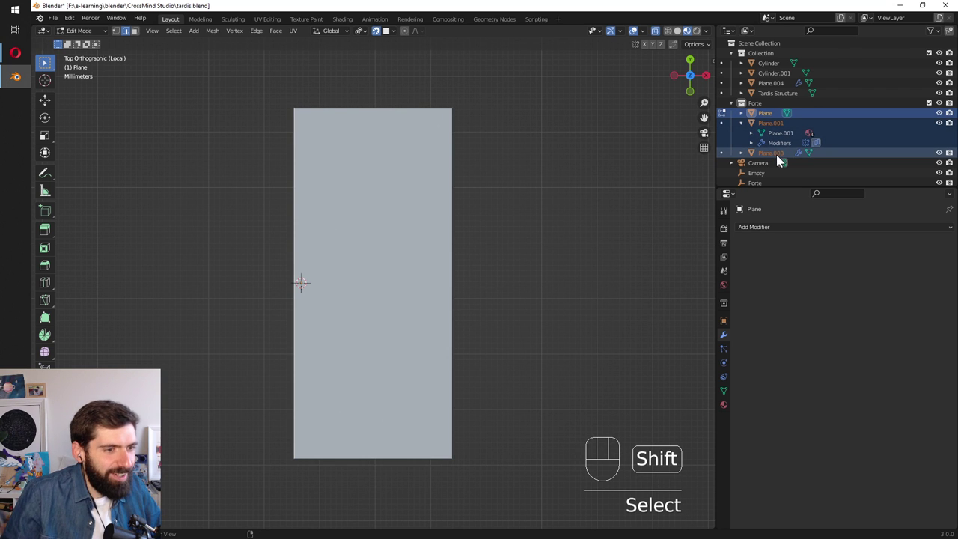
key("KP_Divide")
key("KP_Divide")
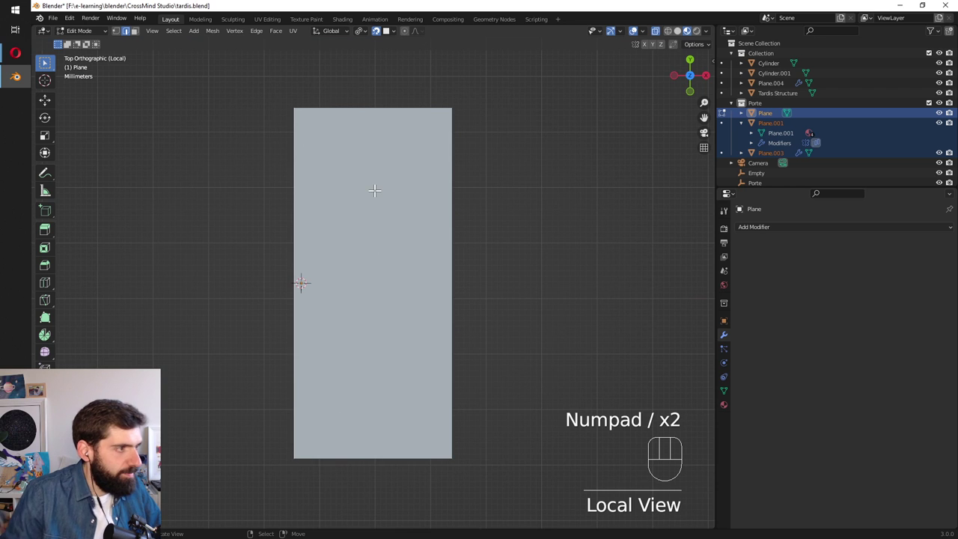
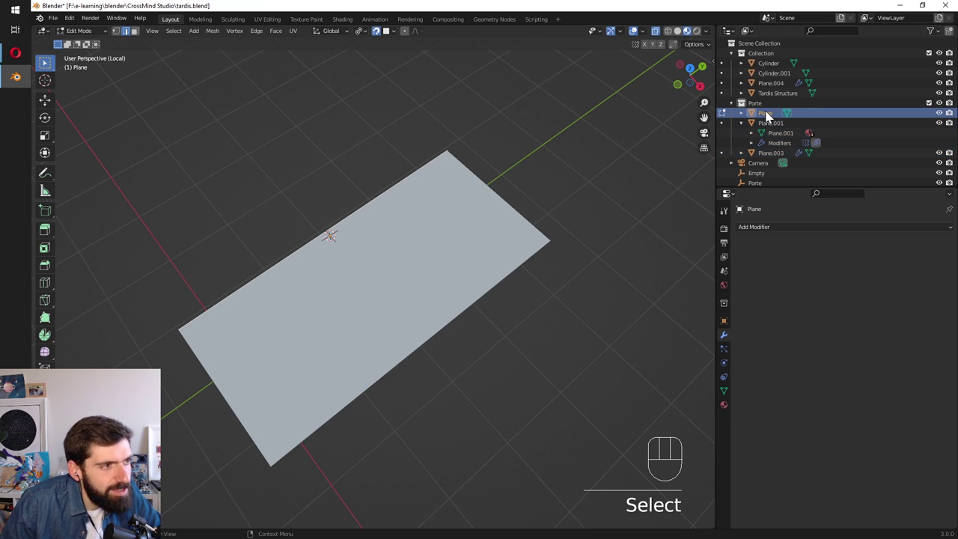
key("Tab")
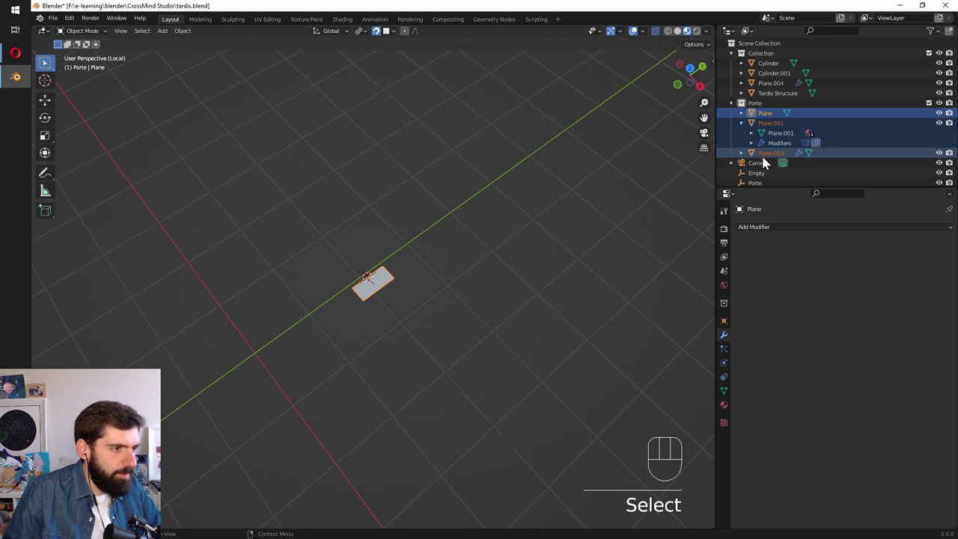
Show the whole TARDIS again, then isolate the doors with the plate from the top.
key("KP_Divide")
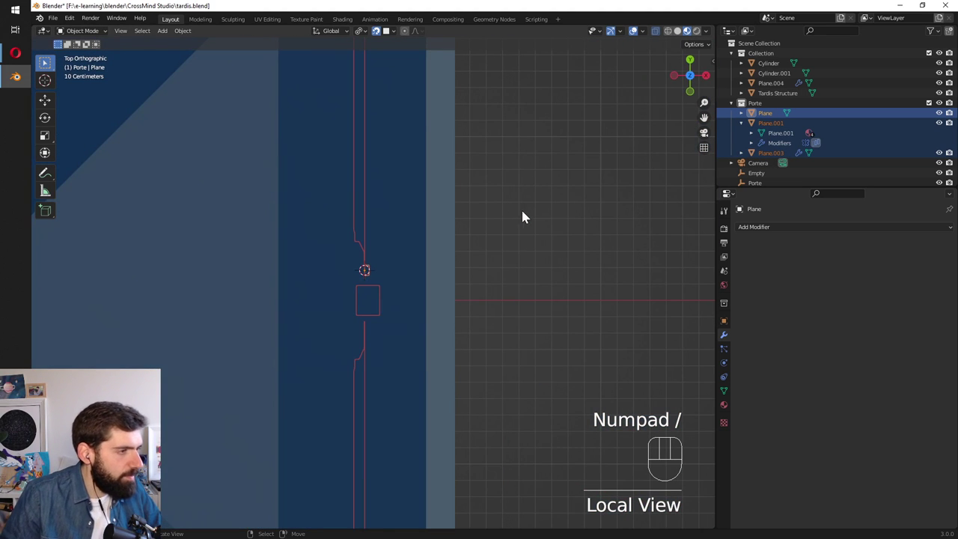
left_click_drag(472, 347, 380, 322)
key("KP_Divide")
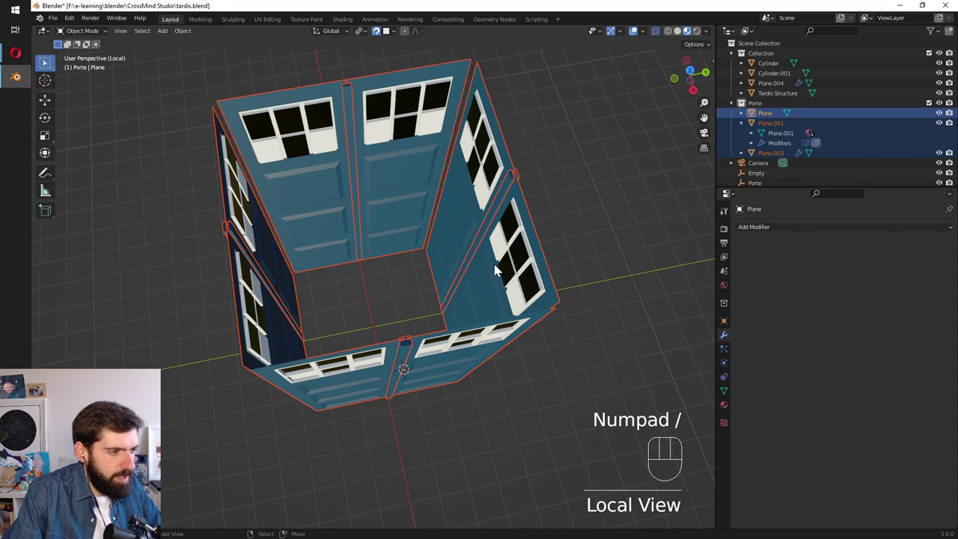
key("KP_7")
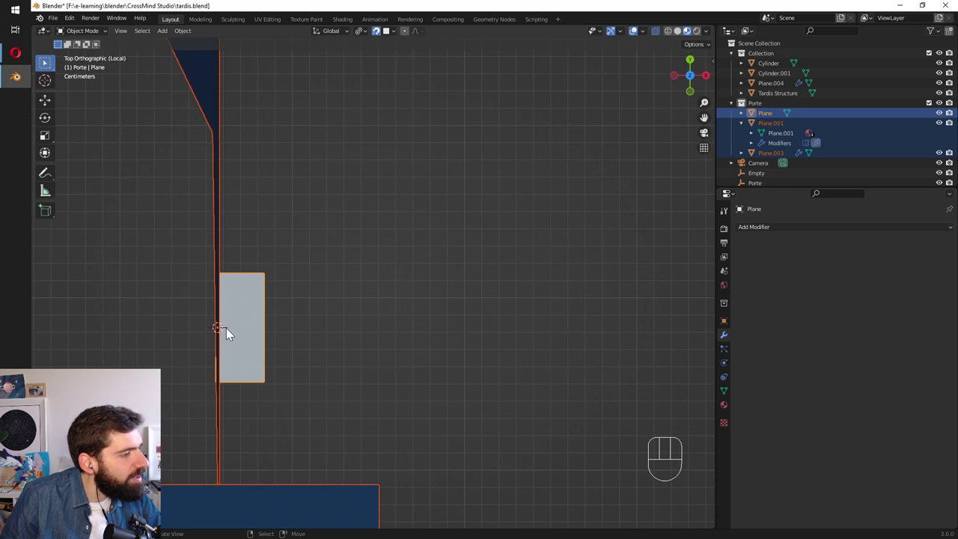
Orbit along the door seam and view the doors from the right side to check the plate.
key("KP_5")
left_click_drag(442, 418, 305, 333)
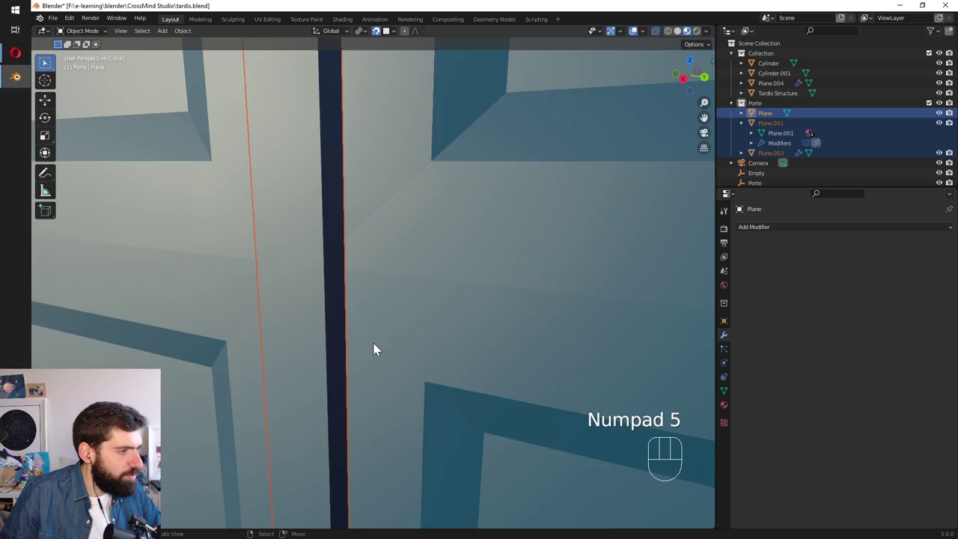
left_click_drag(316, 328, 286, 336)
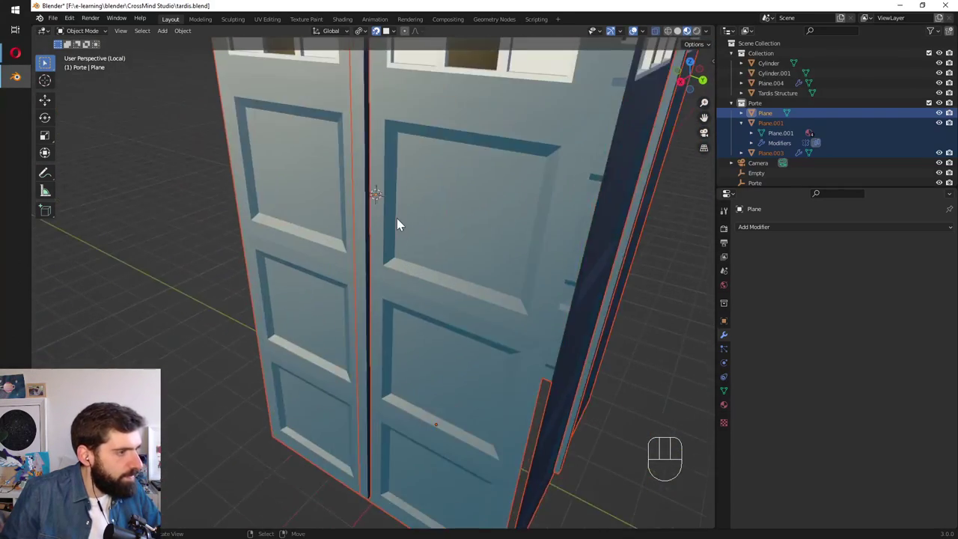
key("KP_3")
From the front view, hide Plane.003 door object and frame the remaining small plane.
key("KP_1")
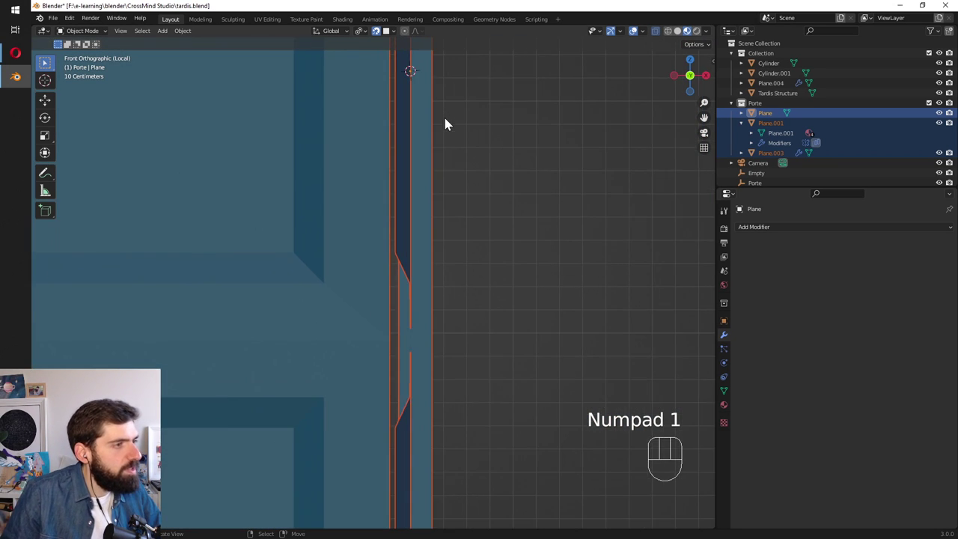
middle_click(351, 330)
left_click(793, 158)
left_click(943, 162)
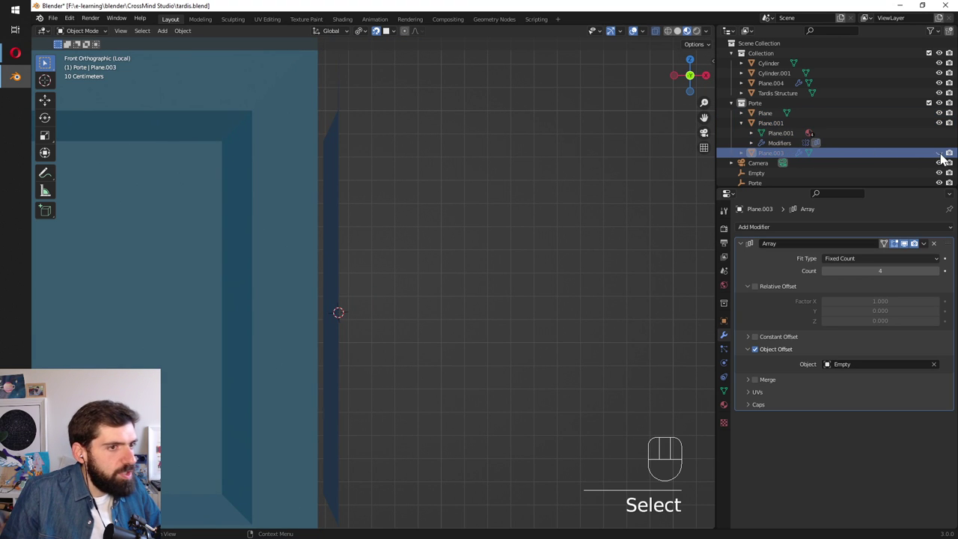
left_click(945, 128)
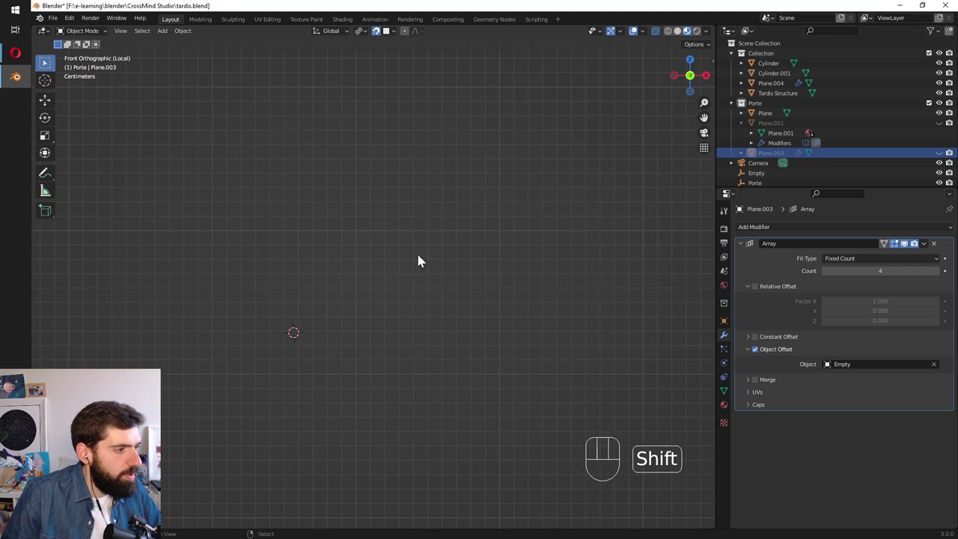
middle_click(329, 343)
key("3")
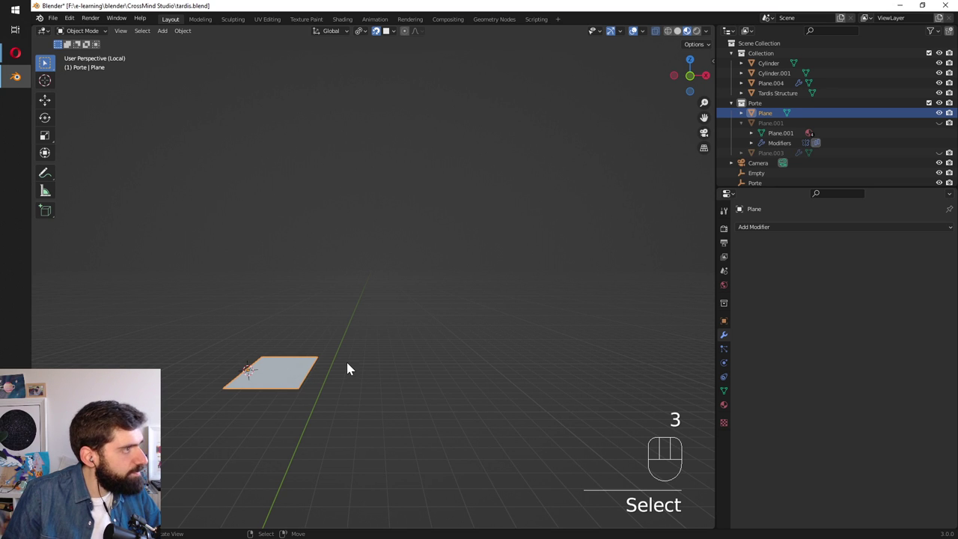
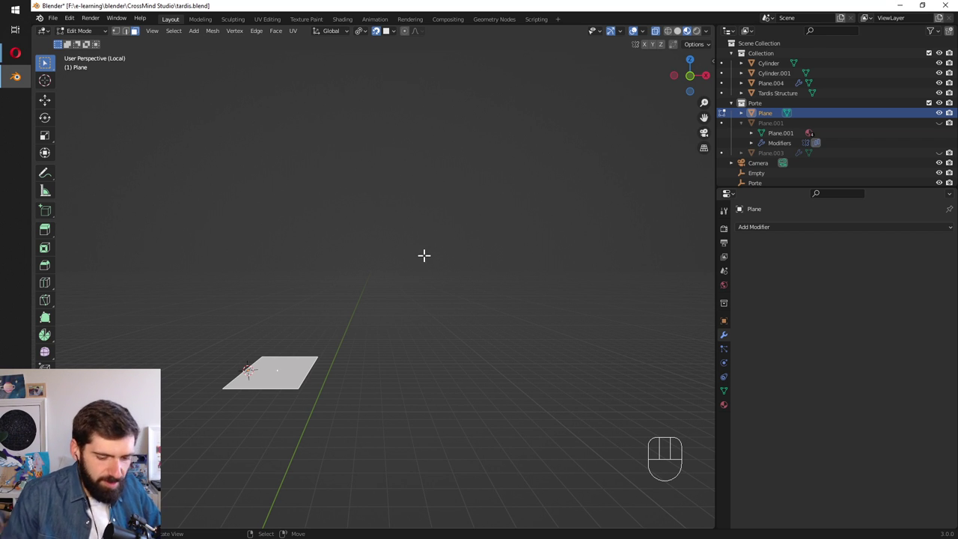
Edit the small plane's mesh and move its geometry down beside the door panel.
key("KP_5")
key("KP_5")
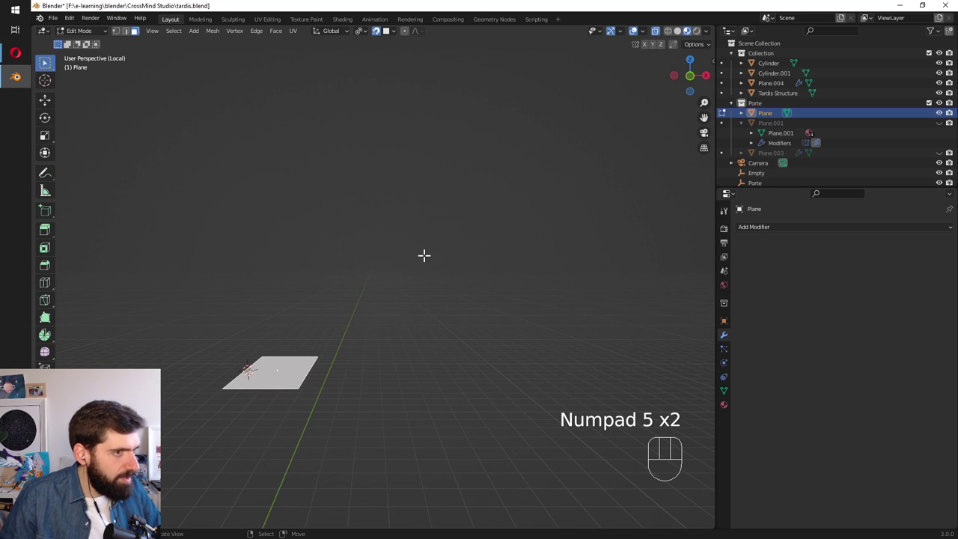
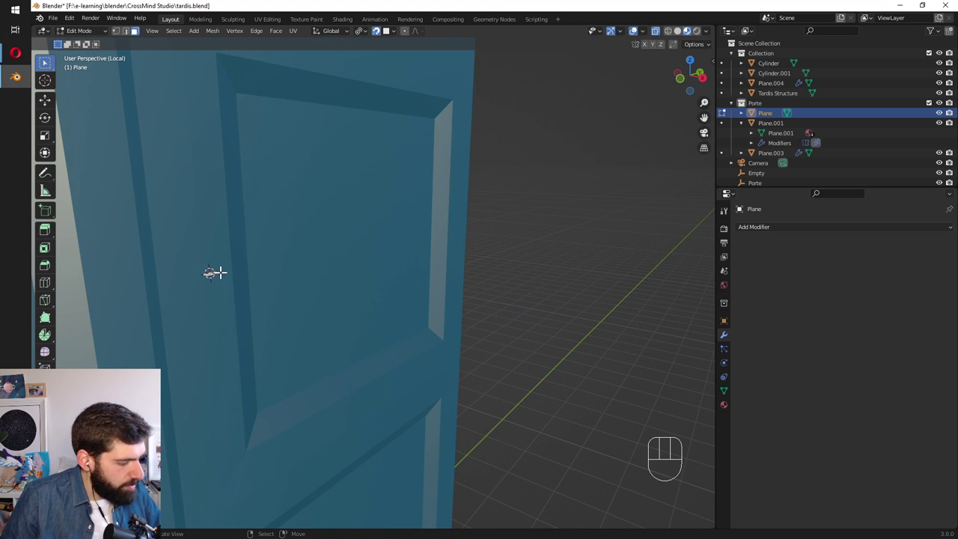
key("g")
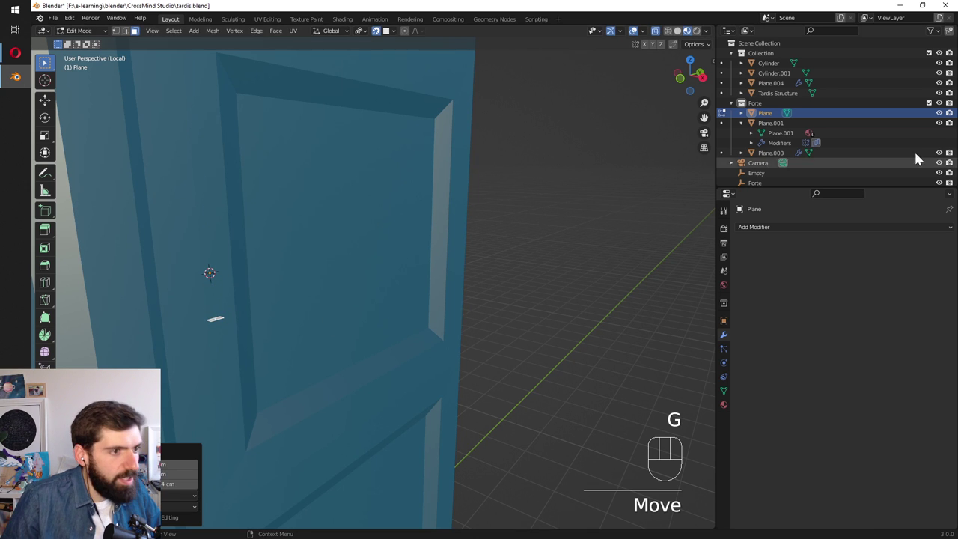
Add a Mirror modifier to the plane on X and Z axes with Clipping enabled.
left_click(776, 244)
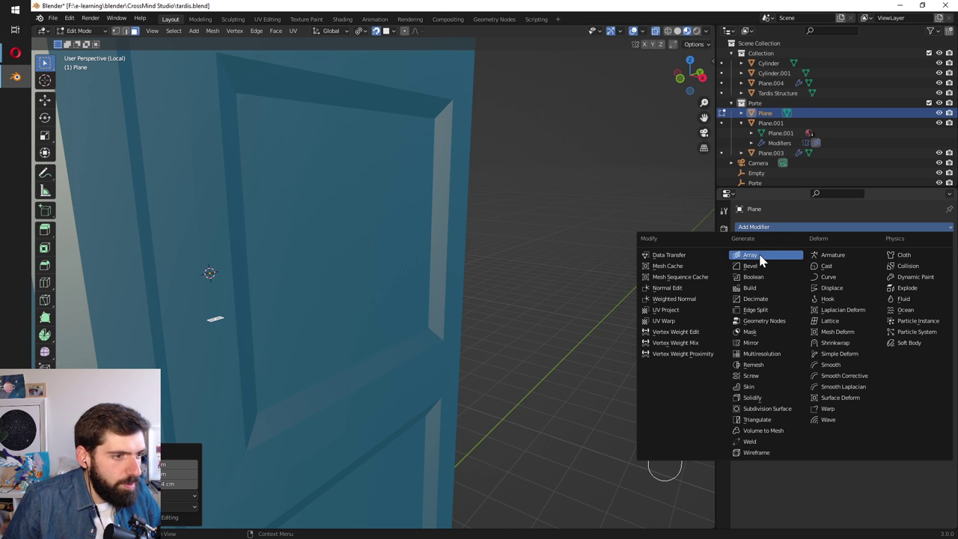
left_click(762, 349)
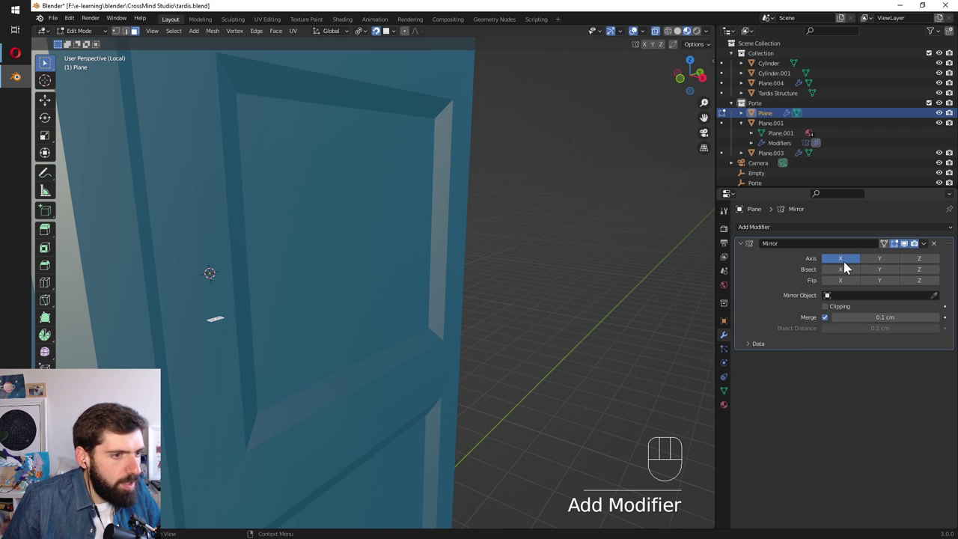
left_click(911, 266)
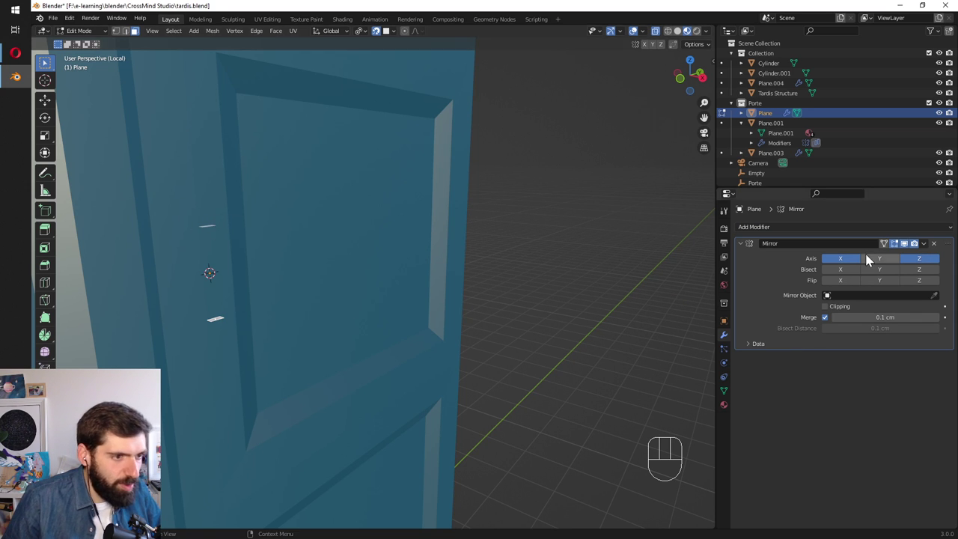
left_click(849, 313)
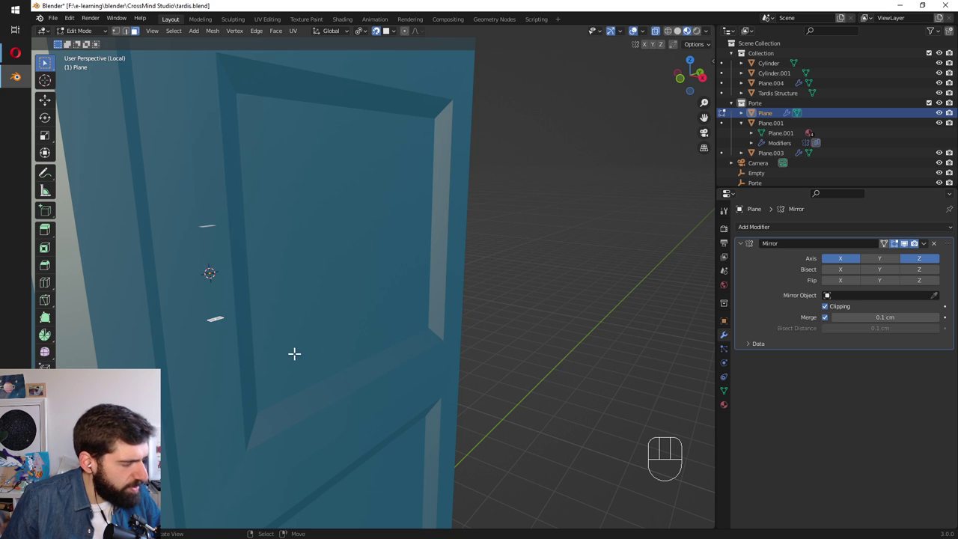
Extrude the plane along its normal, then undo to remove the unwanted vertices.
key("e")
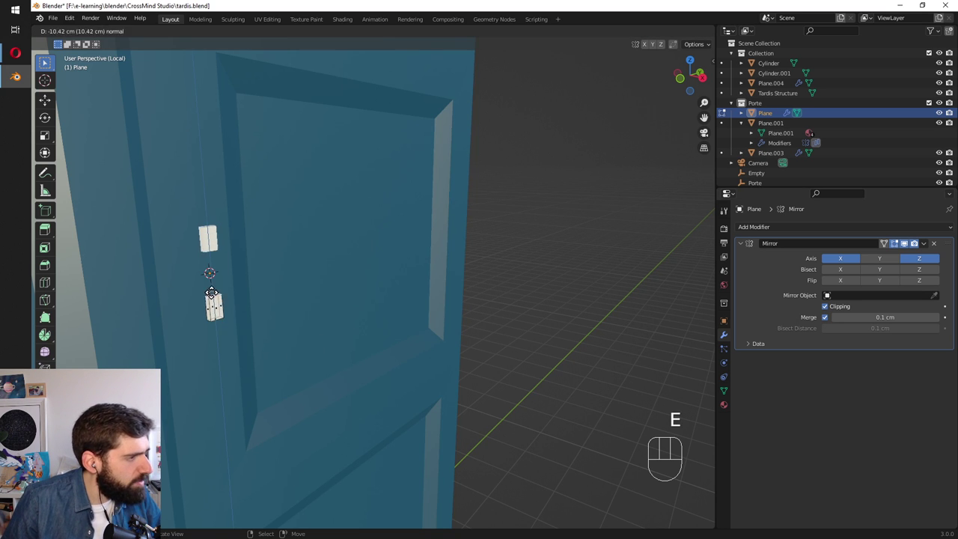
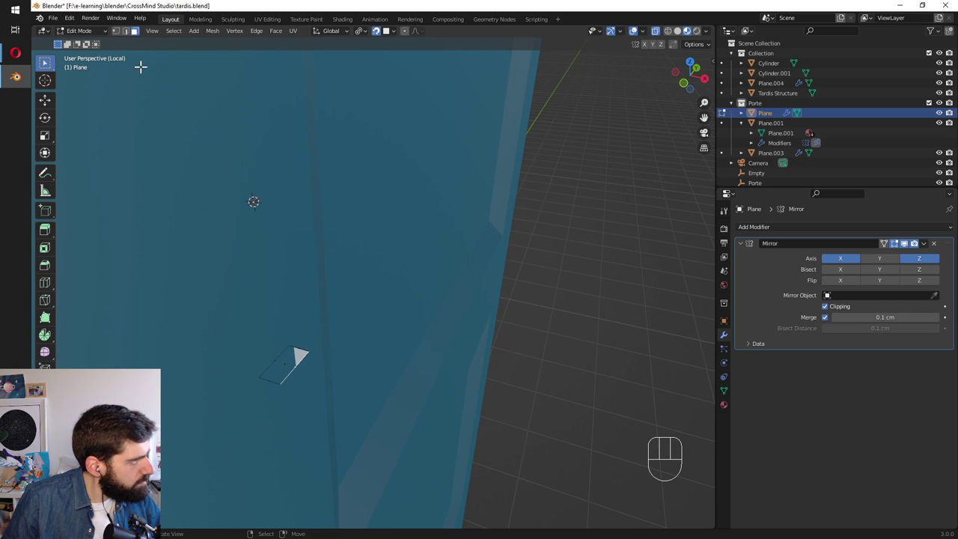
key("g")
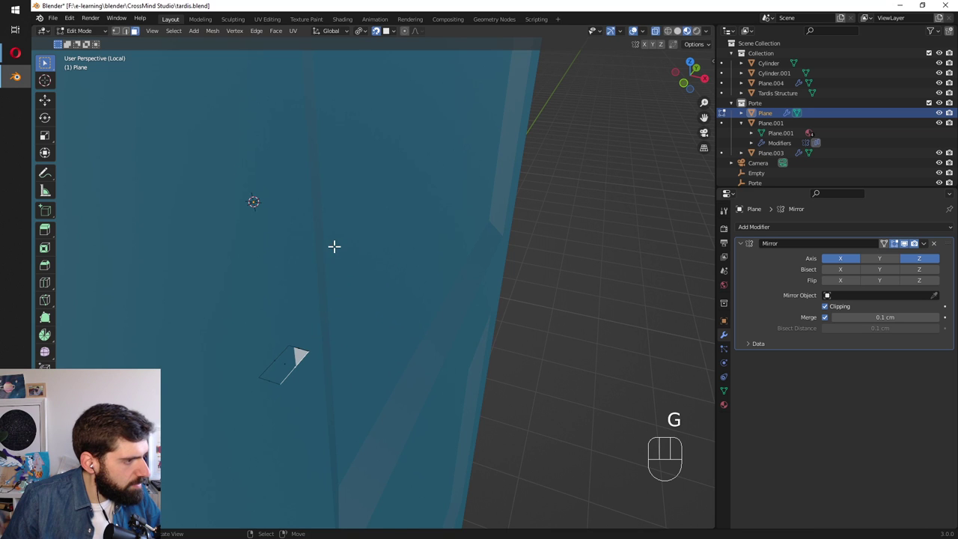
key("3")
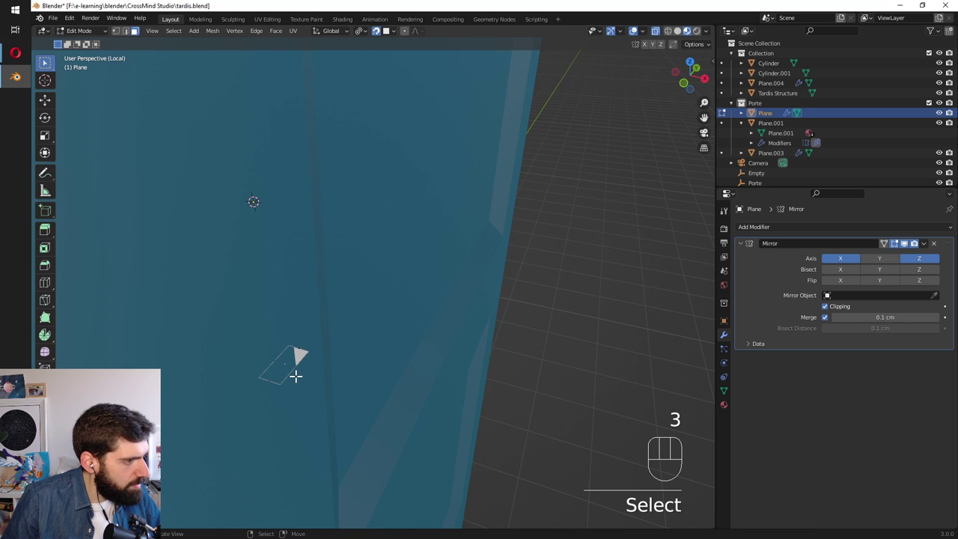
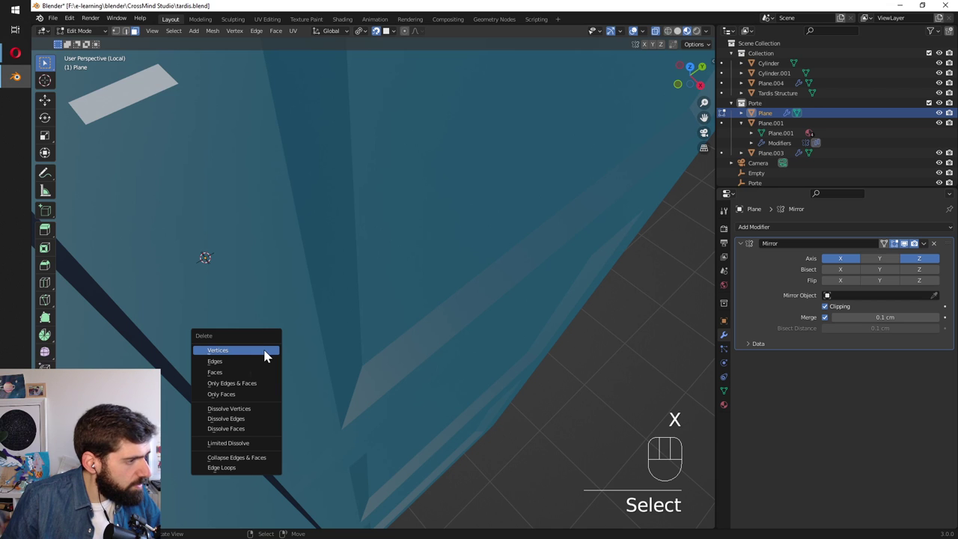
key("ctrl+z")
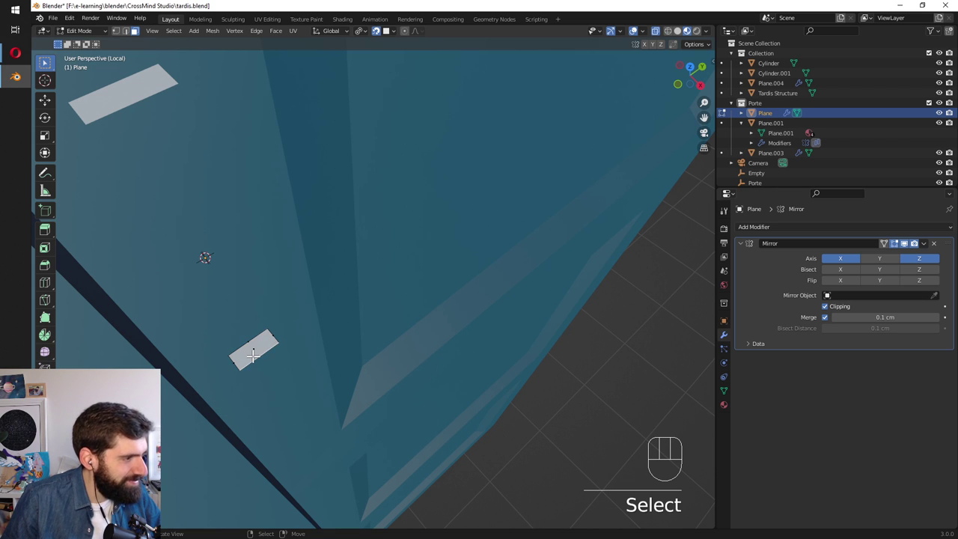
Try sliding and flattening the face along X, then undo the failed attempt entirely.
key("g")
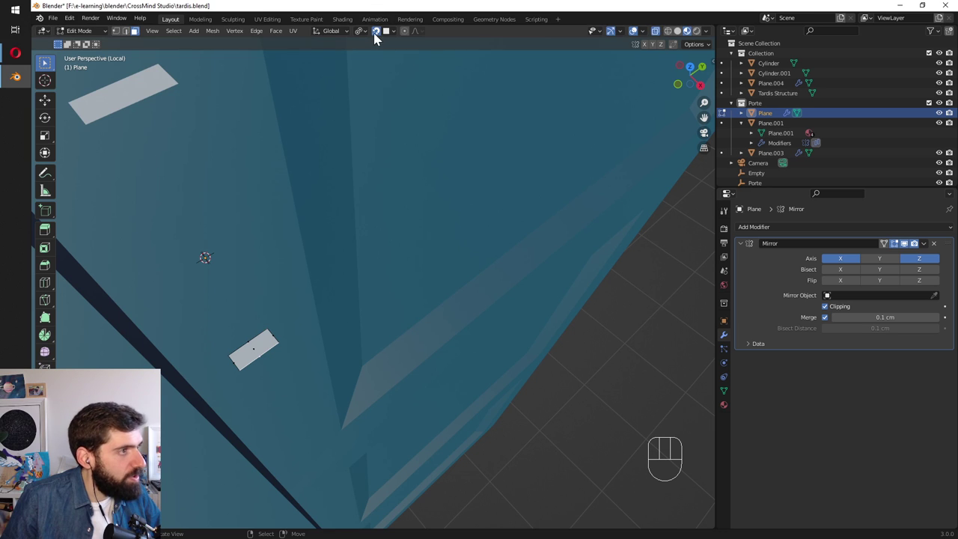
key("g")
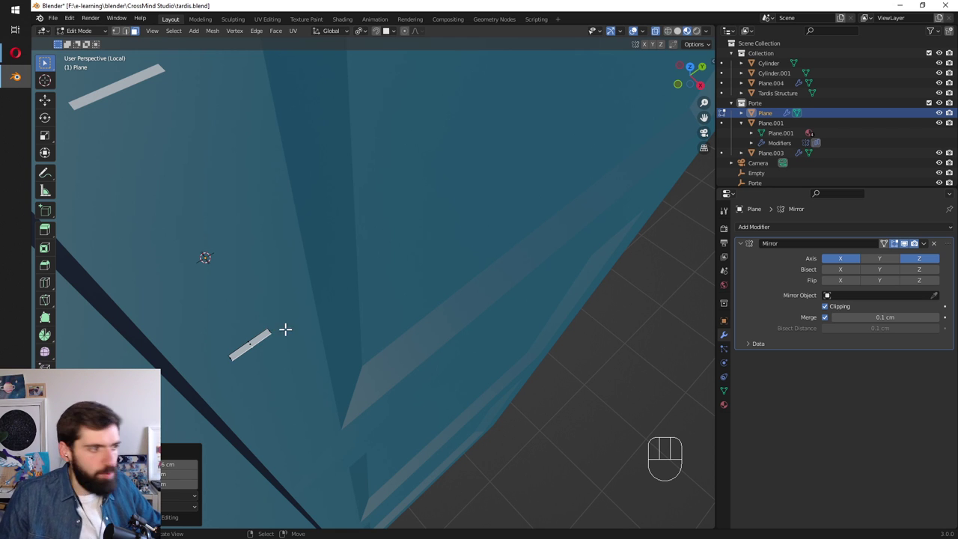
key("3")
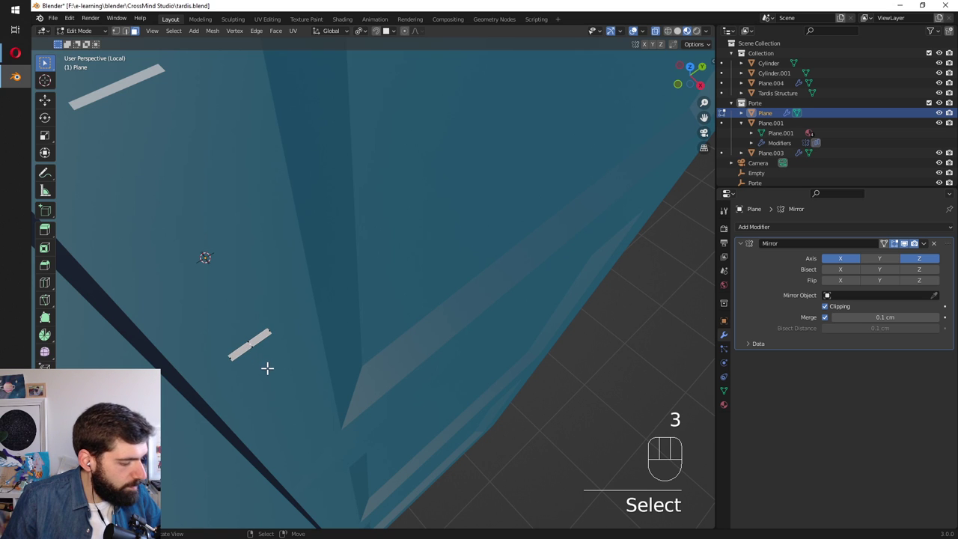
key("e")
key("ctrl+z")
key("ctrl+z")
key("ctrl+z")
key("ctrl+z")
key("ctrl+z")
key("ctrl+z")
key("ctrl+z")
key("ctrl+z")
key("ctrl+z")
key("ctrl+z")
key("ctrl+z")
key("ctrl+z")
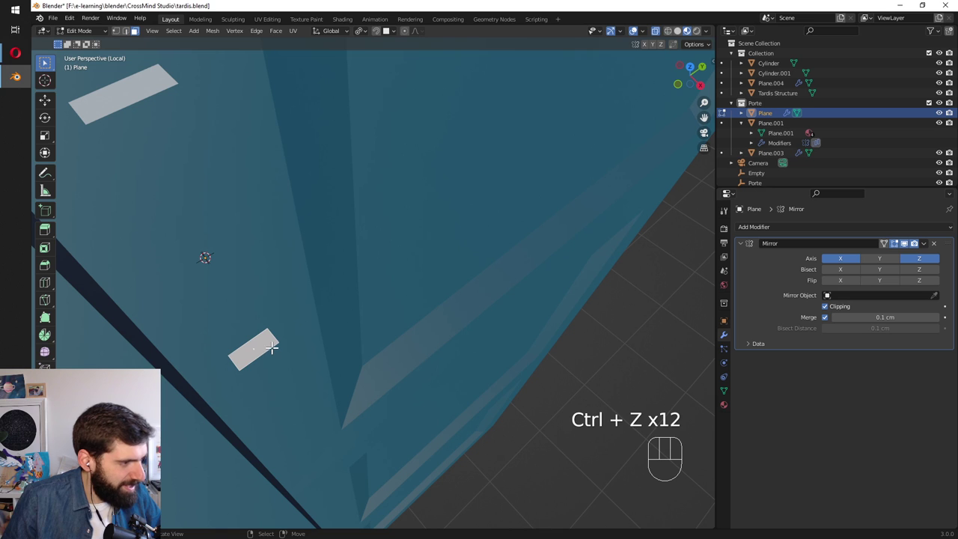
In edge select, squash the face into a thin strip and scale it down to about 0.8.
key("2")
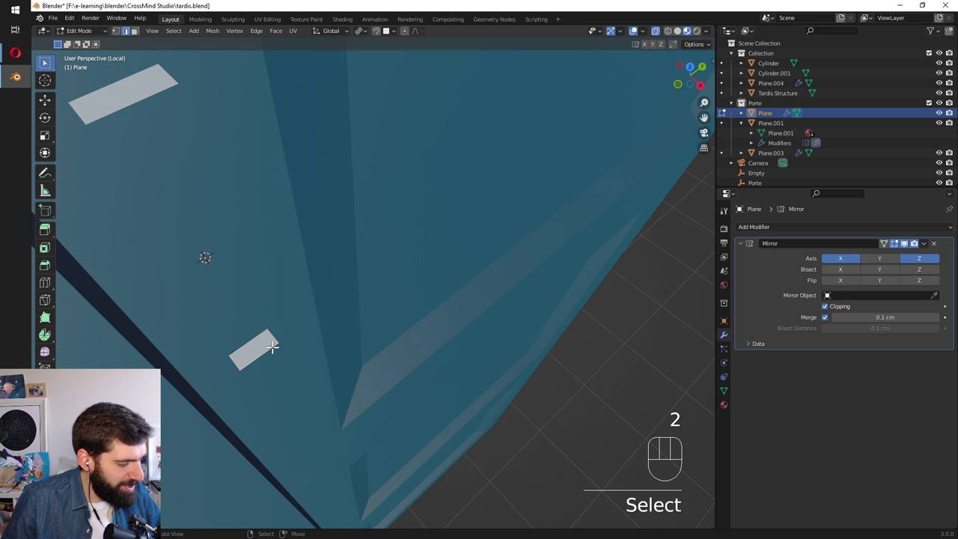
key("g")
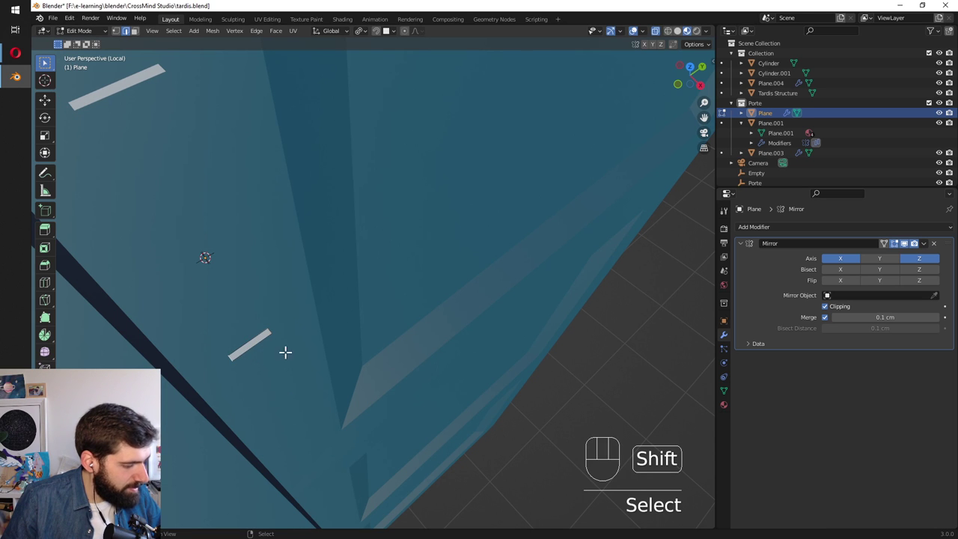
key("s")
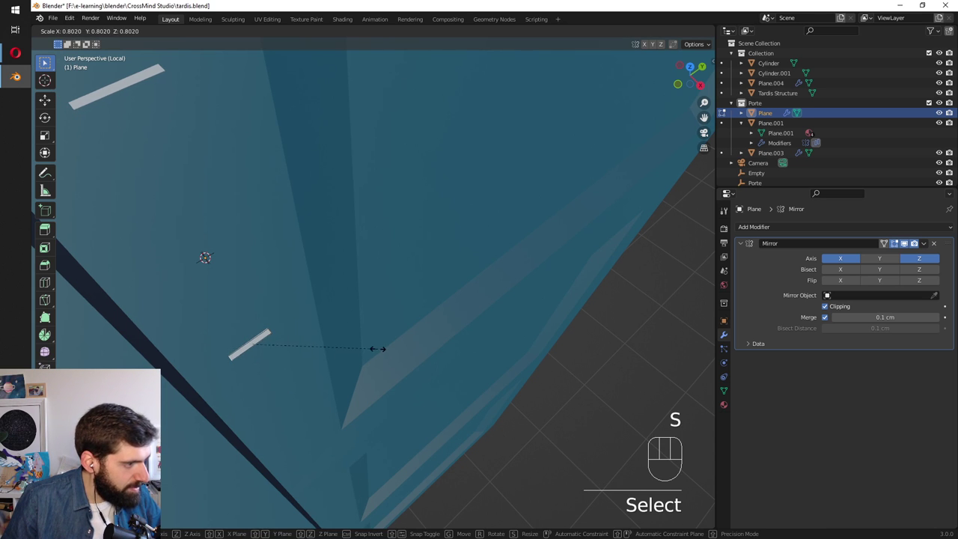
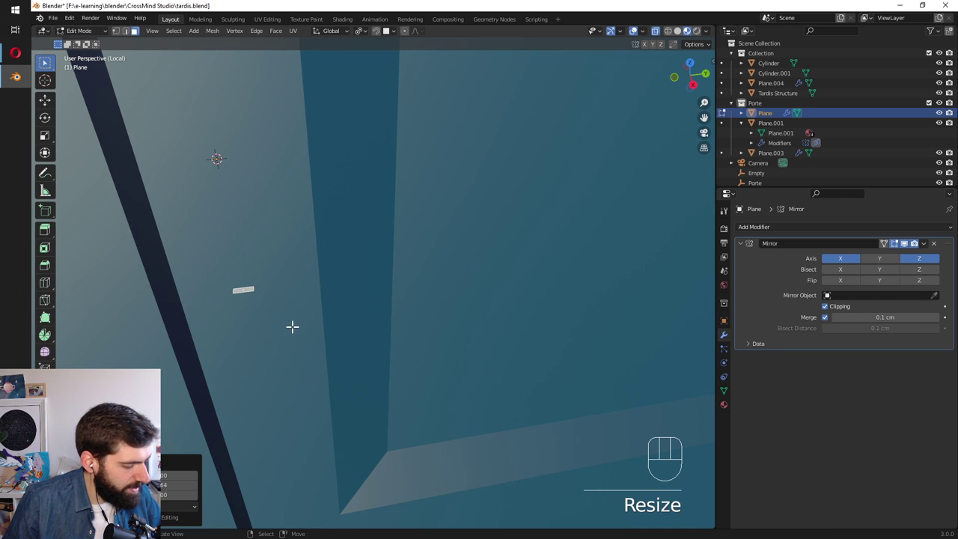
Extrude the strip outward along its normal and position the new section from the front.
key("e")
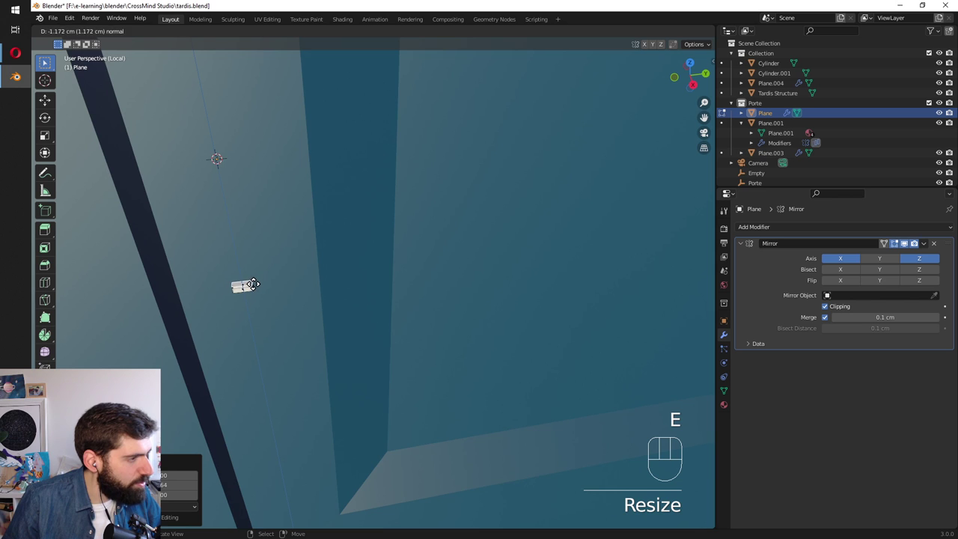
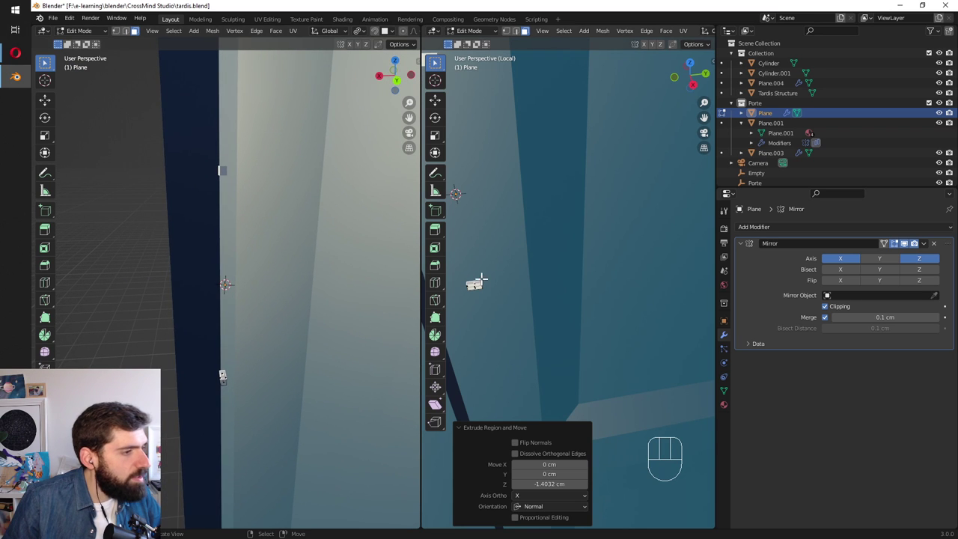
key("g")
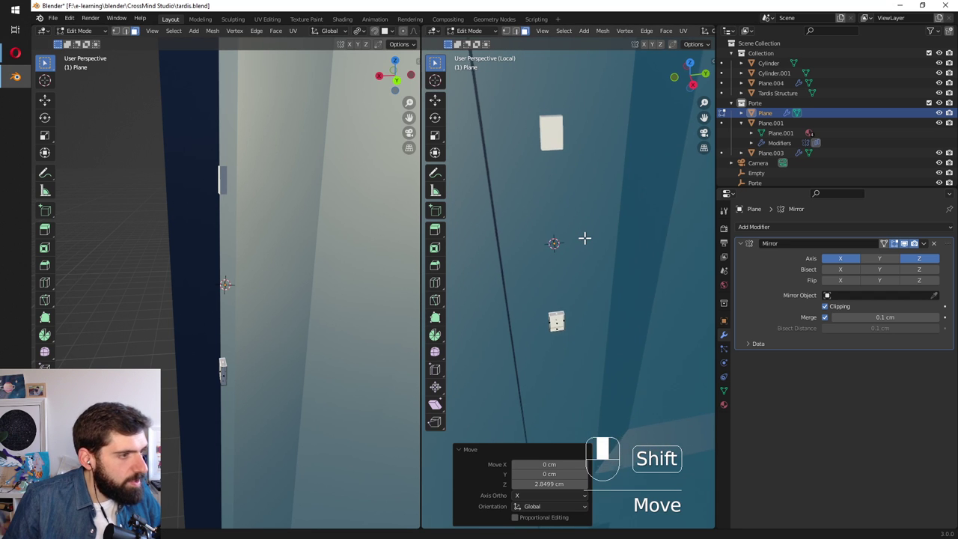
key("KP_1")
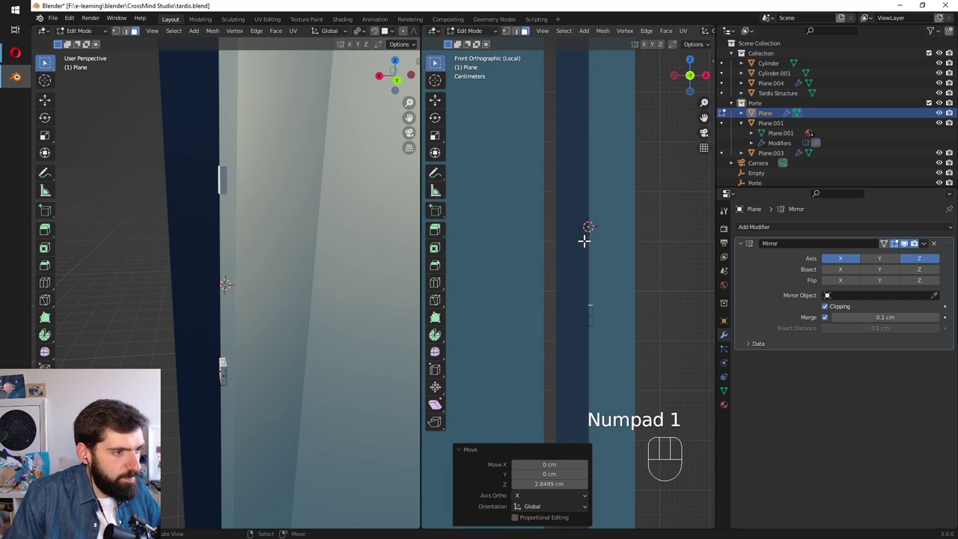
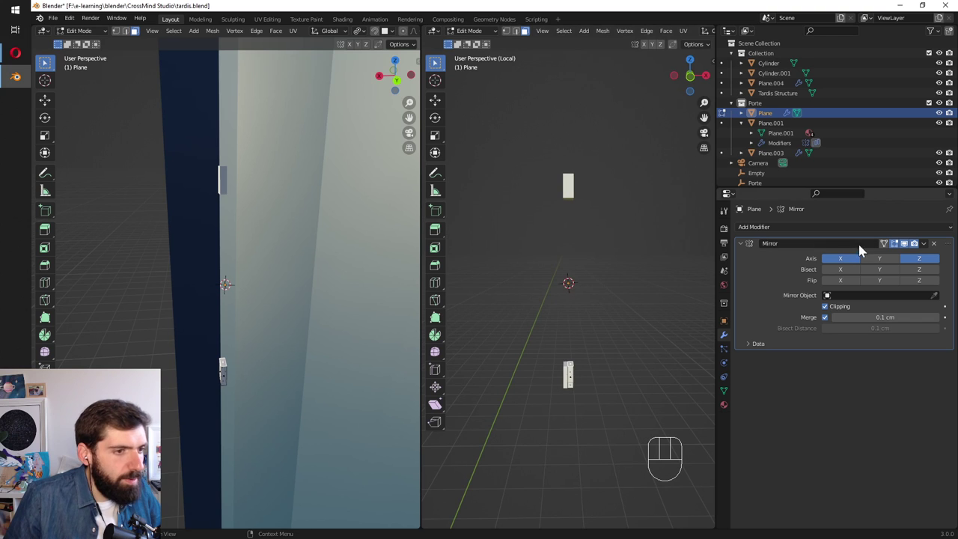
Disable X in the Mirror modifier and extrude another section into the bent bar shape.
left_click(847, 266)
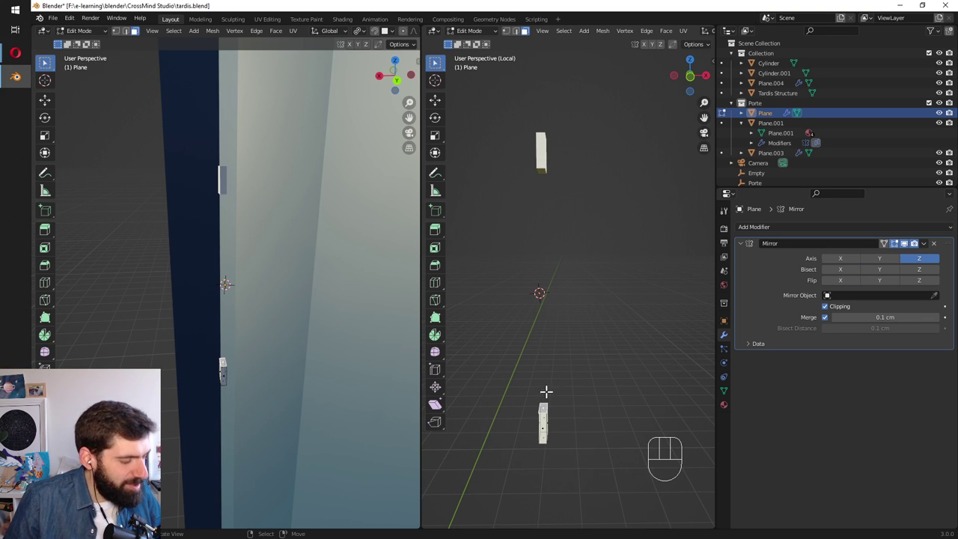
key("KP_1")
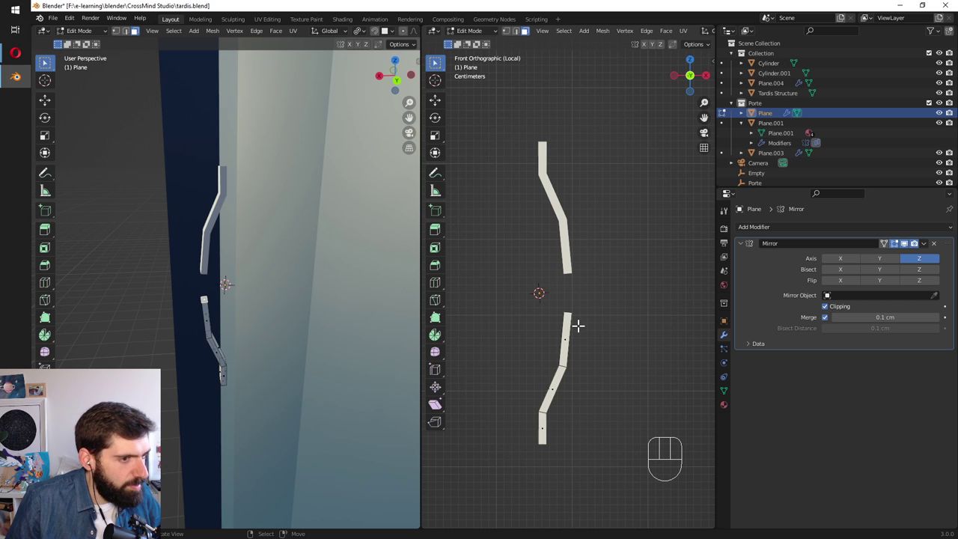
key("g")
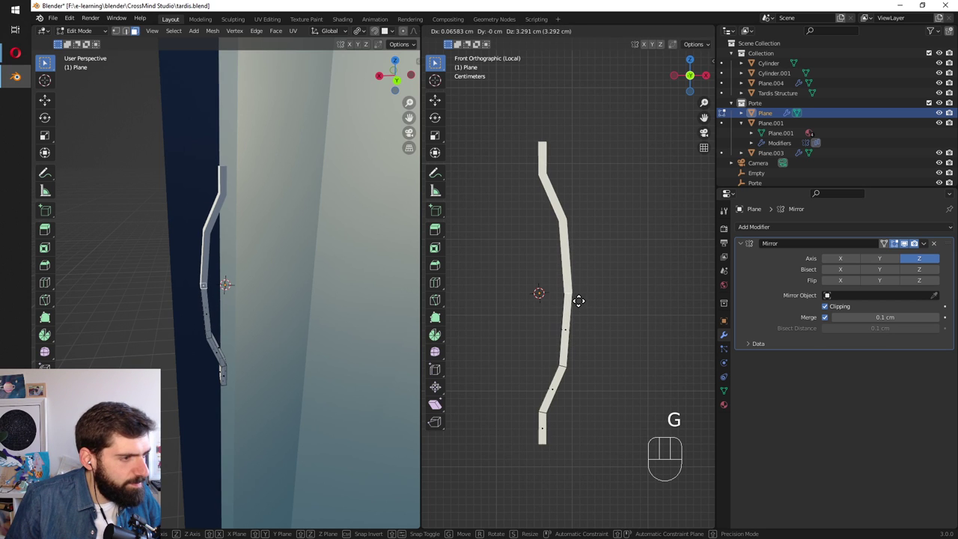
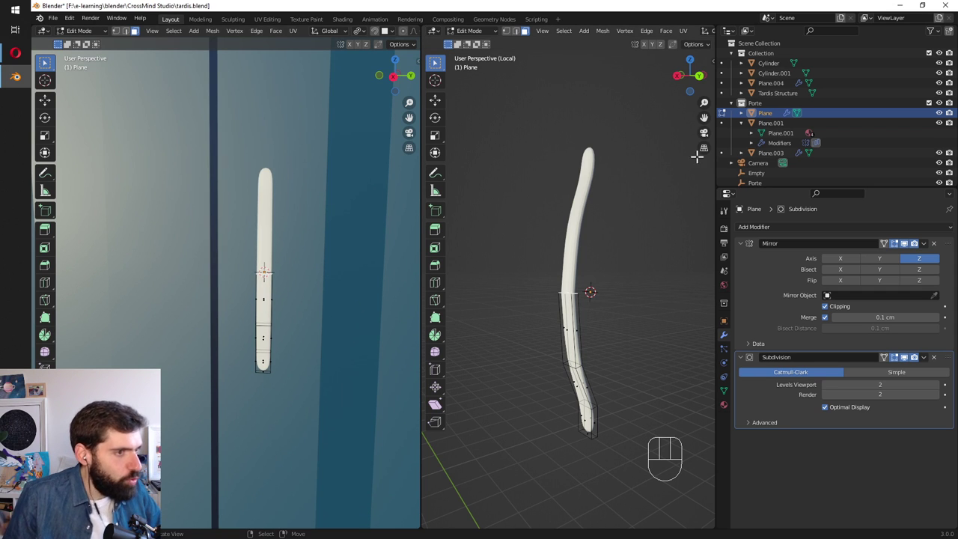
Enable Y mirroring and move the rod's lower section along Y.
key("a")
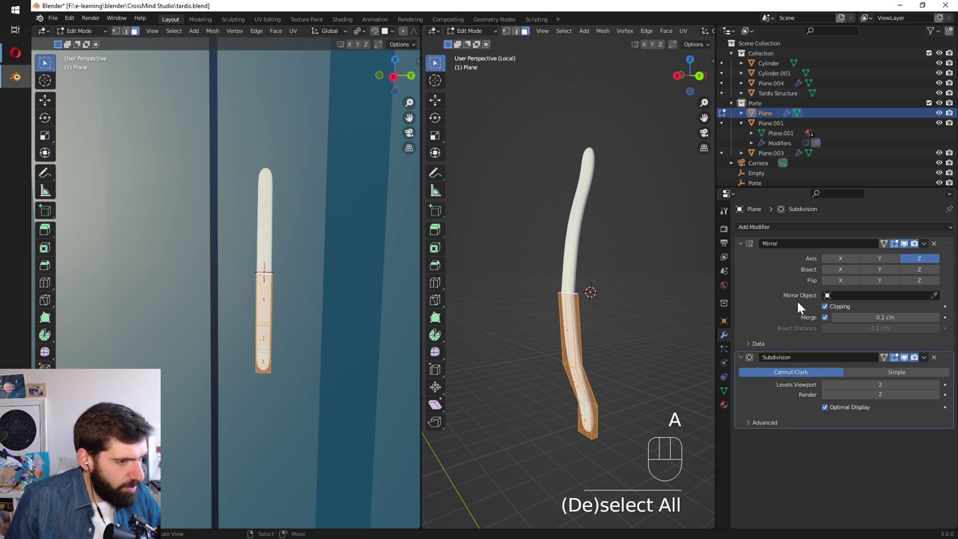
left_click(877, 265)
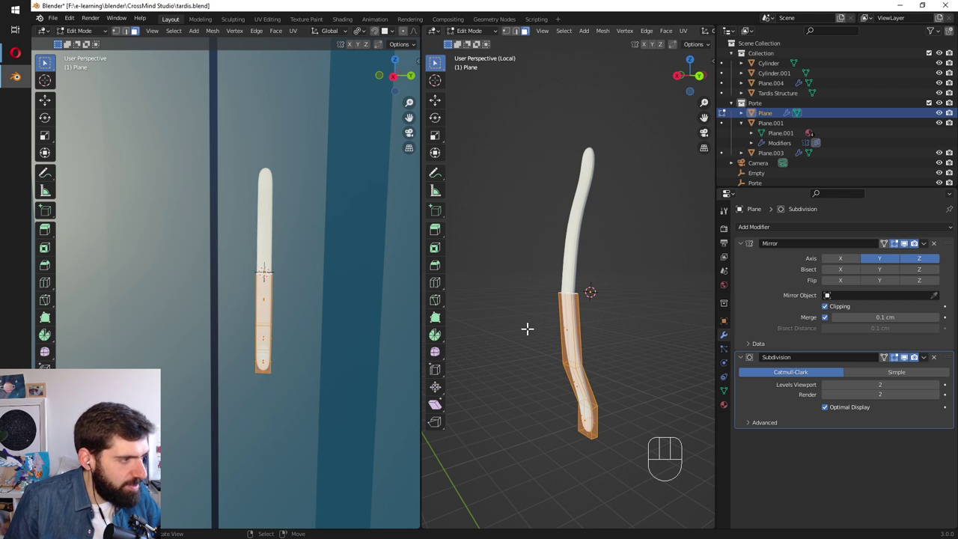
key("g")
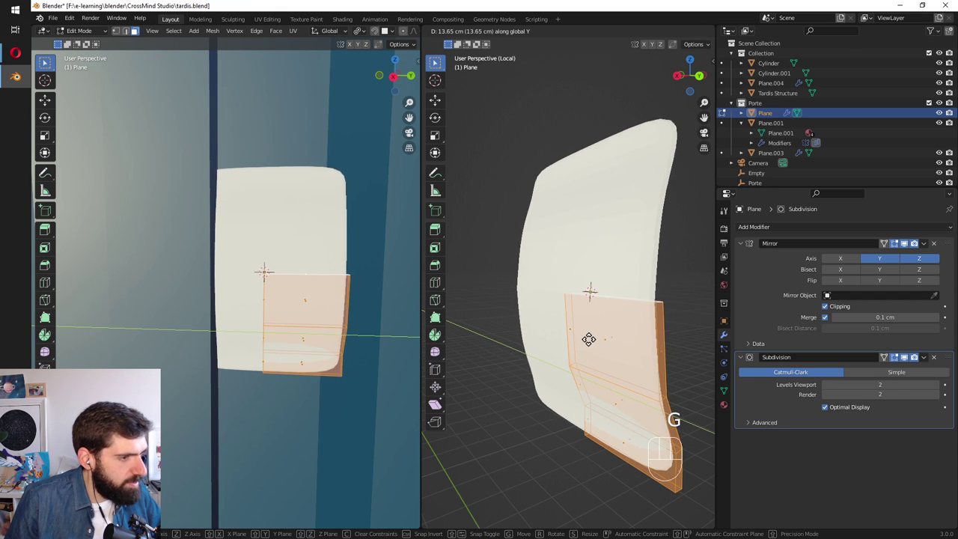
key("a")
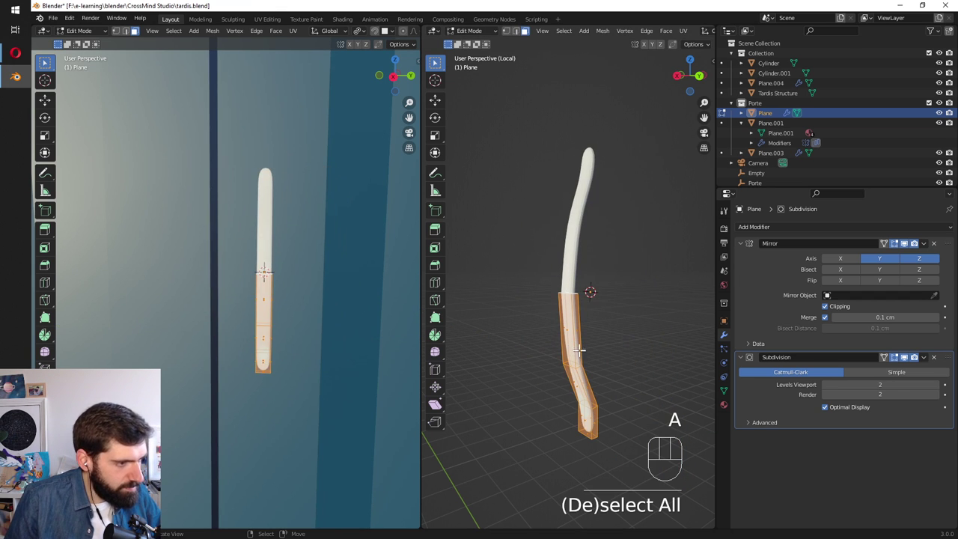
key("g")
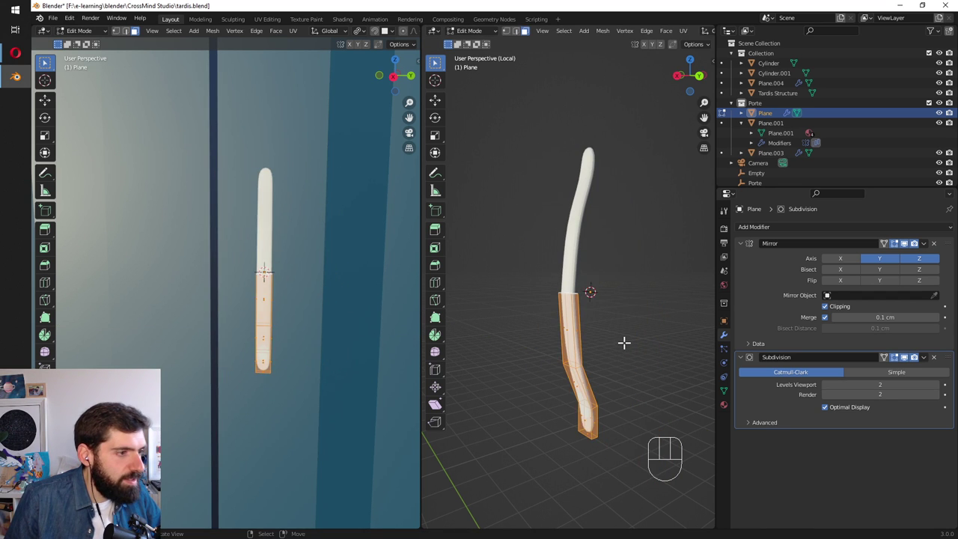
Undo, adjust the mirror axis and reposition the lower handle section, viewing it against the doors.
key("ctrl+z")
key("ctrl+z")
left_click(885, 262)
key("a")
key("g")
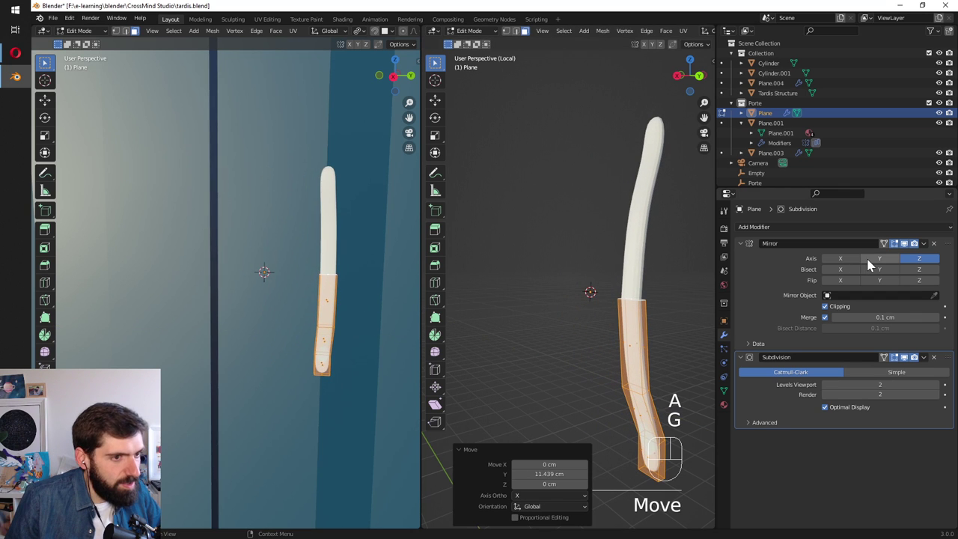
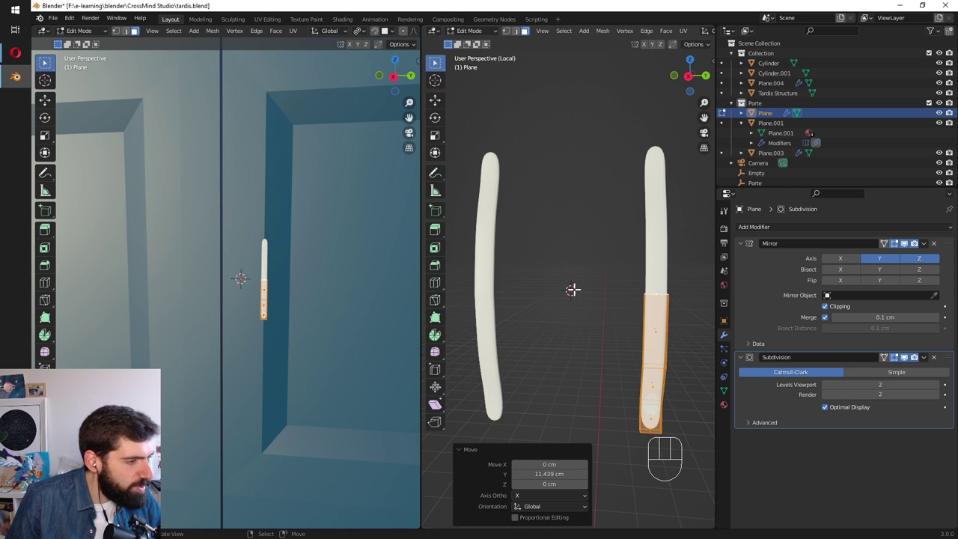
Move the handle toward the door seam, switch to Object Mode and enable Affect Only Origins.
key("ctrl+z")
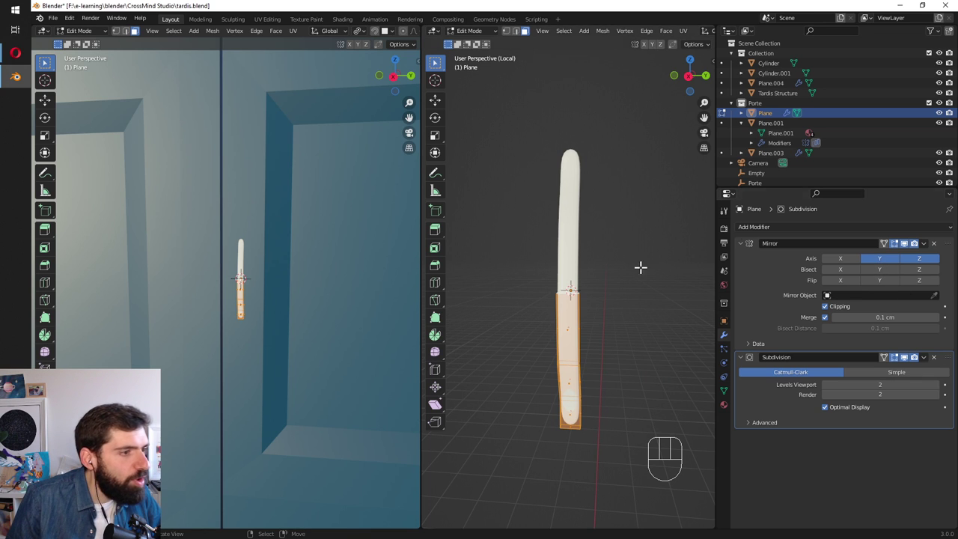
key("Tab")
left_click(833, 274)
middle_click(236, 290)
Place the handle's origin on the seam so the mirror makes a second handle, then resume mesh editing.
key("g")
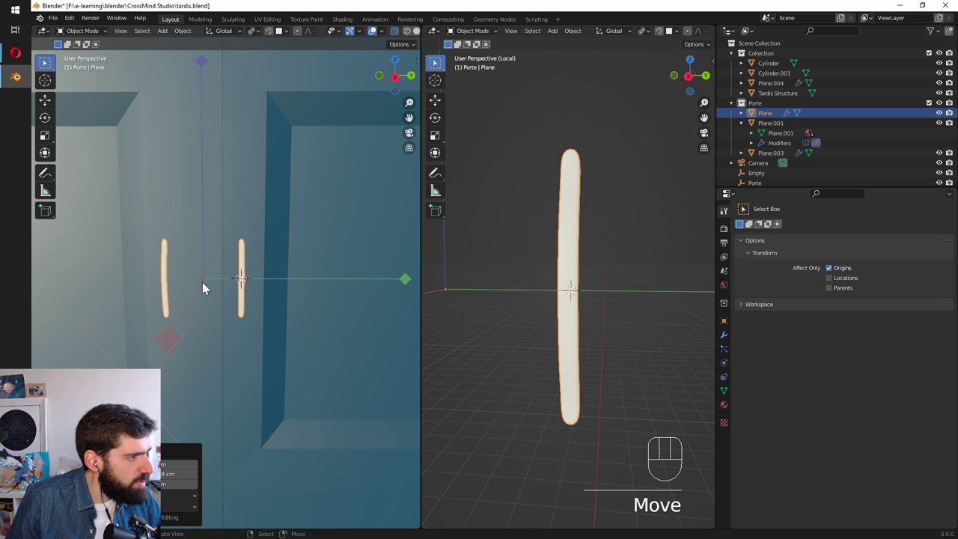
left_click_drag(210, 332, 253, 334)
left_click_drag(237, 336, 184, 313)
left_click_drag(208, 309, 244, 332)
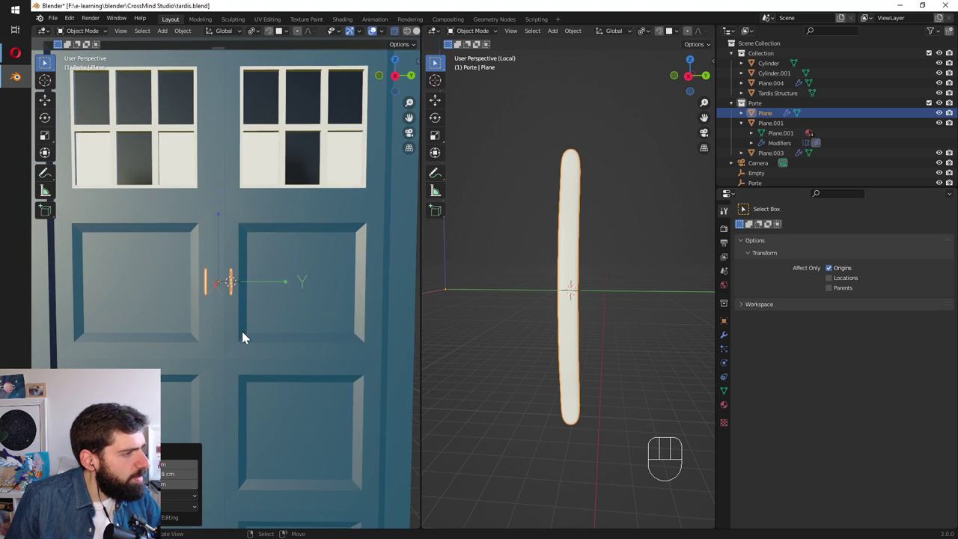
left_click_drag(243, 312, 212, 323)
key("Tab")
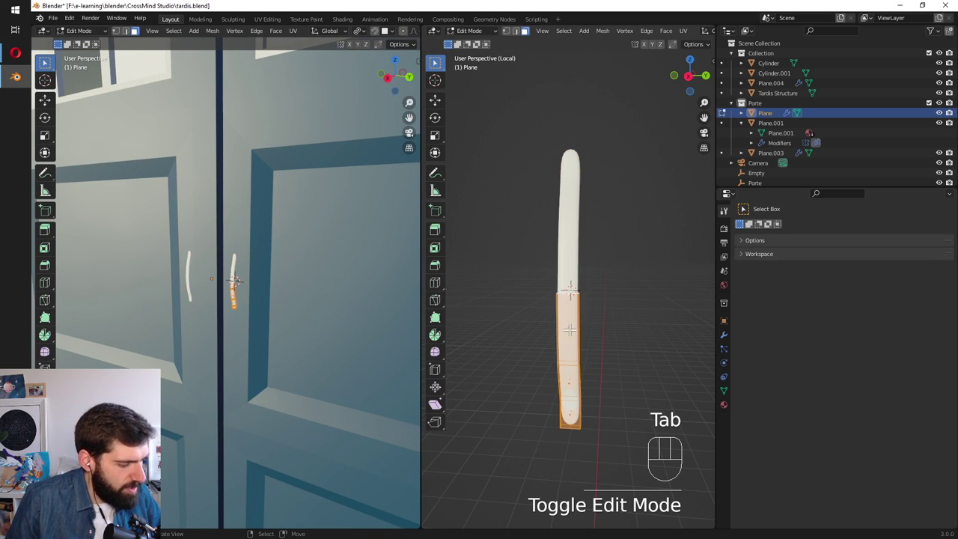
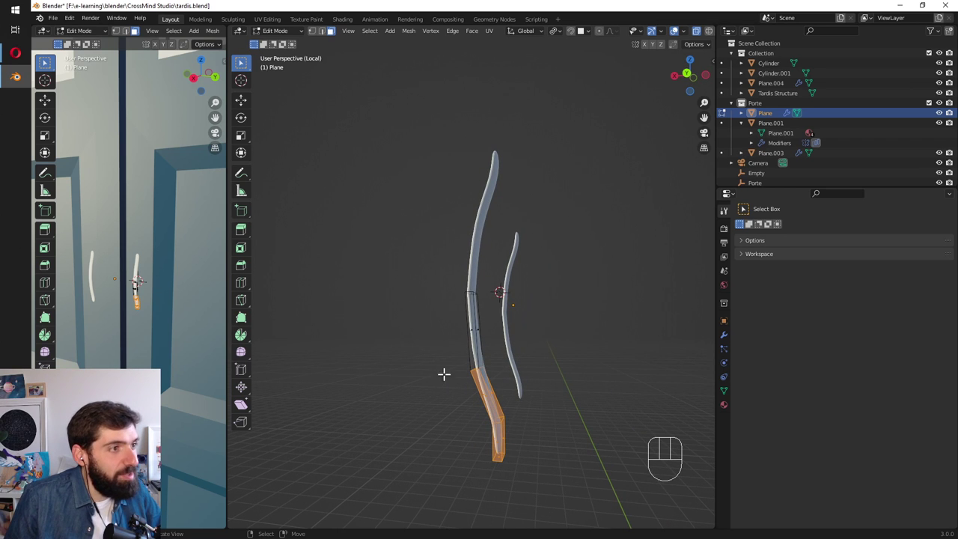
Scale the handle's bottom vertices and move them down along Z about 2.95 cm.
key("a")
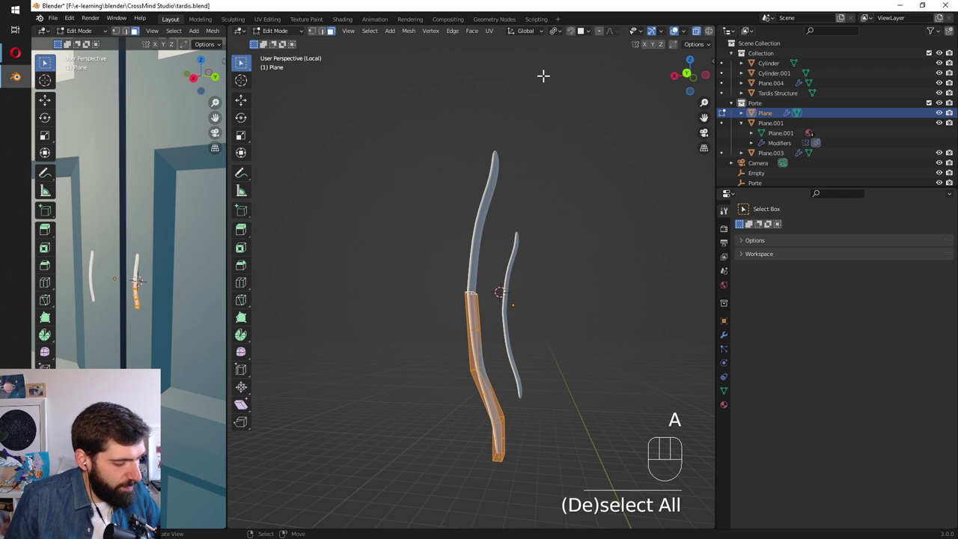
key("g")
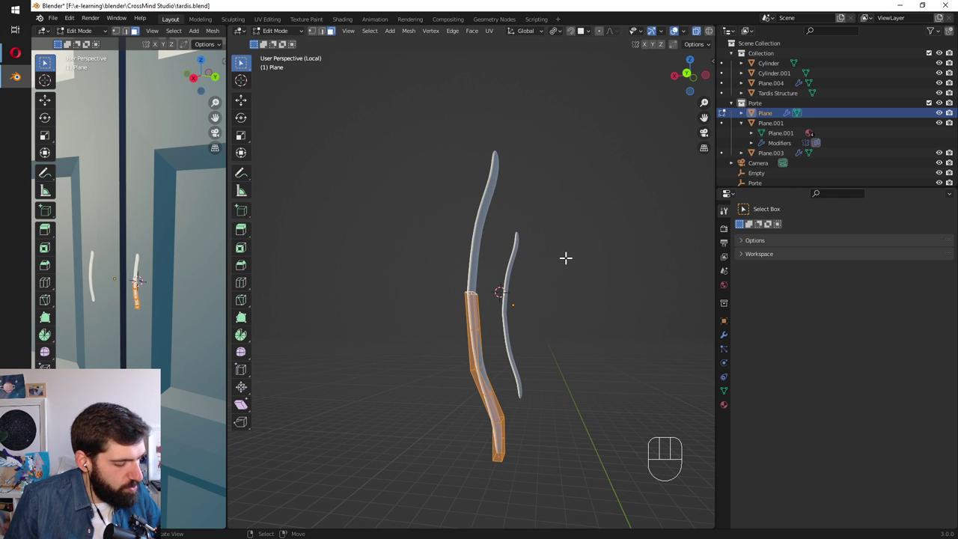
key("s")
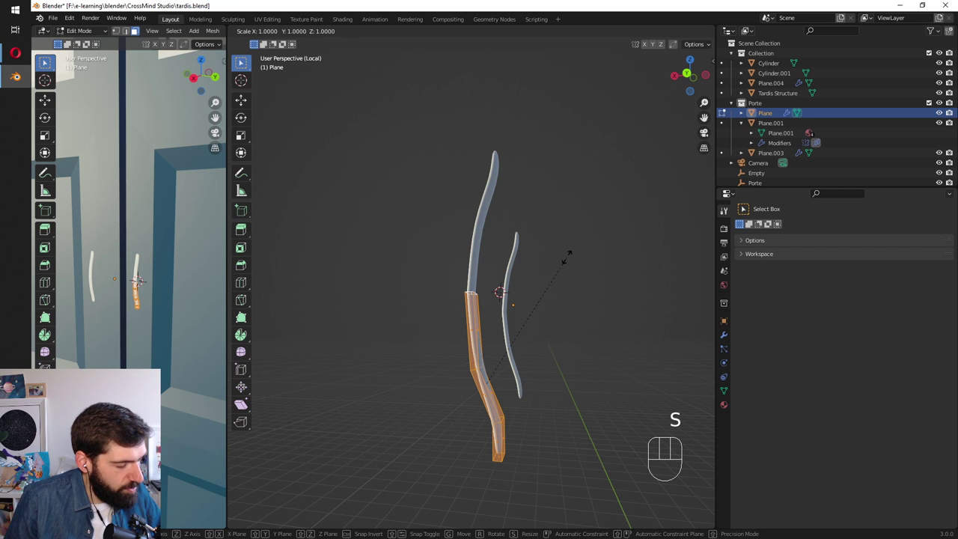
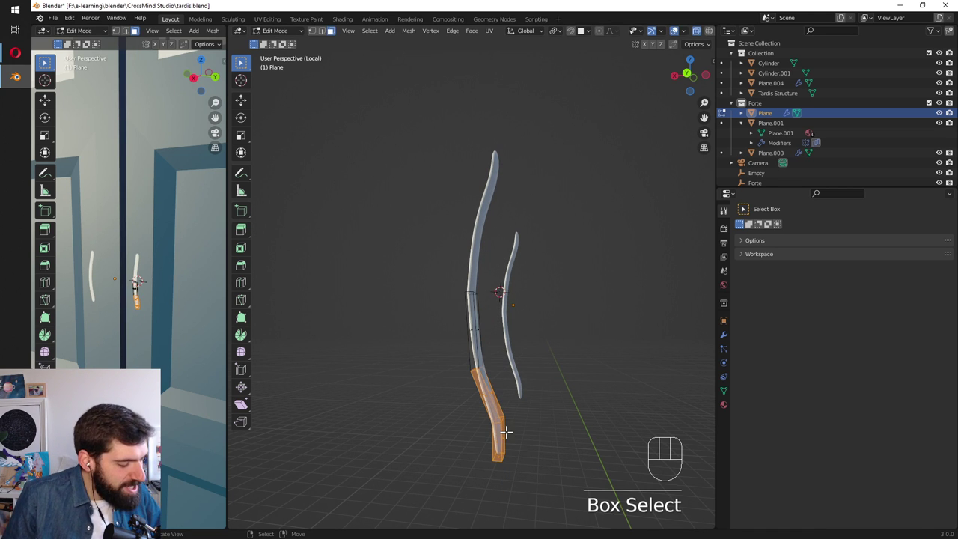
key("g")
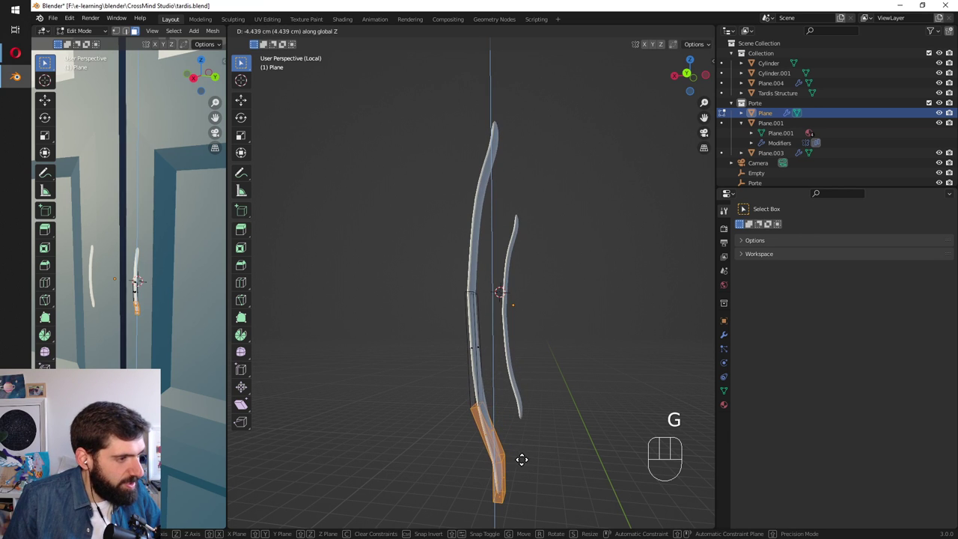
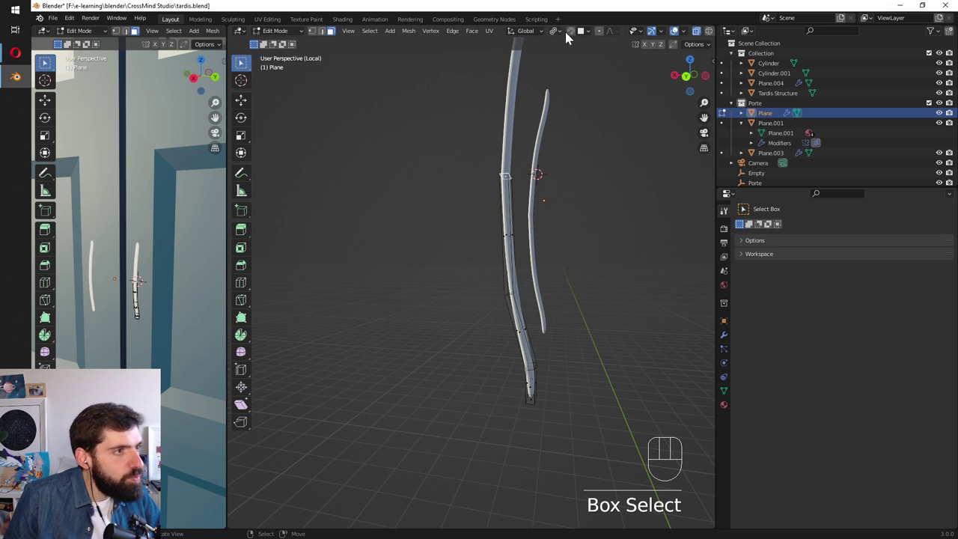
Turn on proportional editing and move the handle end vertically with smooth falloff.
left_click(564, 33)
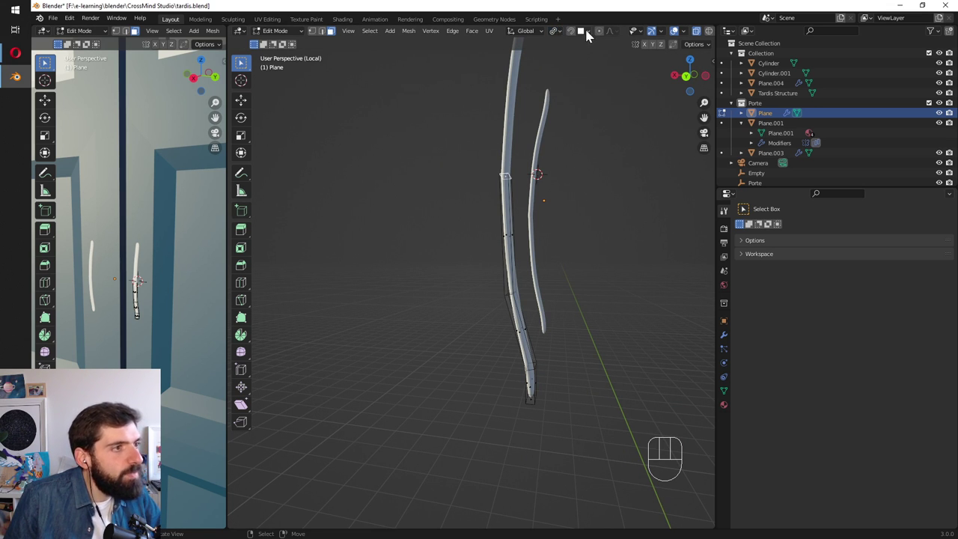
left_click(577, 38)
left_click(574, 39)
left_click(601, 34)
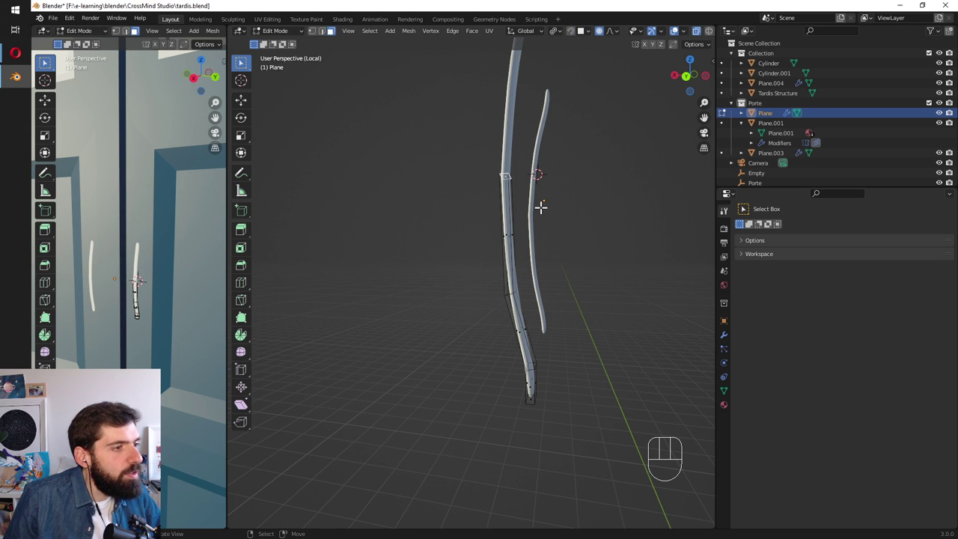
key("g")
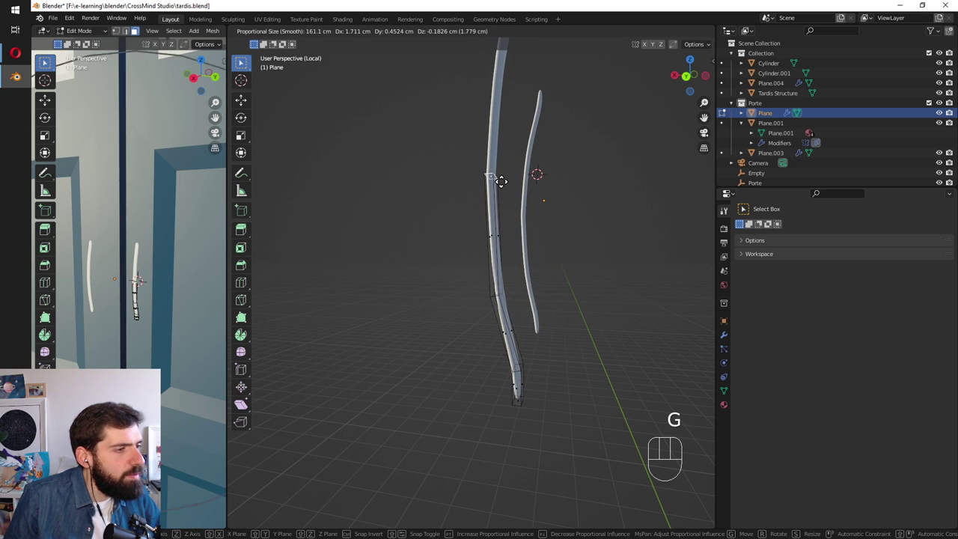
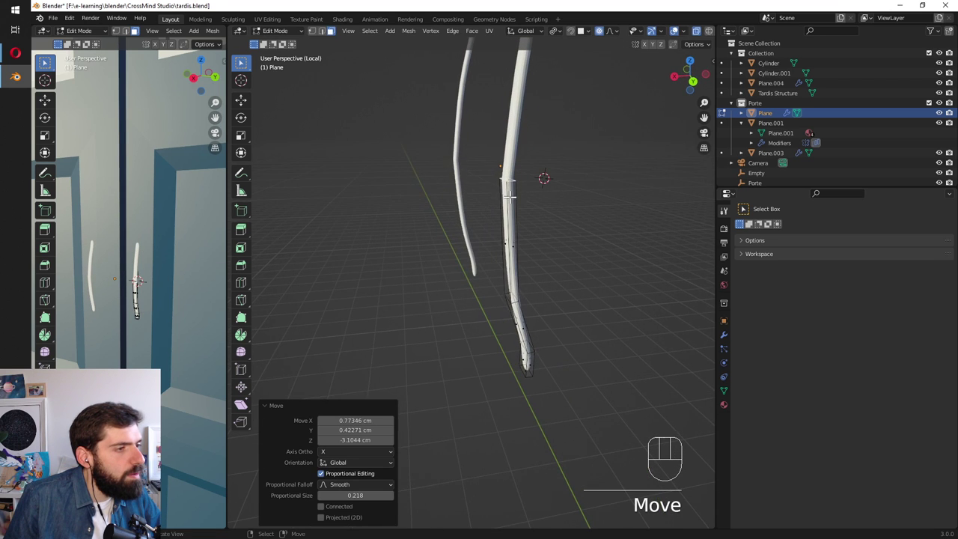
key("g")
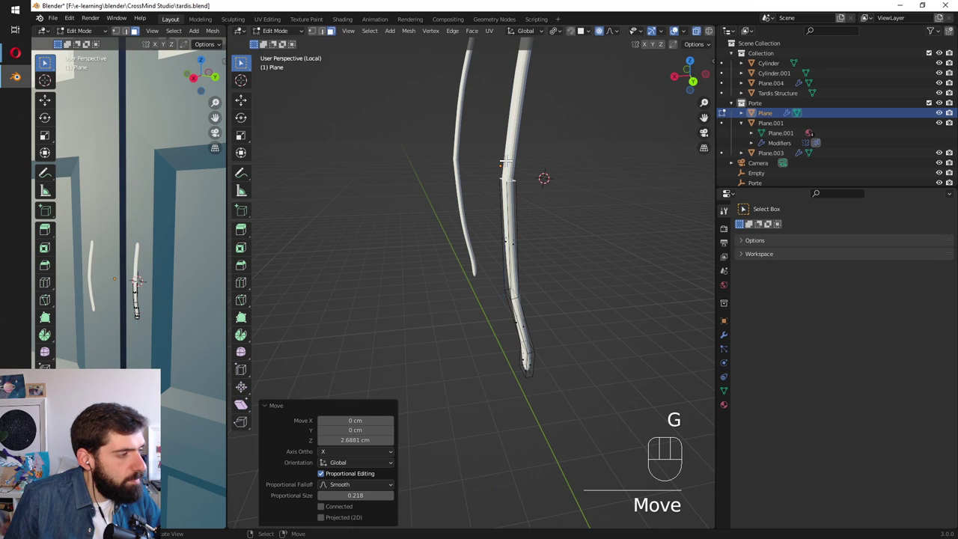
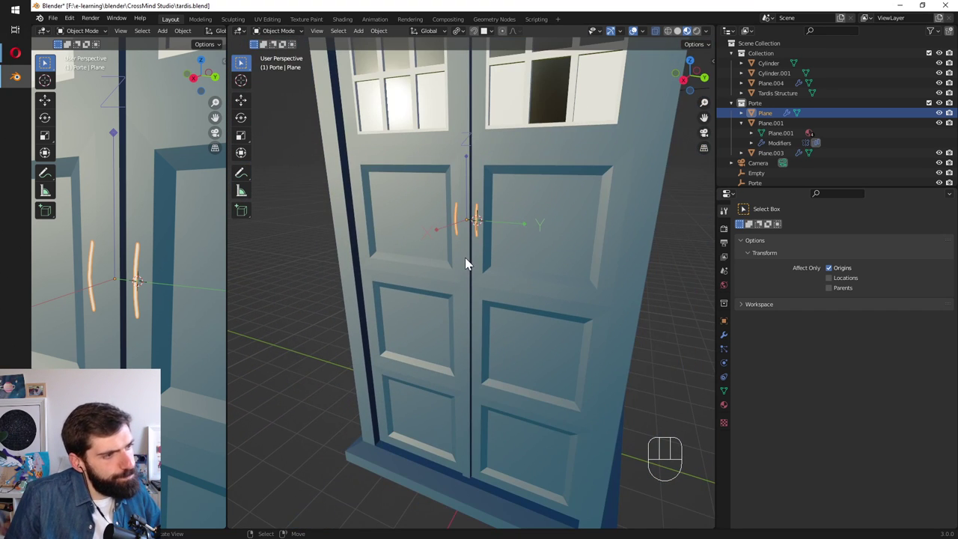
Disable Affect Only Origins, then move the handle objects and stretch them taller.
key("g")
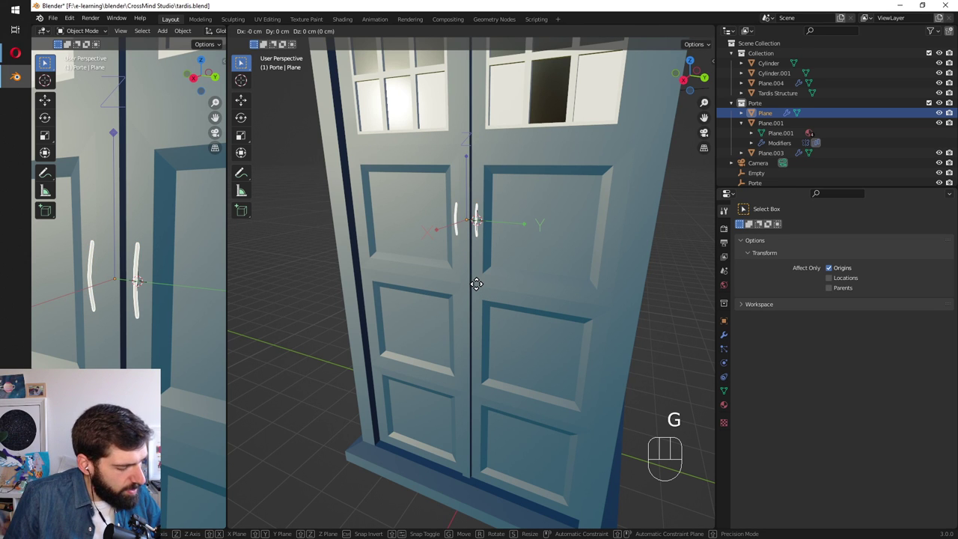
left_click(833, 274)
key("g")
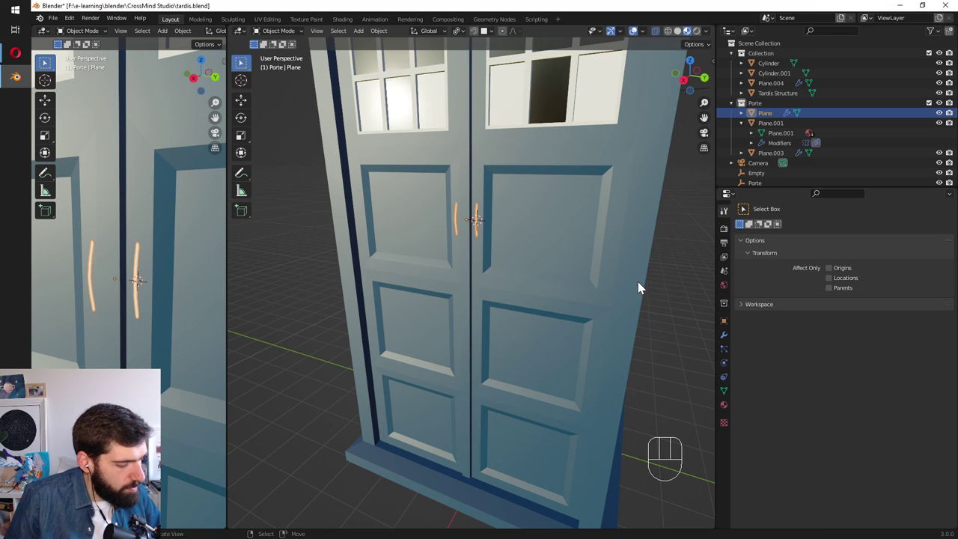
key("s")
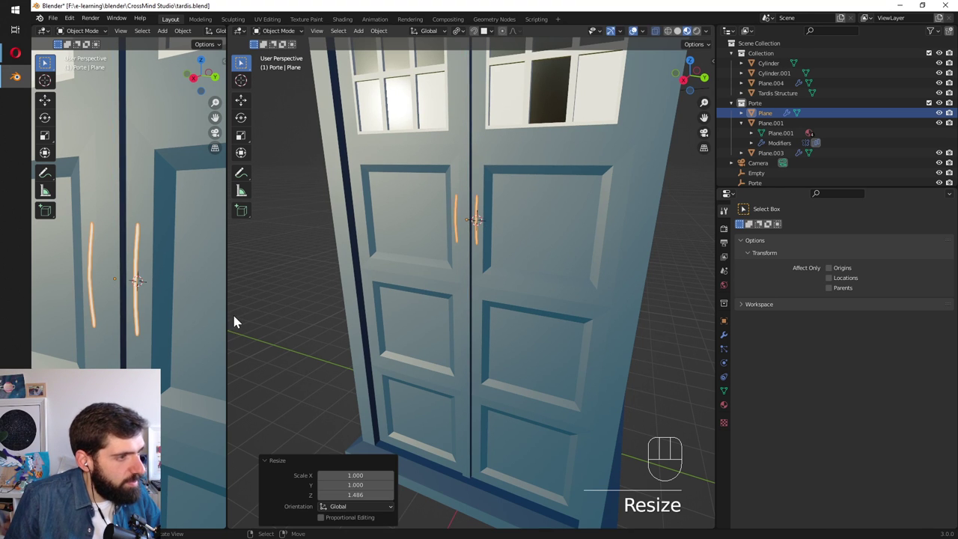
left_click_drag(440, 307, 381, 297)
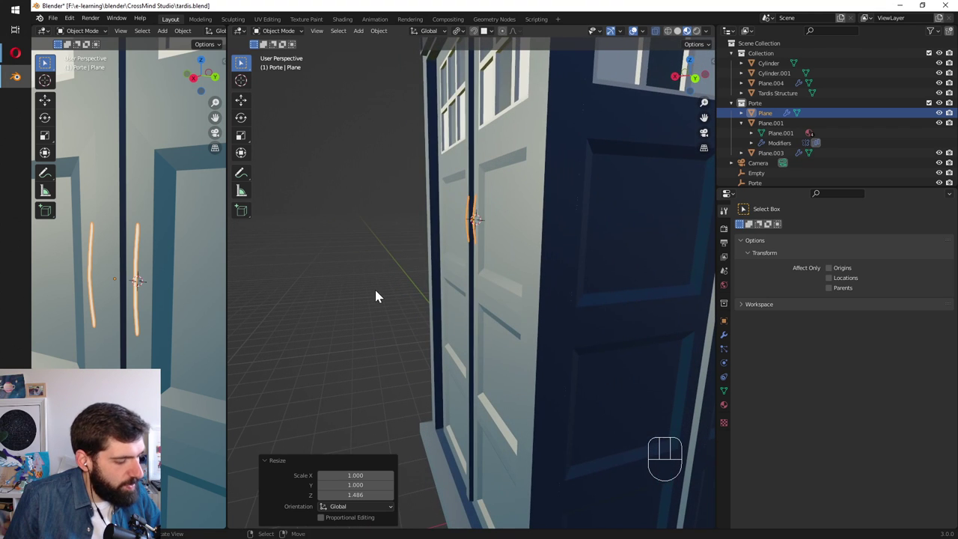
Scale the handles about 1.52 times along X to thicken them beside the door seam.
key("g")
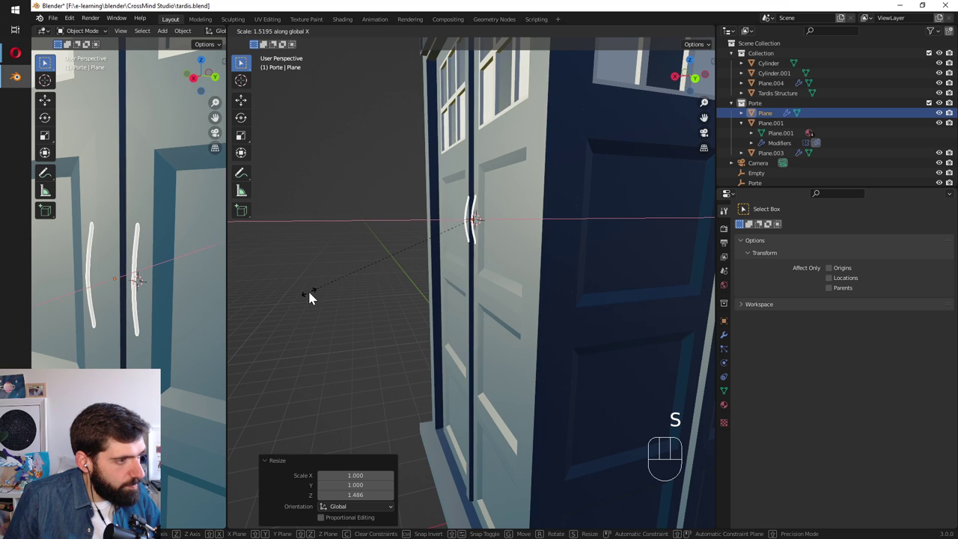
left_click_drag(404, 278, 424, 274)
left_click_drag(463, 211, 520, 227)
left_click_drag(474, 225, 478, 219)
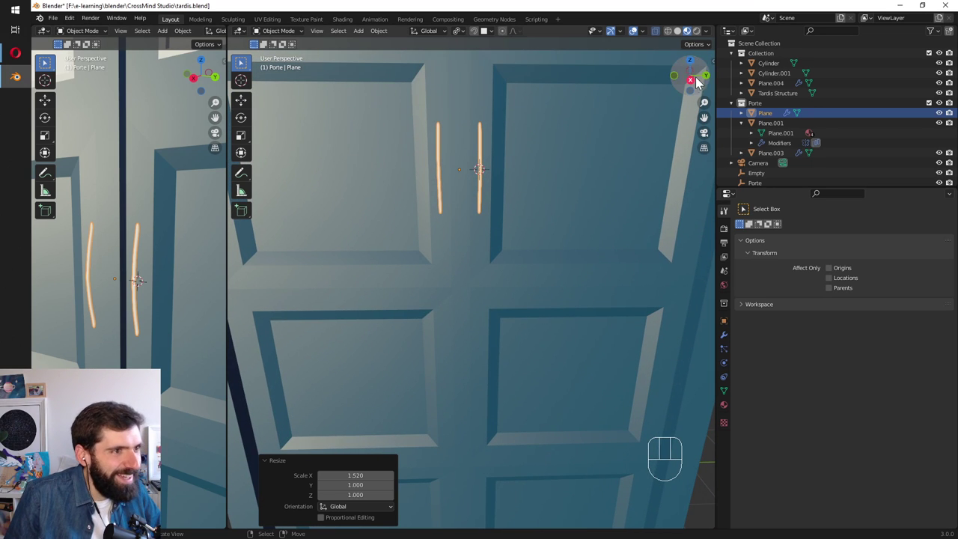
key("shift+a")
key("a")
key("Escape")
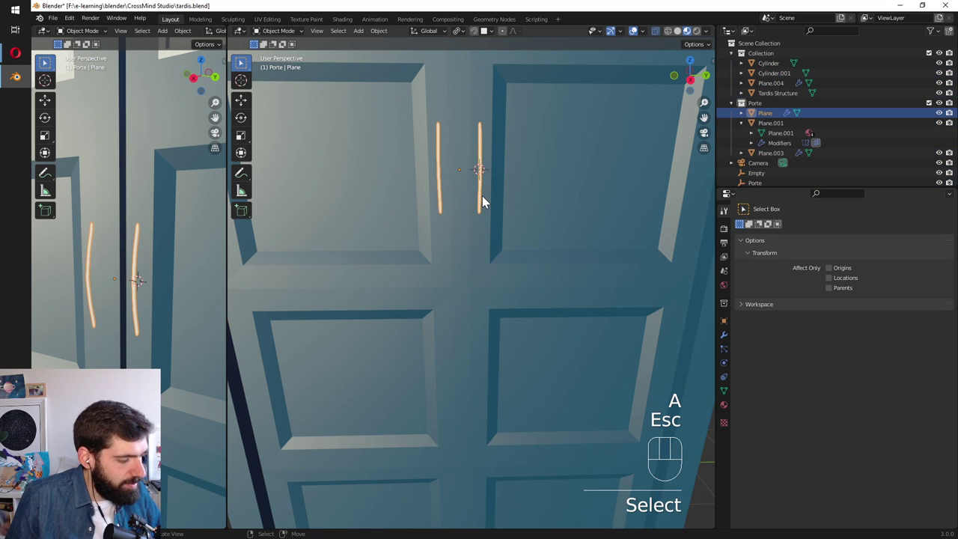
Apply the handles' scale, then move selected handle vertices in Edit Mode to reshape the curve.
key("ctrl+a")
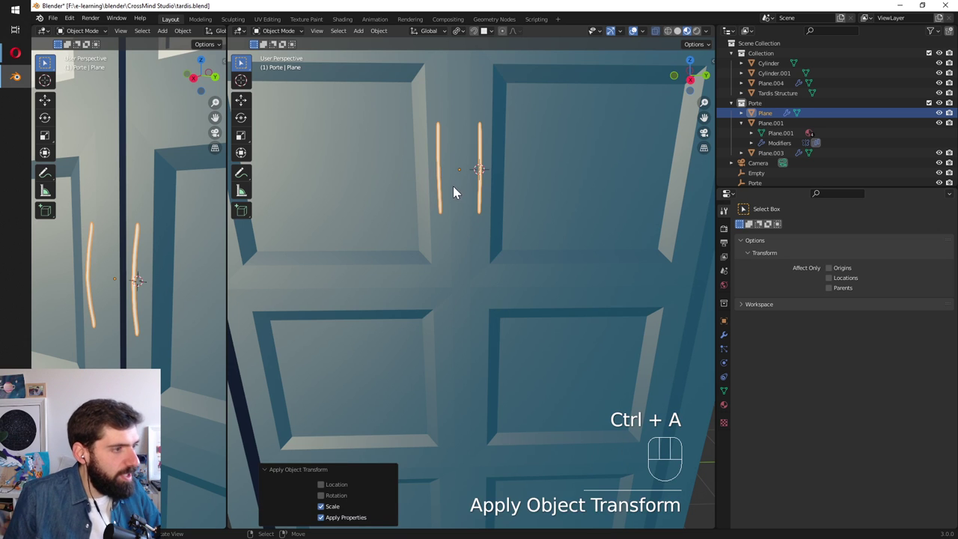
key("Tab")
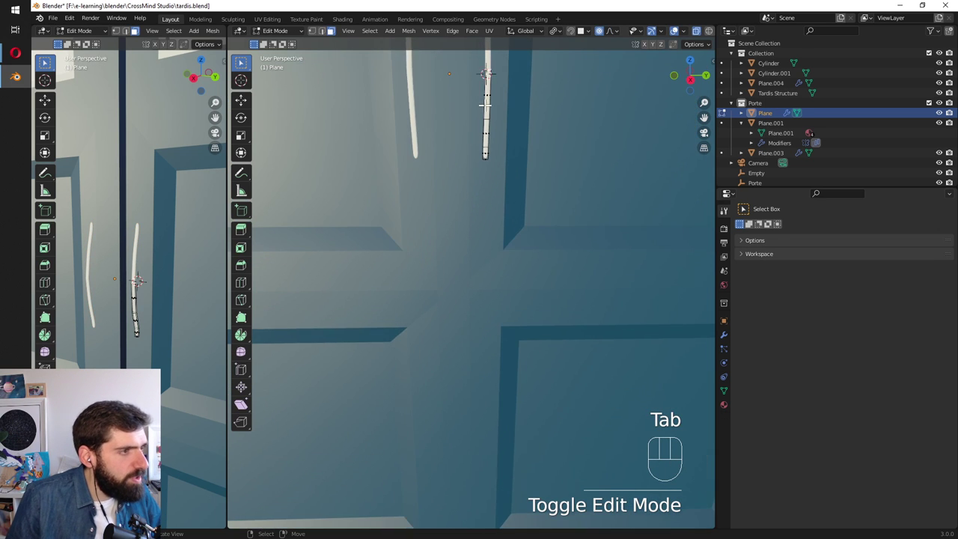
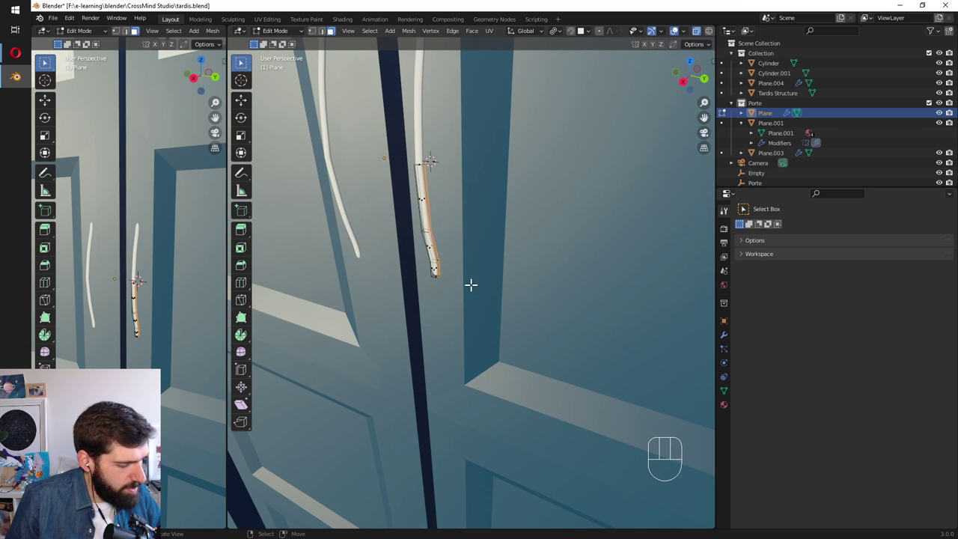
key("g")
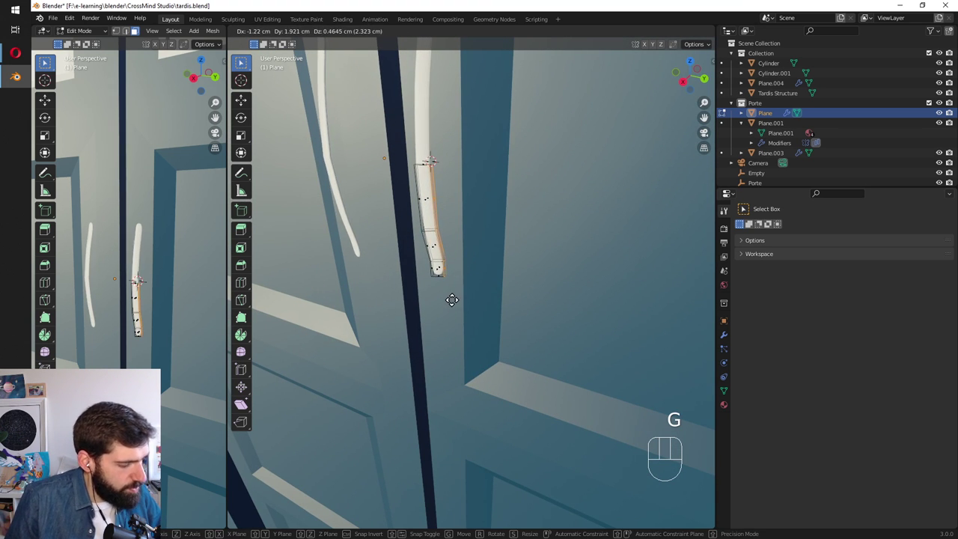
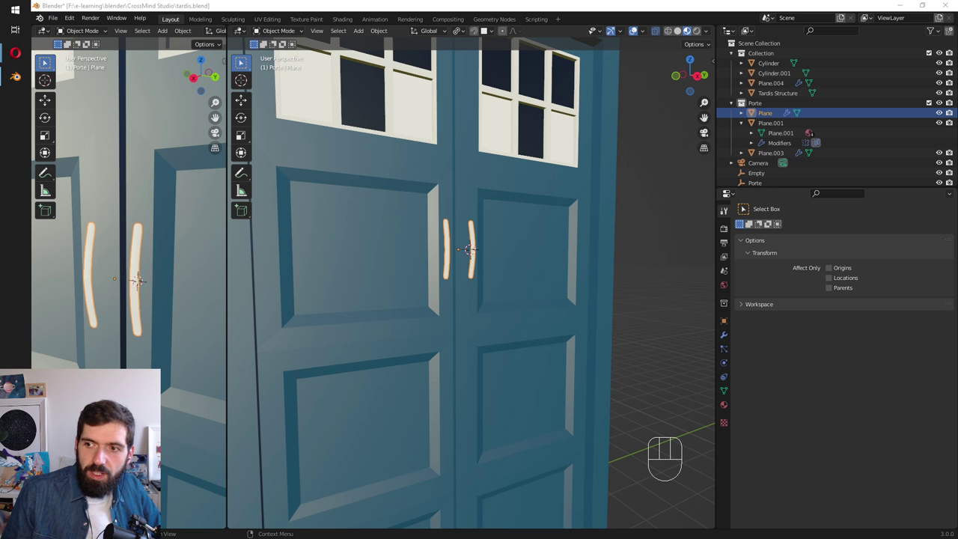
Orbit the view around the police box door to inspect the curved handles.
middle_click(483, 300)
left_click_drag(509, 315, 431, 295)
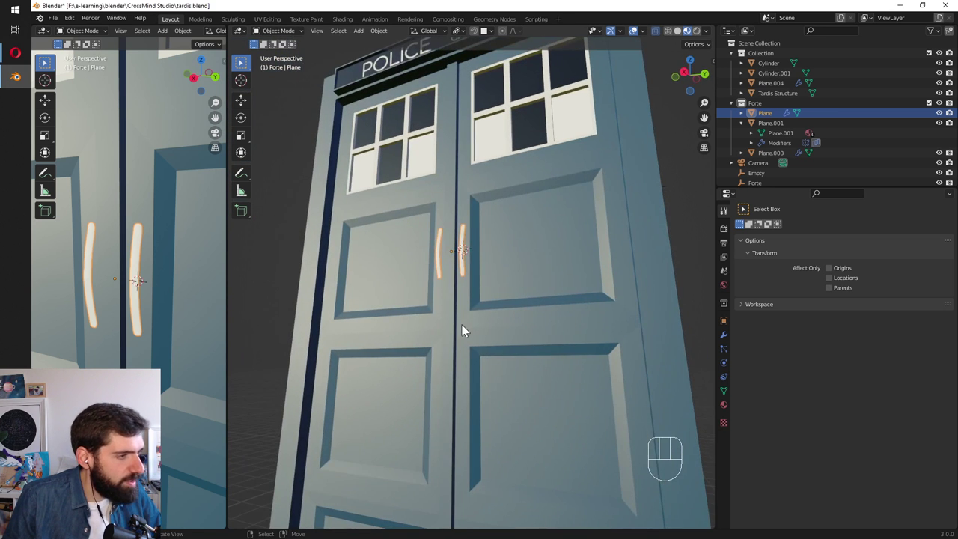
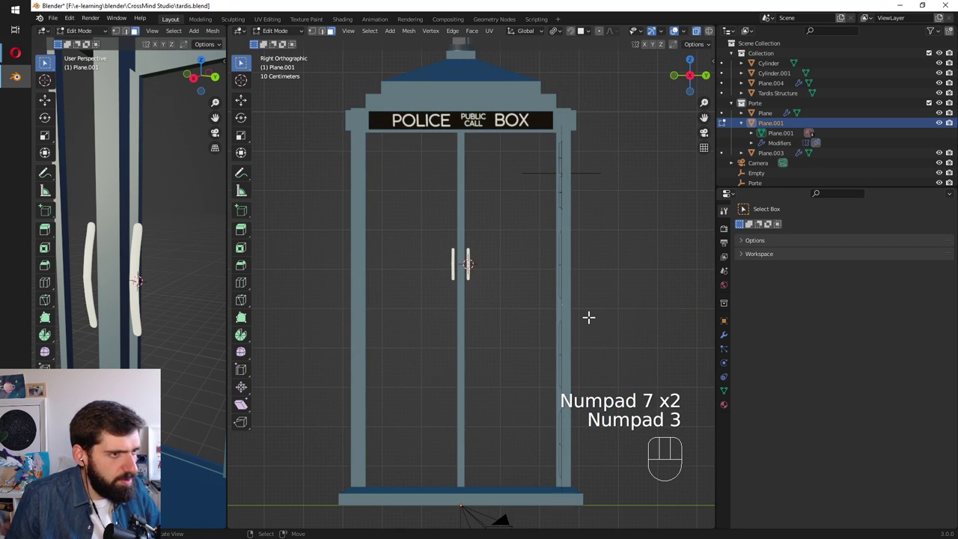
Isolate door panel Plane.001 in Local View, review its Mirror and Array modifiers, and view it from the side.
key("KP_Divide")
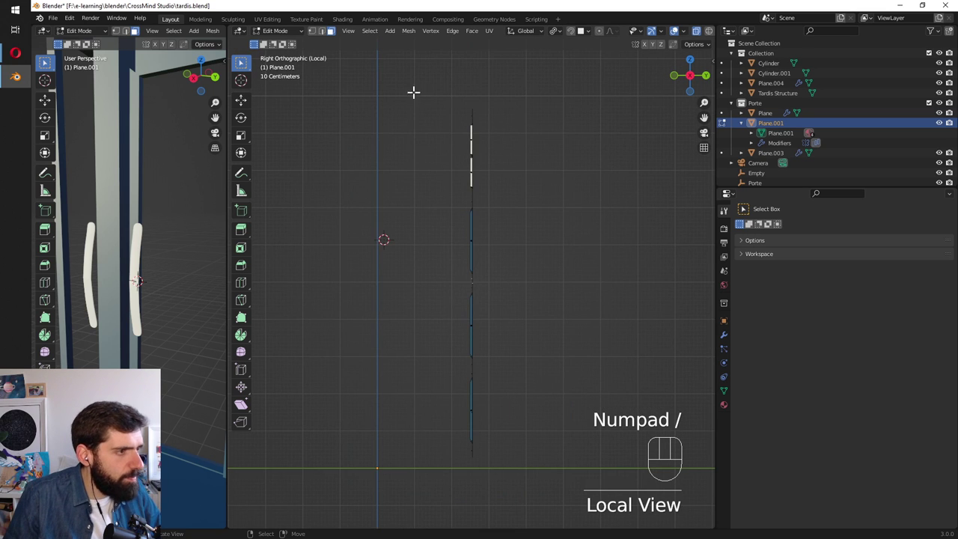
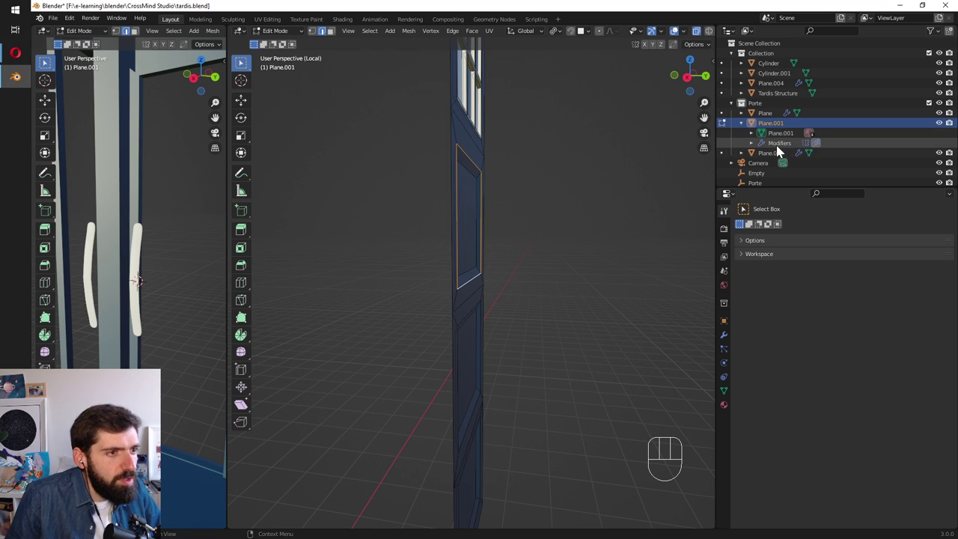
left_click(731, 339)
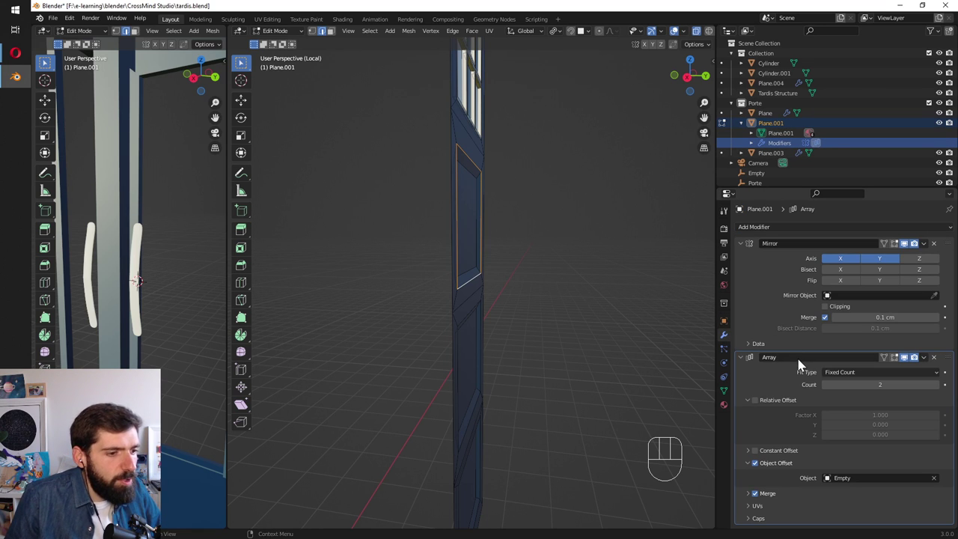
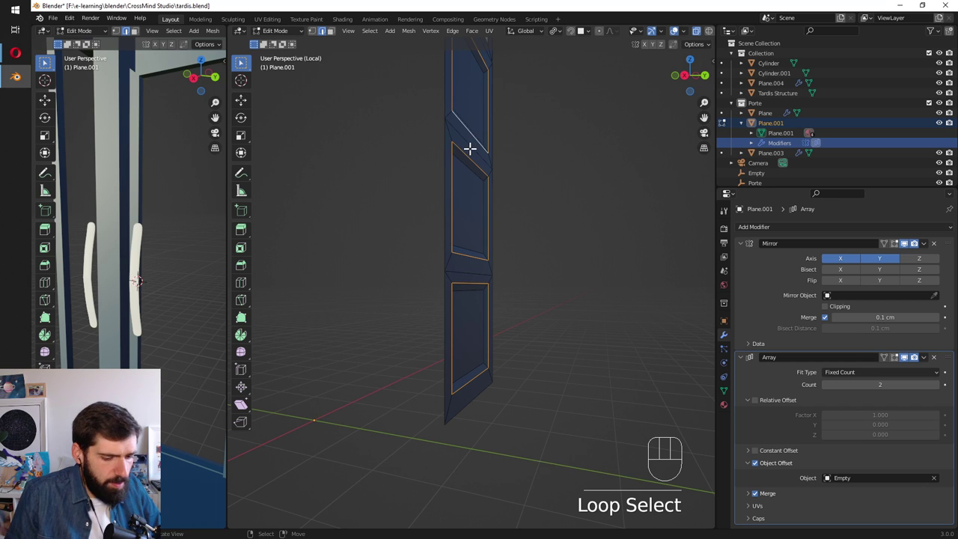
key("KP_3")
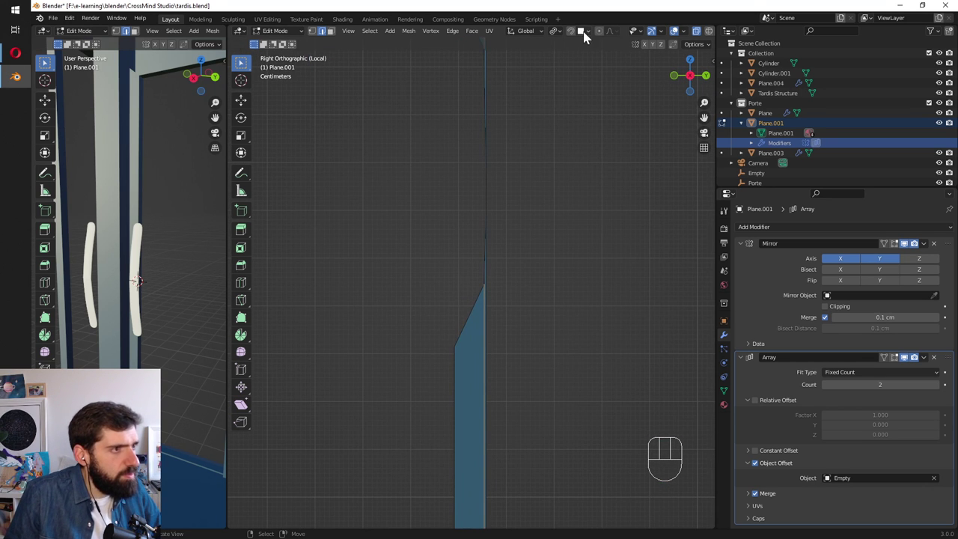
Enable edge snapping and slide the selected door panel edges along X to fit the frame.
left_click(578, 36)
left_click_drag(583, 39, 575, 14)
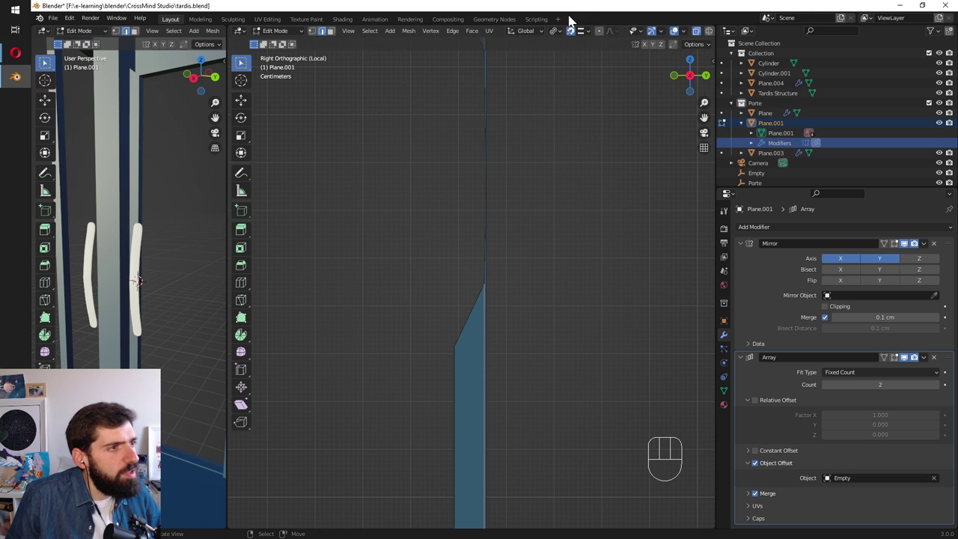
key("g")
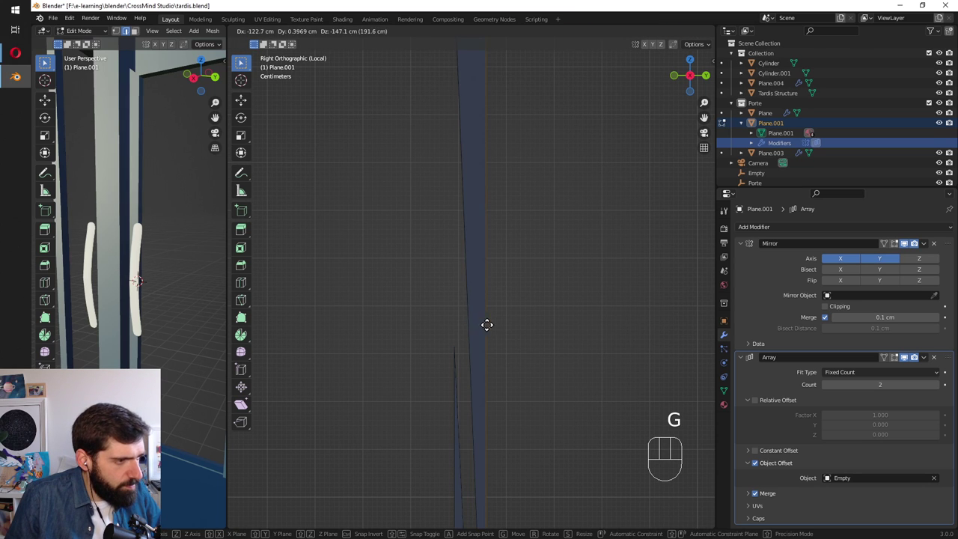
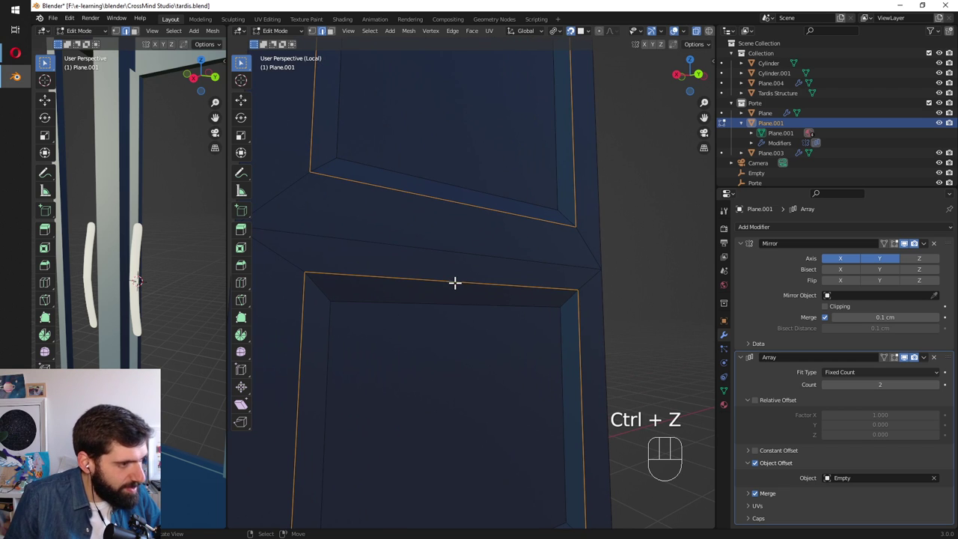
key("g")
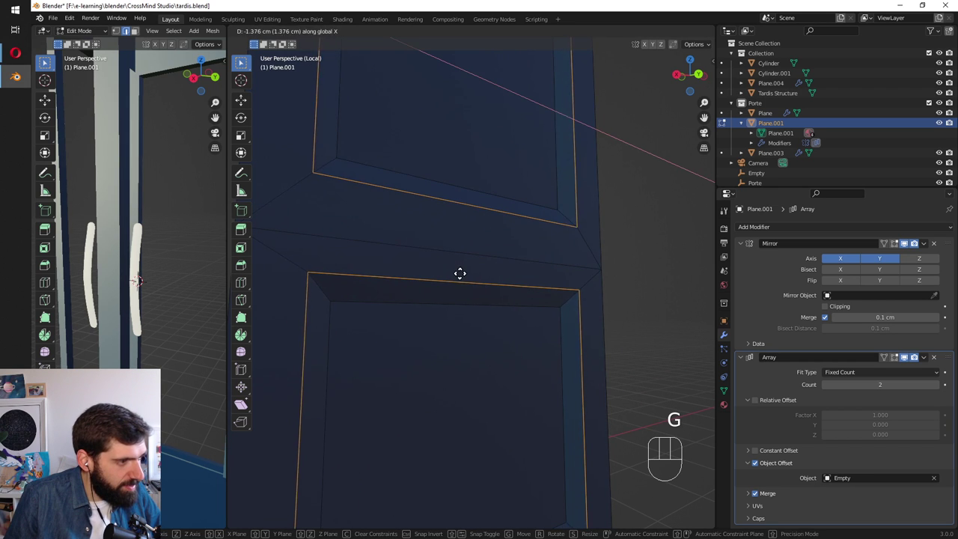
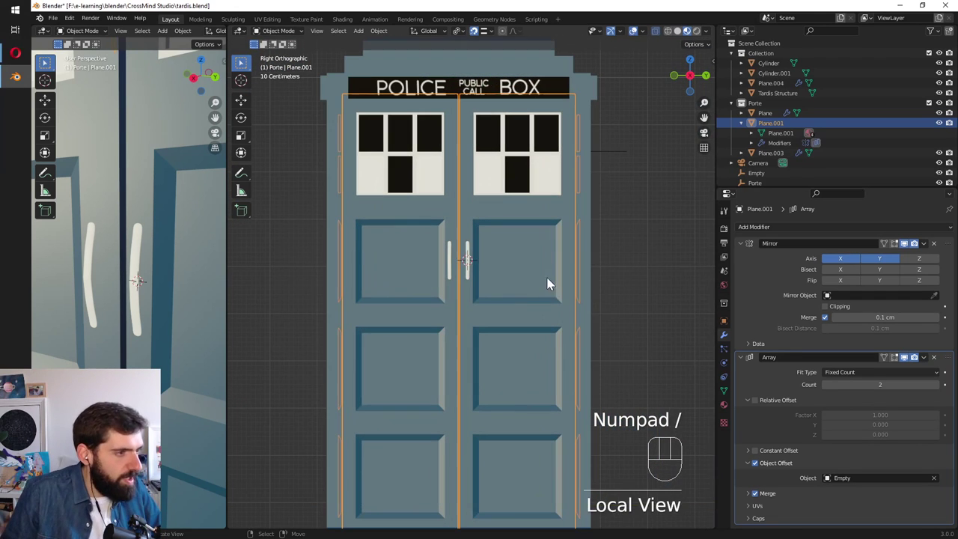
Zoom in on the door handles and nudge them about 1.18 cm along Y.
left_click_drag(621, 315, 475, 294)
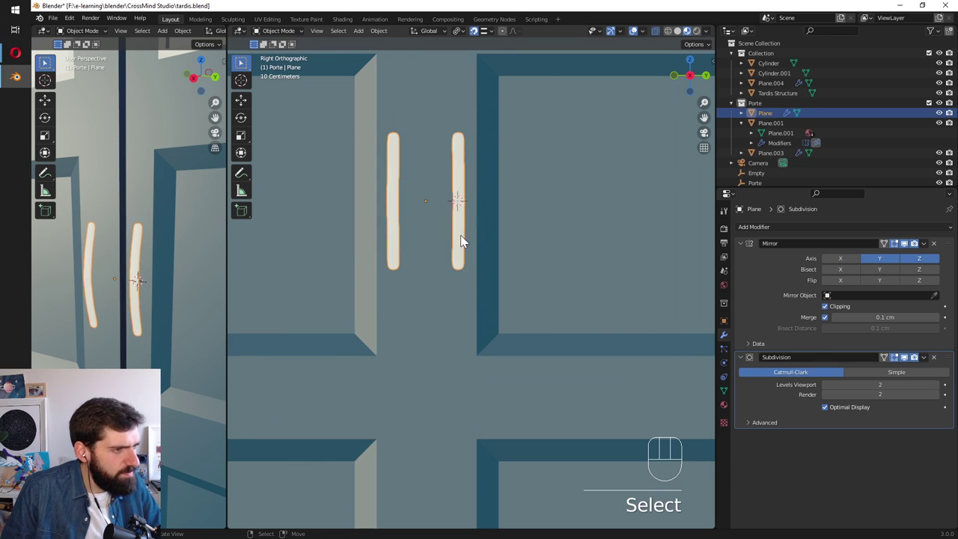
key("g")
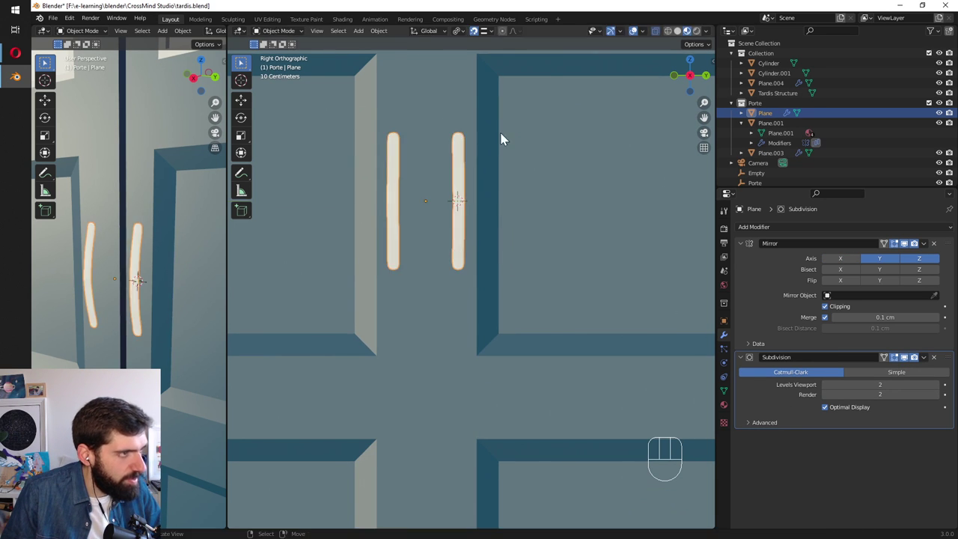
left_click(477, 37)
key("g")
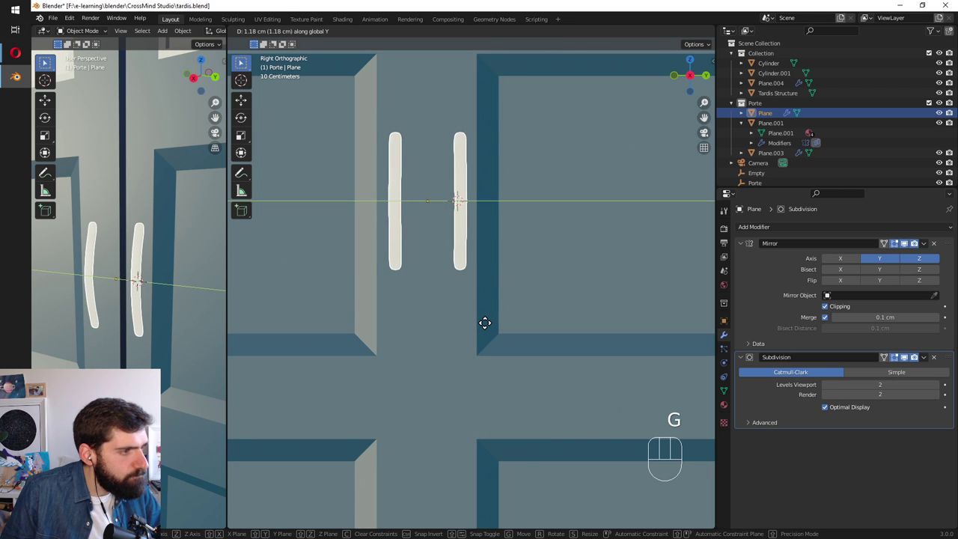
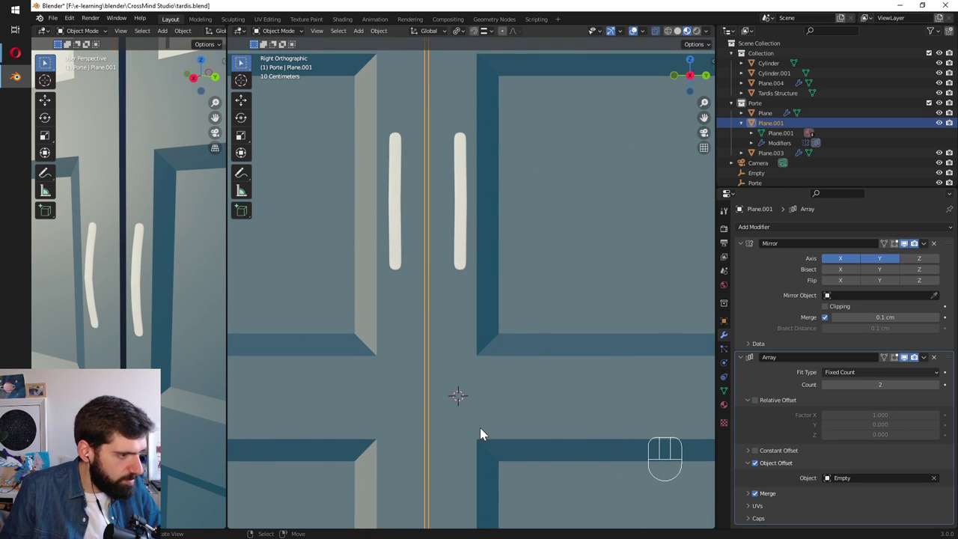
Add a 16-sided cylinder, radius 5 cm, depth 6 cm, rotated 90° on Y beside the doors.
key("shift+a")
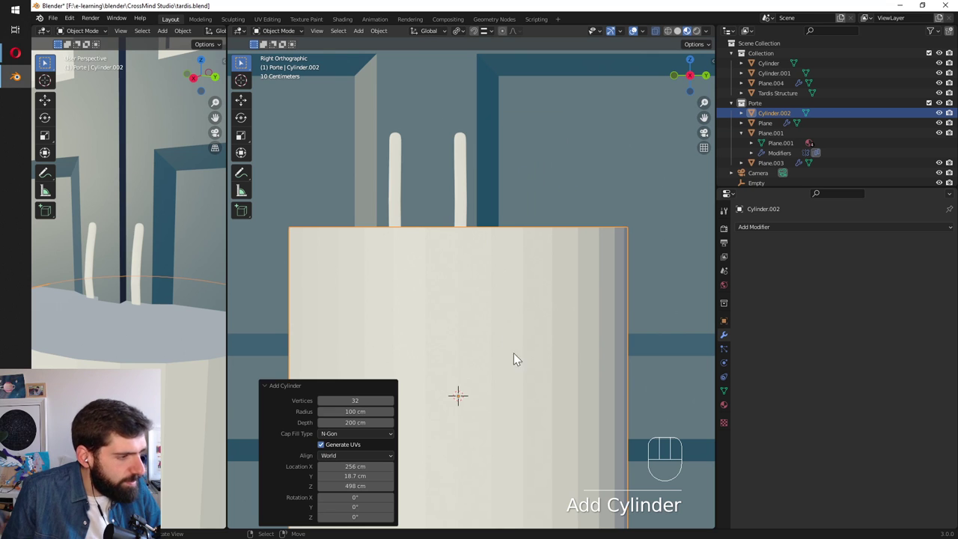
key("r")
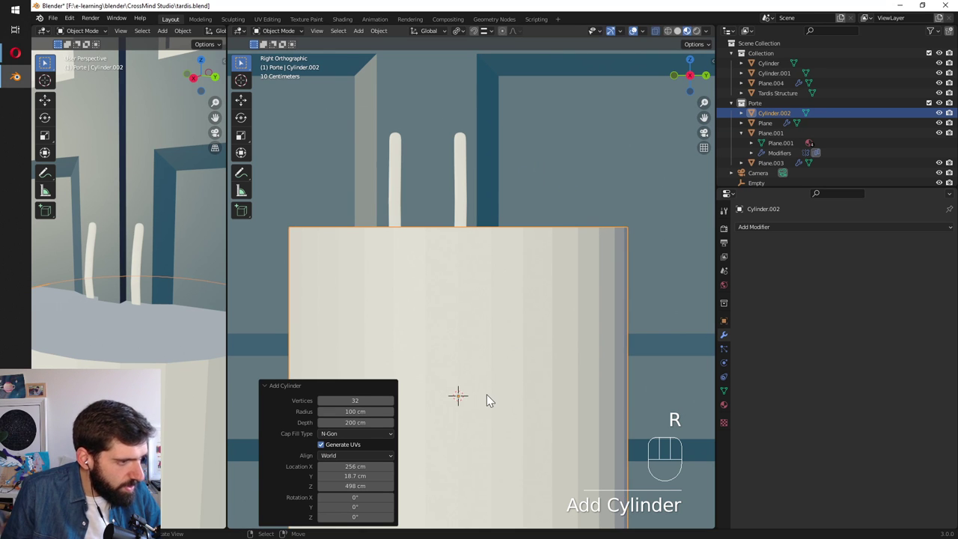
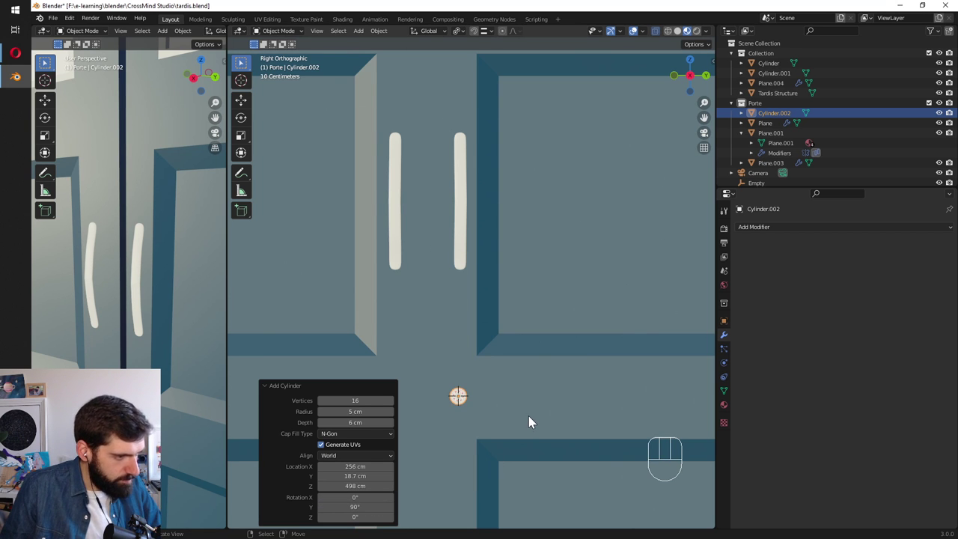
left_click_drag(528, 424, 458, 407)
Isolate the small cylinder in Edit Mode Local View and select its front cap face.
key("Tab")
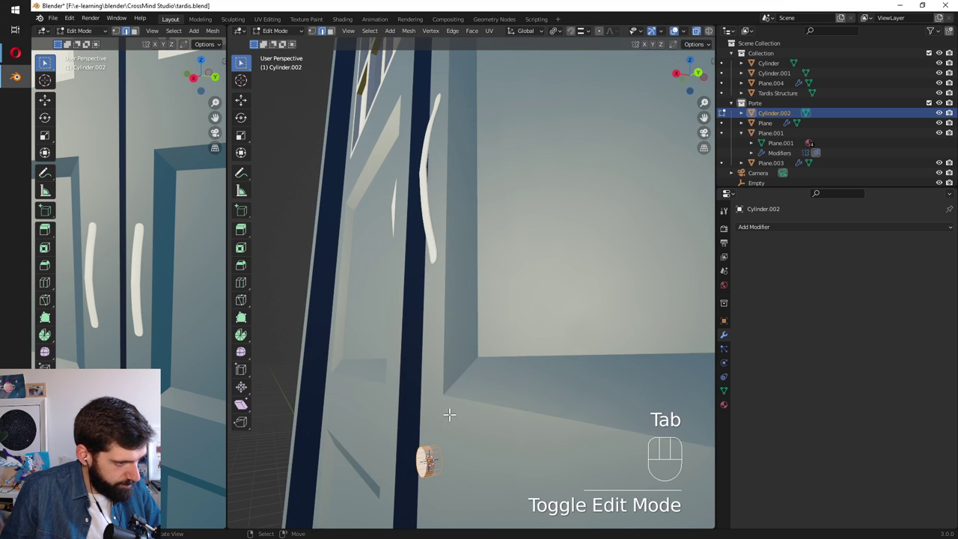
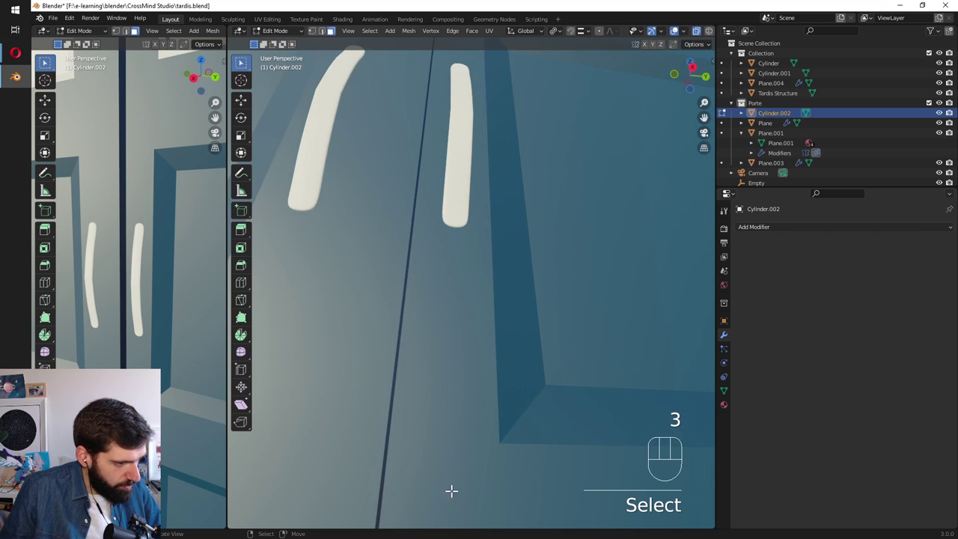
key("KP_Divide")
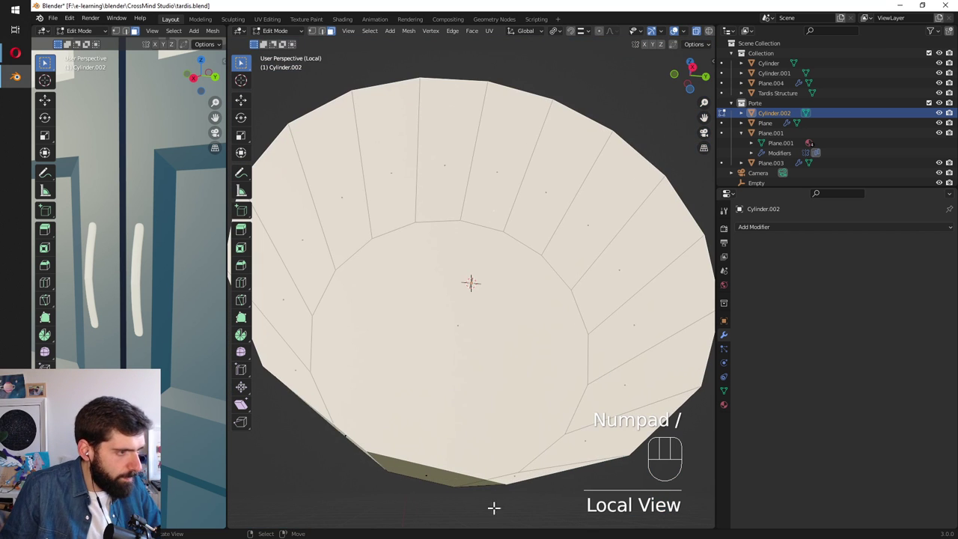
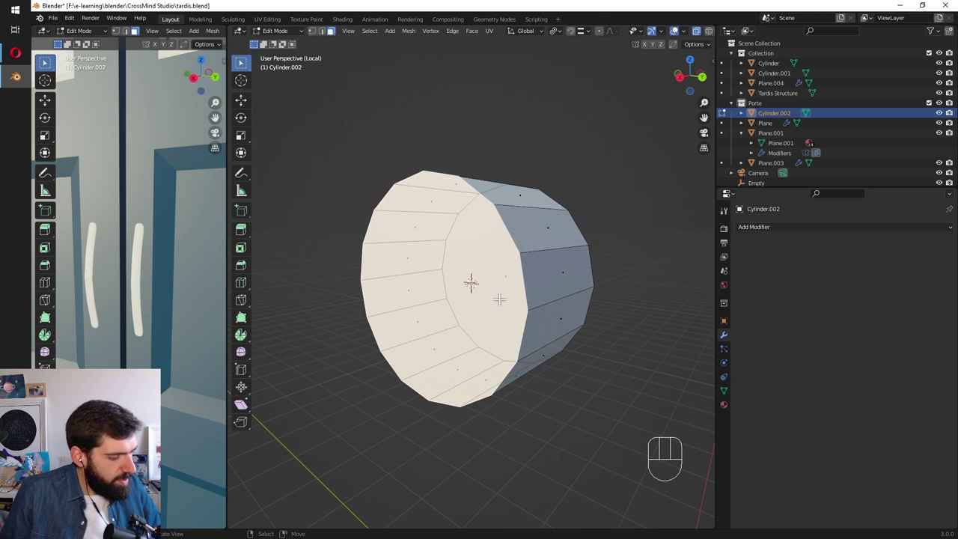
key("shift+z")
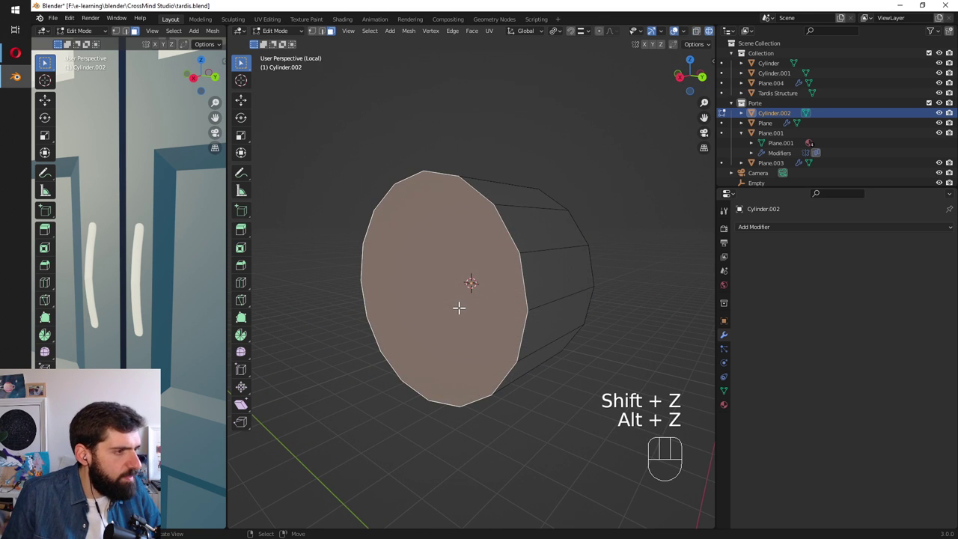
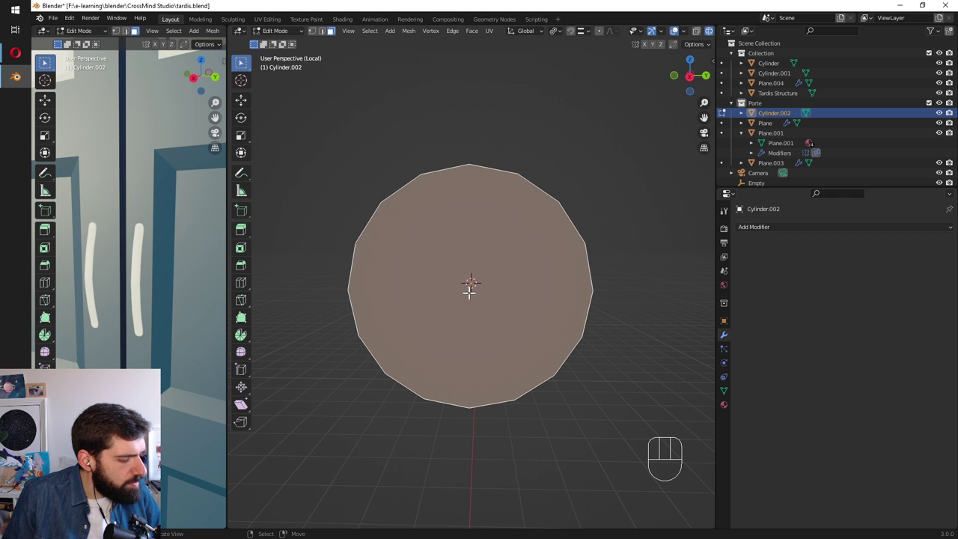
Delete the cap face and Grid Fill its border with Span 2 and Simple Blending.
key("x")
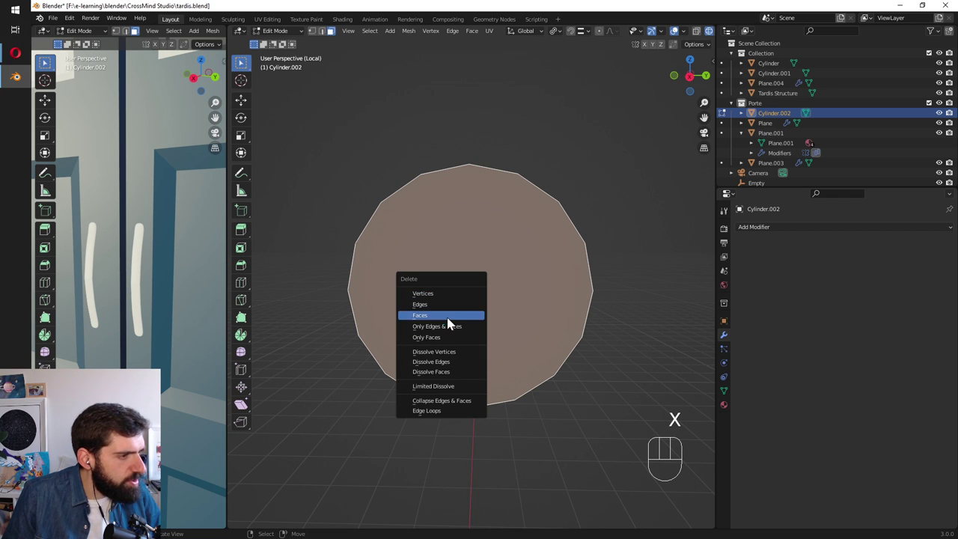
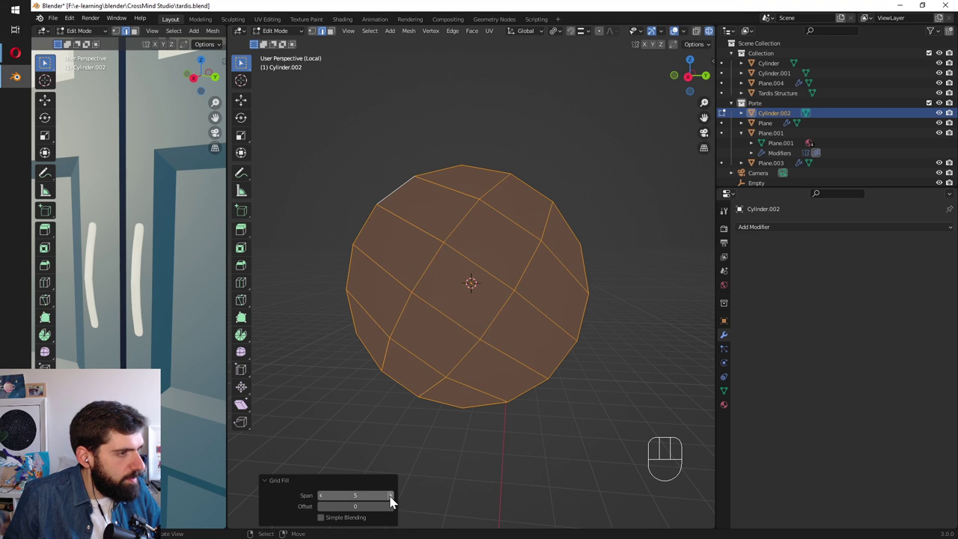
left_click(395, 497)
left_click(328, 496)
left_click(328, 496)
left_click(328, 495)
left_click(327, 495)
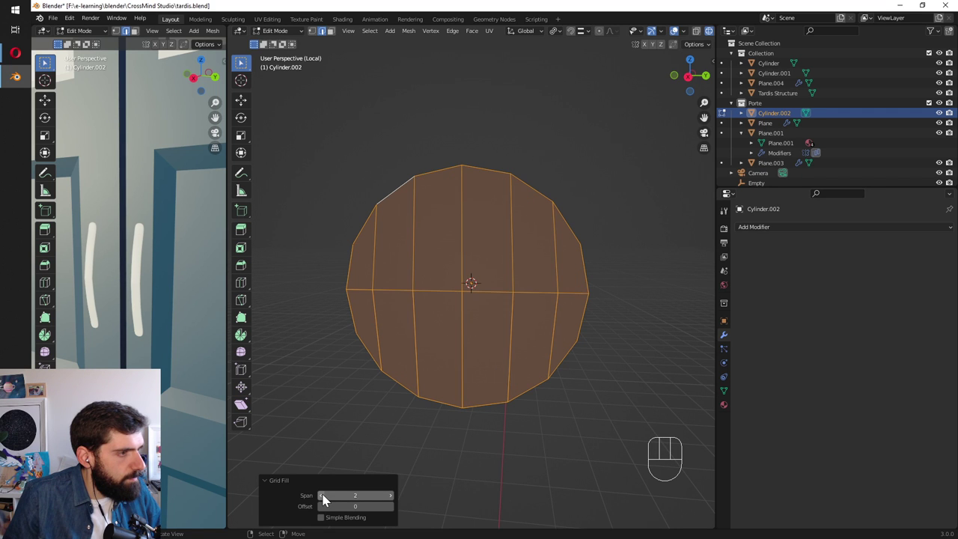
left_click(328, 495)
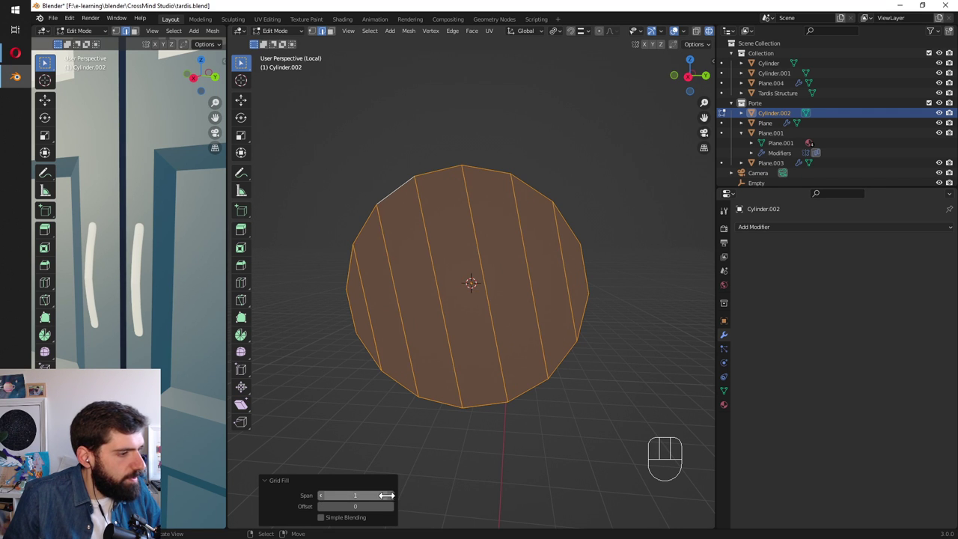
left_click(397, 503)
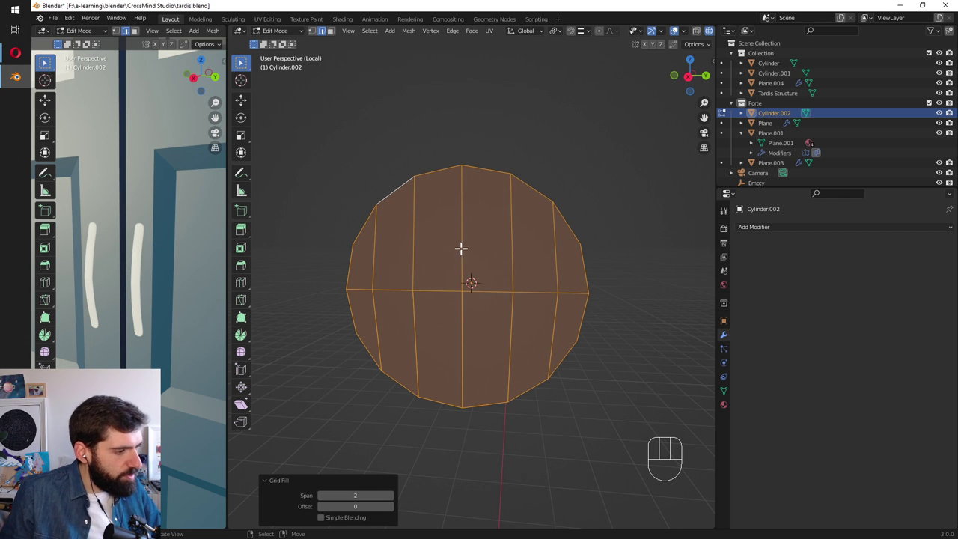
left_click(329, 518)
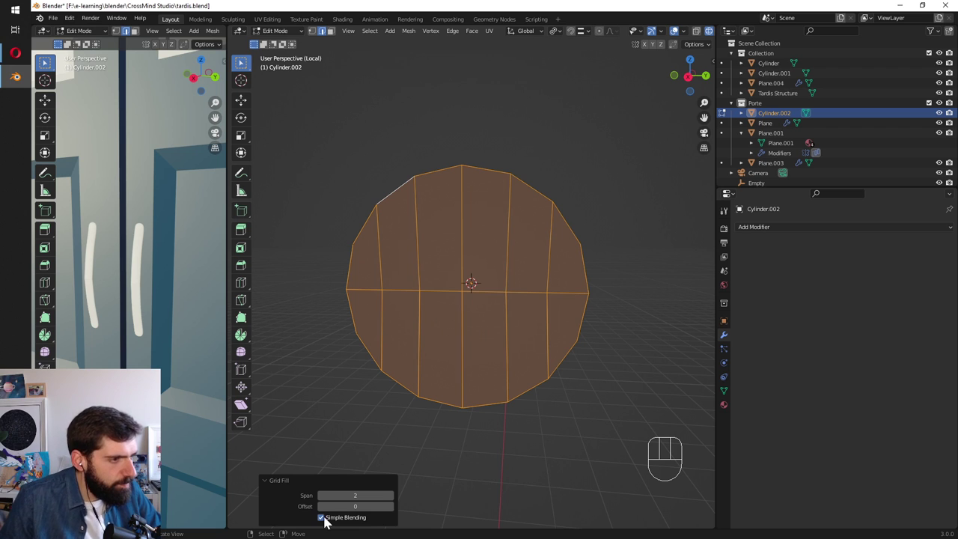
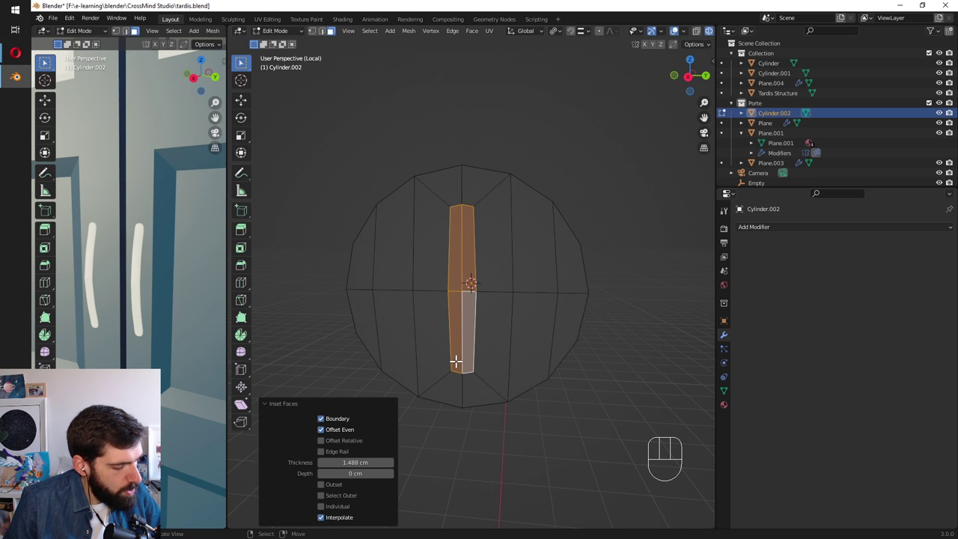
Box-select the central strip of cap faces, dismissing the merge menu without merging.
key("b")
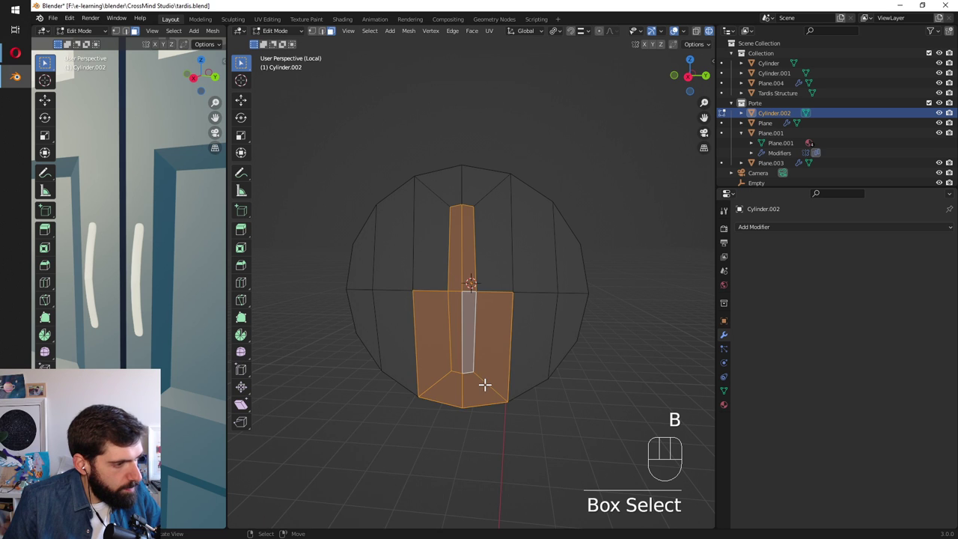
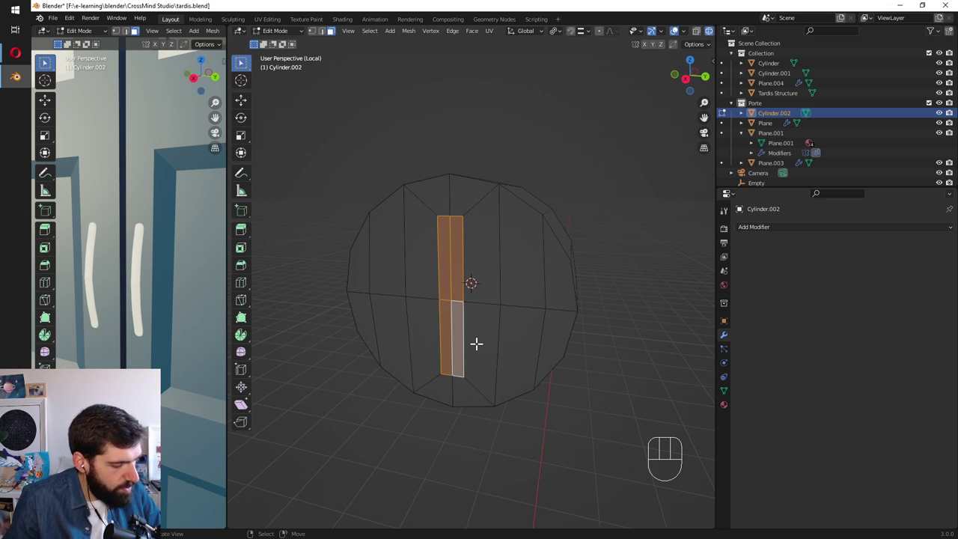
key("m")
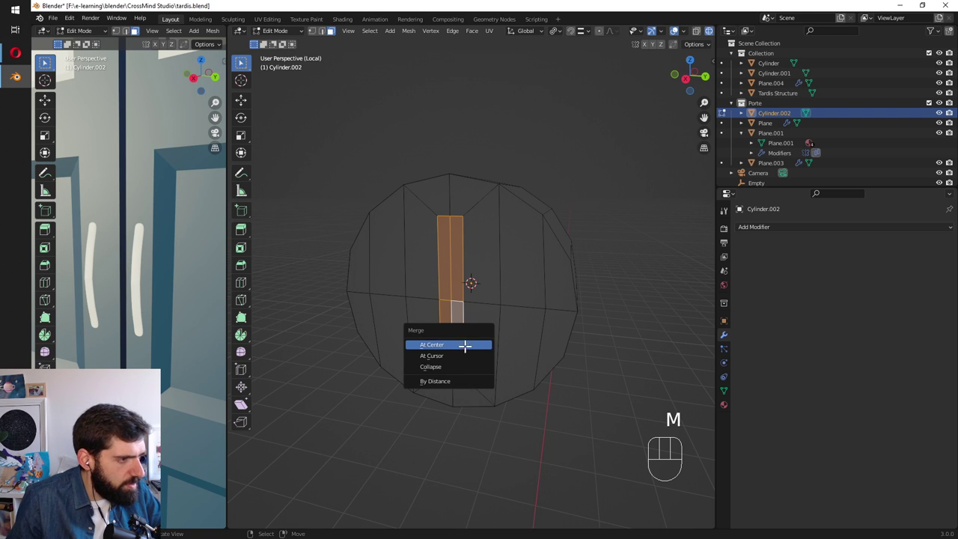
key("ctrl+z")
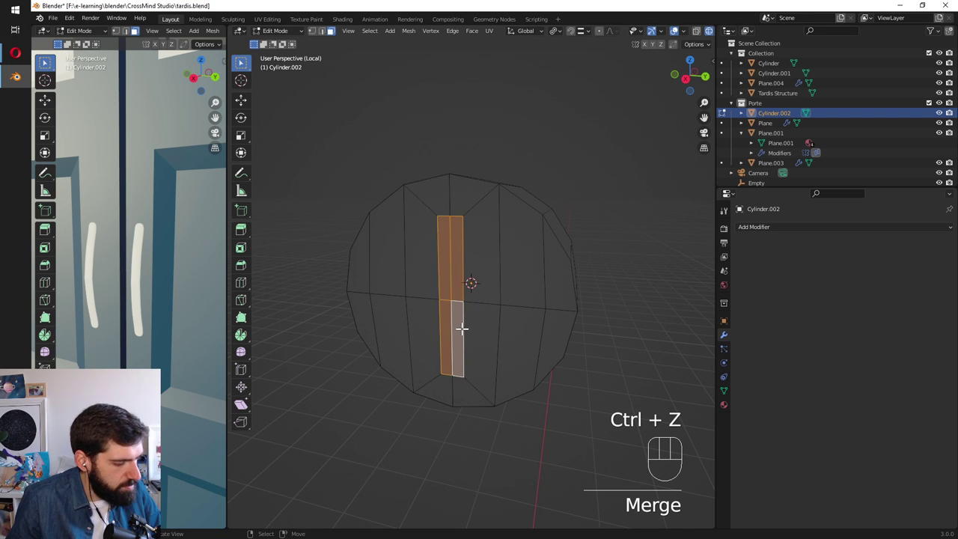
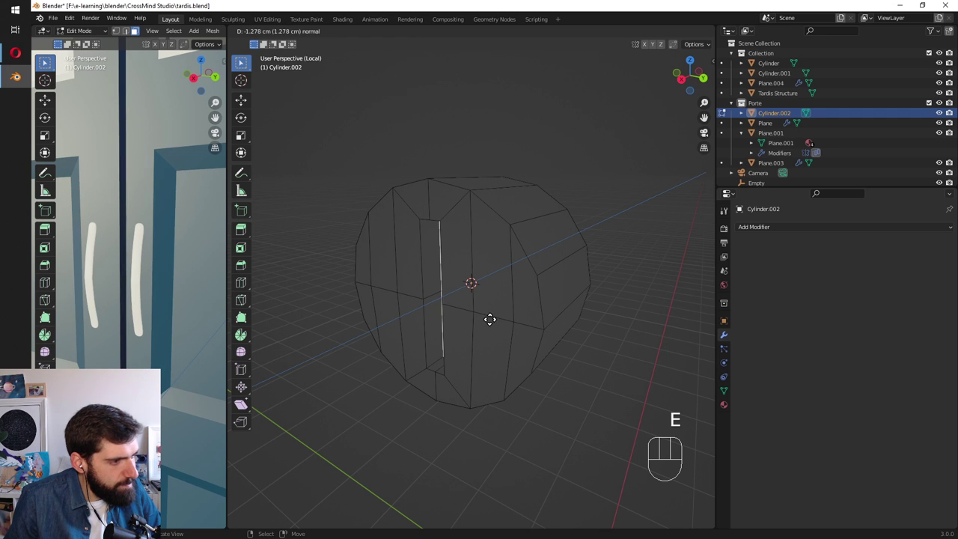
Confirm the recessed slot, leave mesh editing and show the lock cylinder in solid shading.
key("Tab")
key("alt+z")
key("alt+z")
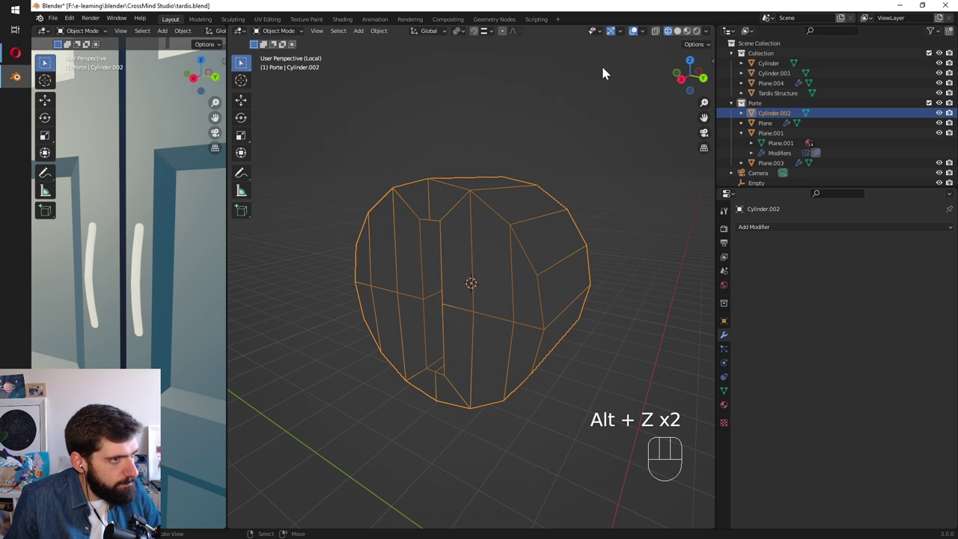
left_click(685, 41)
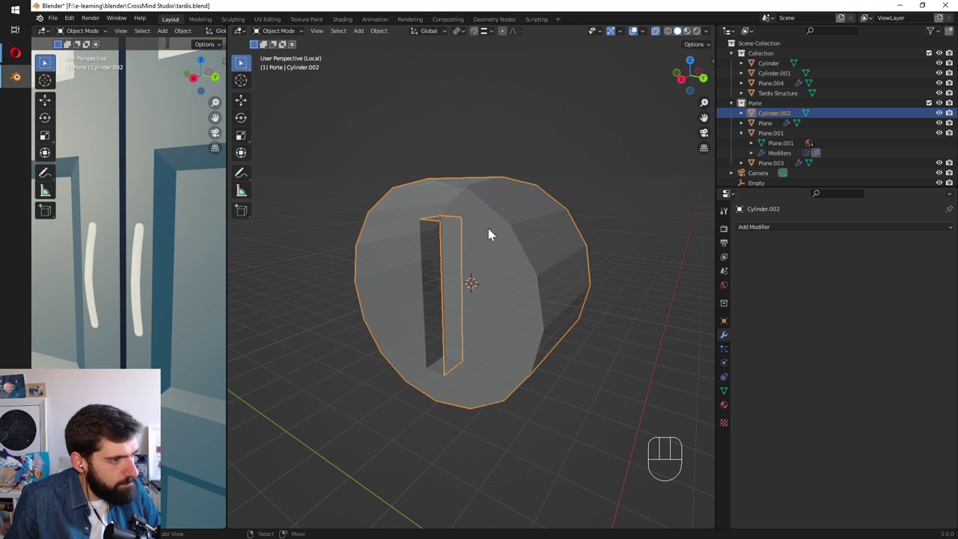
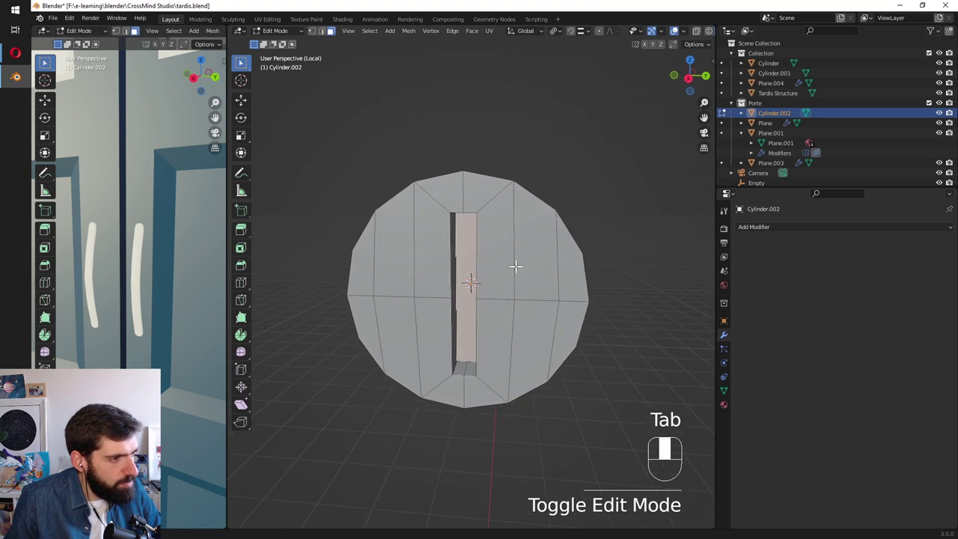
Exit Local View, switch to Material Preview and start moving the lock piece.
key("KP_Divide")
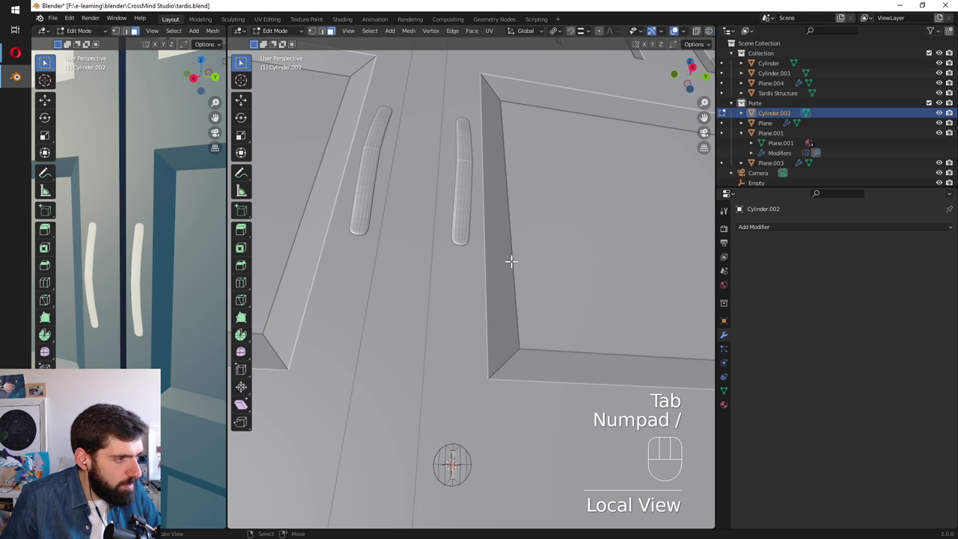
key("z")
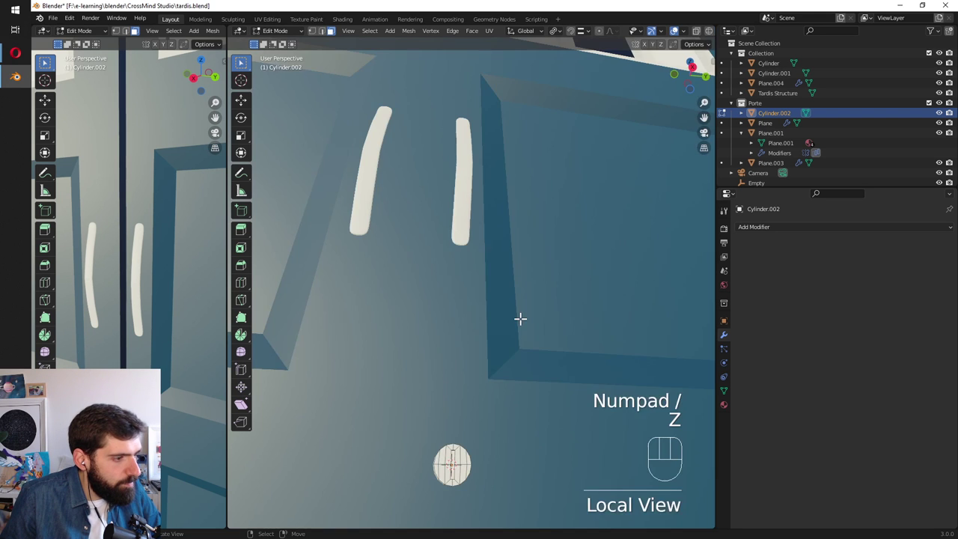
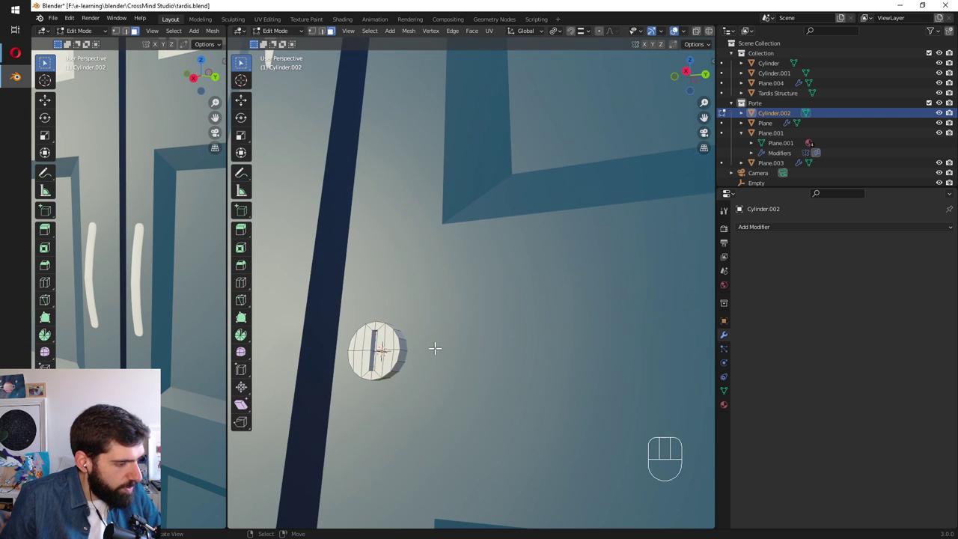
key("g")
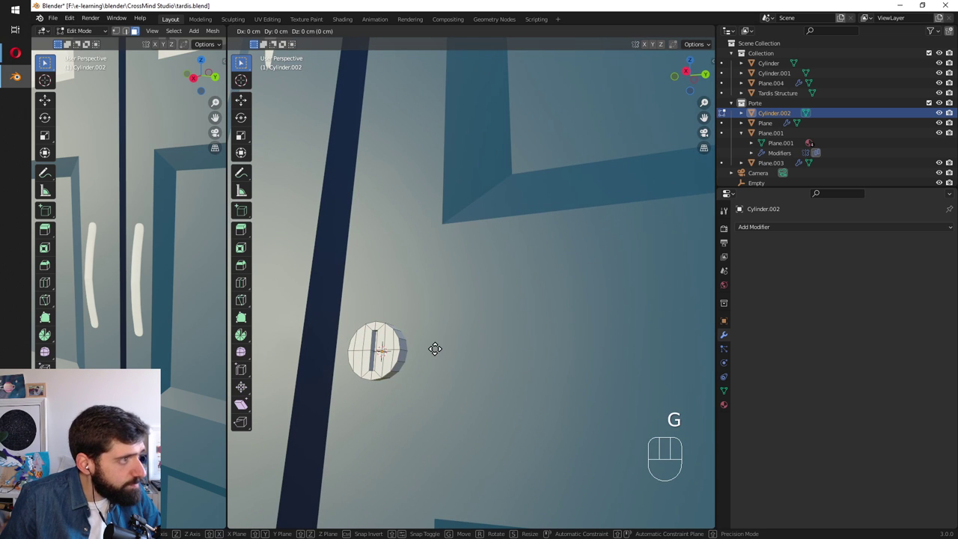
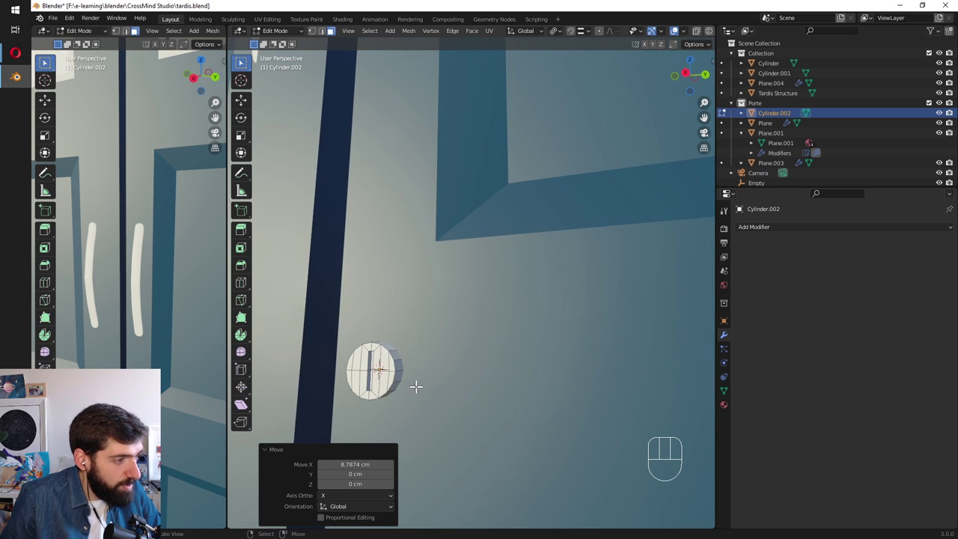
Select all the lock geometry and slide it about 8.8 cm along X onto the door seam.
key("a")
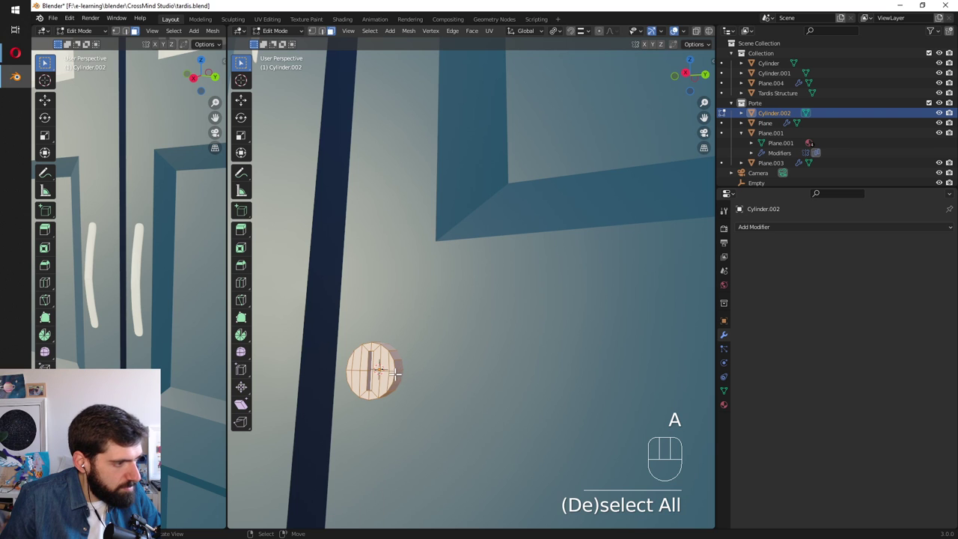
key("g")
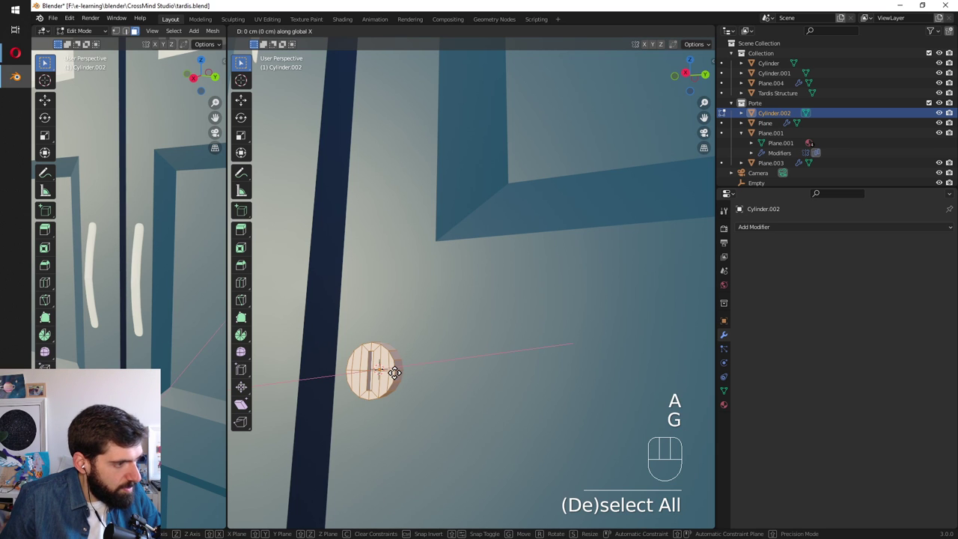
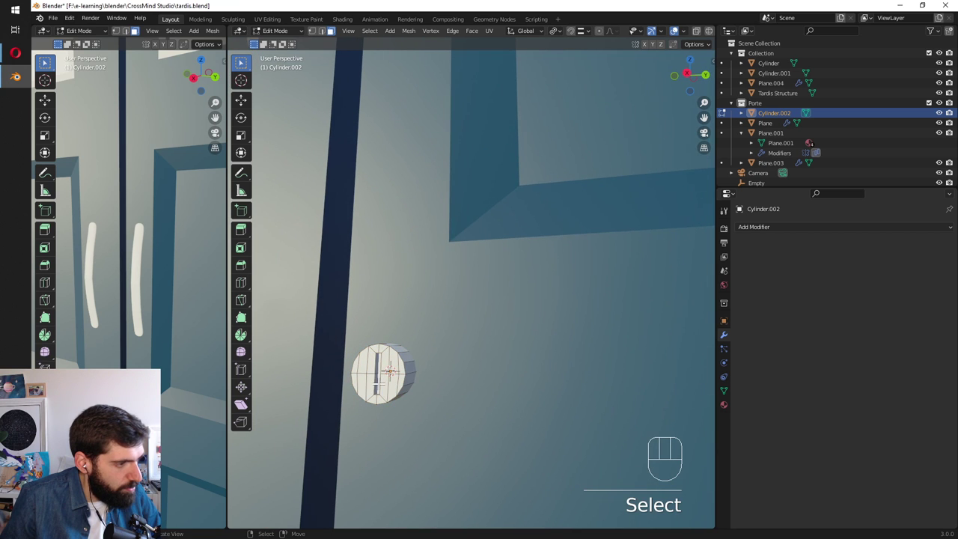
key("g")
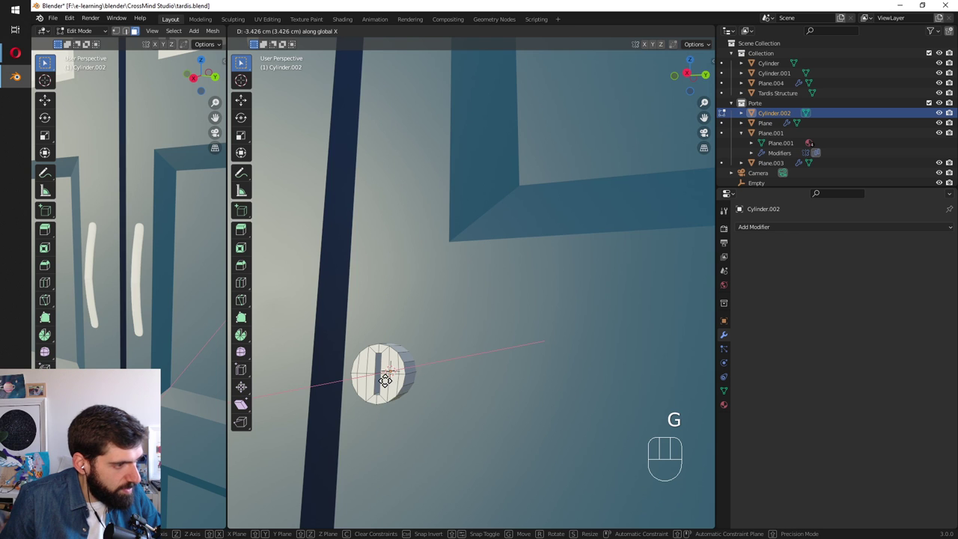
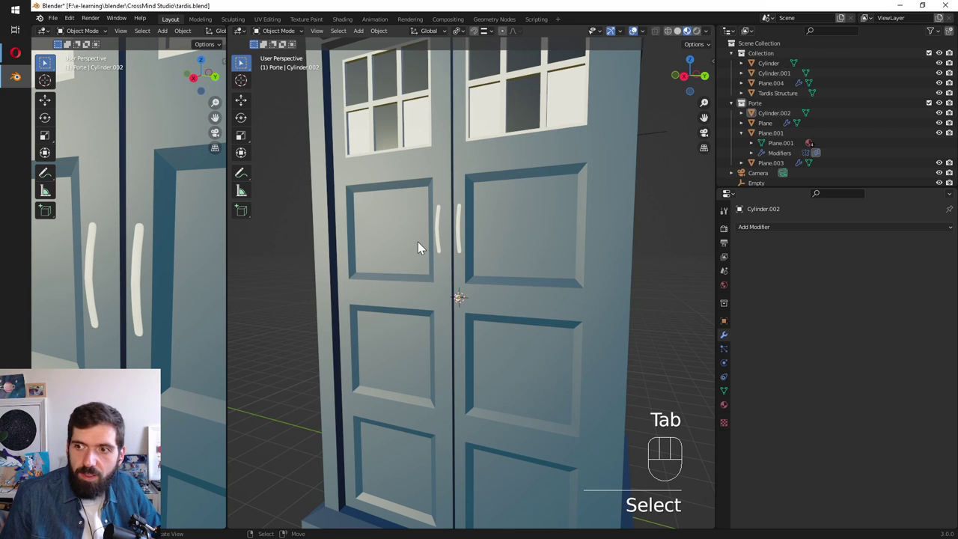
Save the blend file and zoom out to frame the whole police box with its door lock.
left_click_drag(449, 219, 440, 233)
key("ctrl+s")
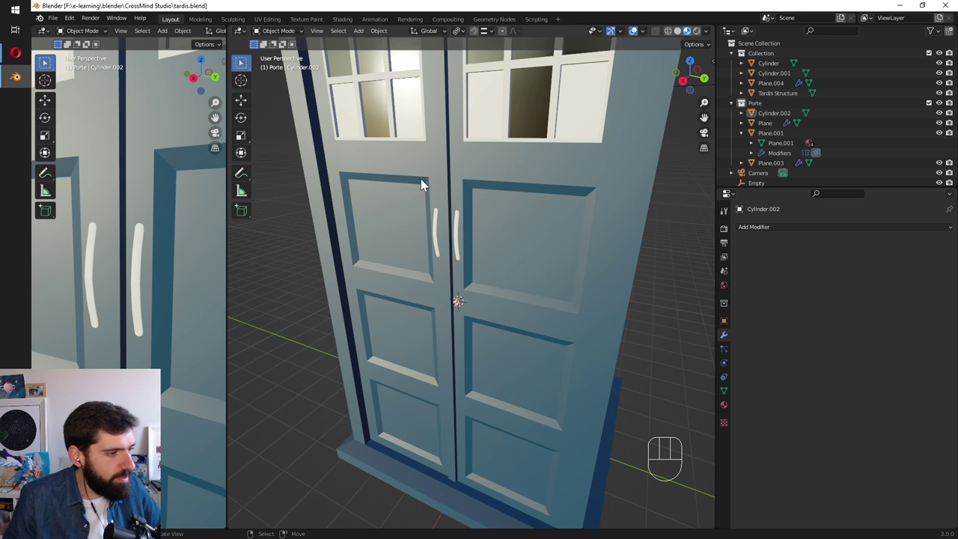
left_click_drag(549, 271, 526, 275)
key("ctrl+s")
key("z")
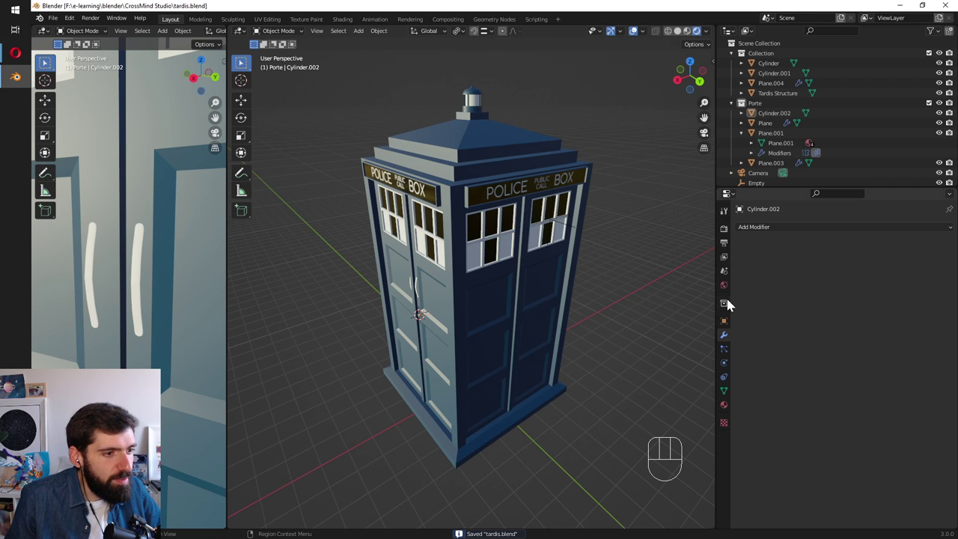
Switch the viewport to Cycles Rendered shading and disable Viewport Denoise in Render Properties.
left_click(726, 233)
left_click_drag(857, 234, 850, 267)
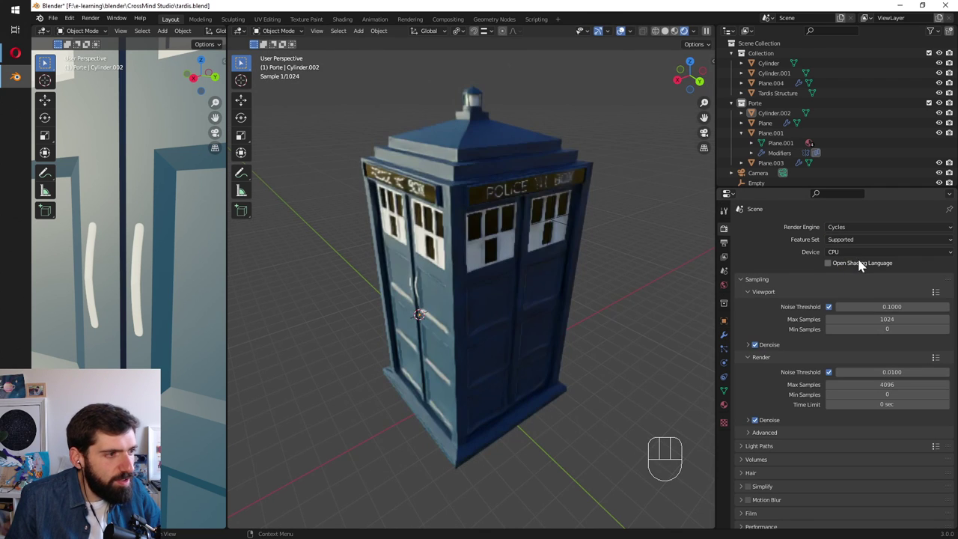
left_click(769, 353)
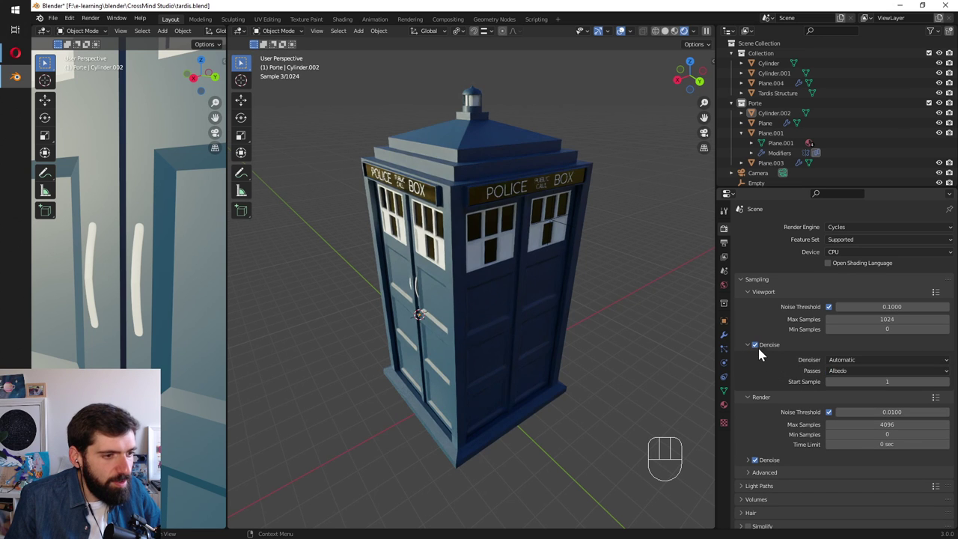
left_click(763, 351)
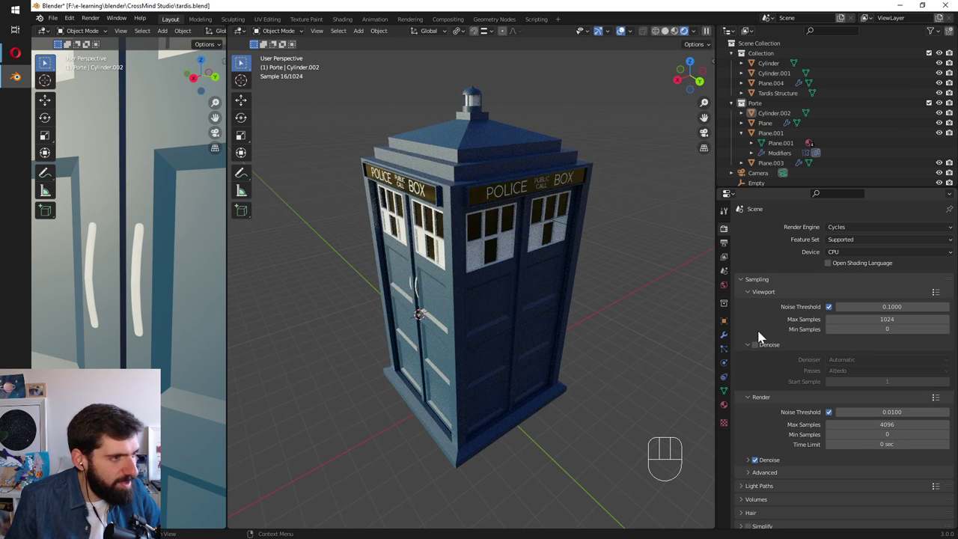
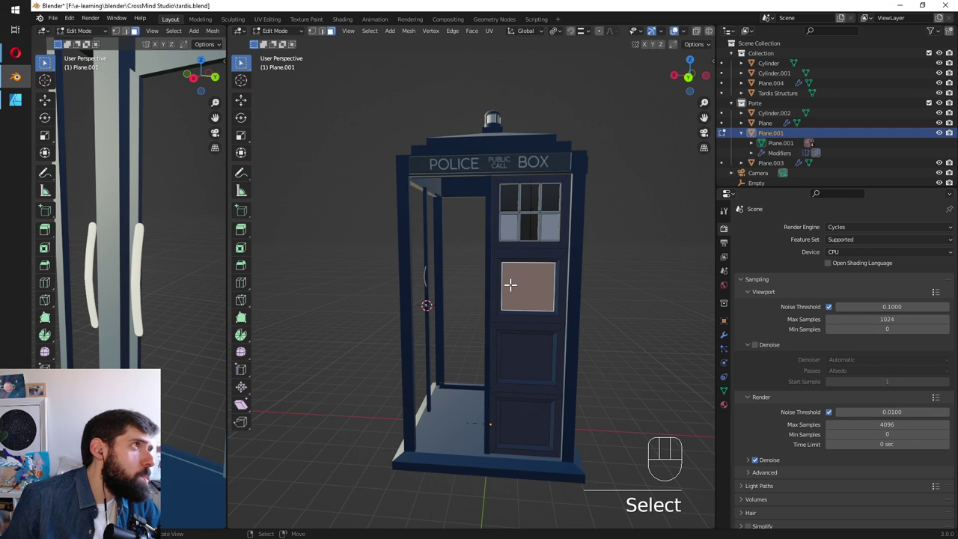
Duplicate the door geometry, separate it into its own piece and inspect its modifiers.
key("shift+d")
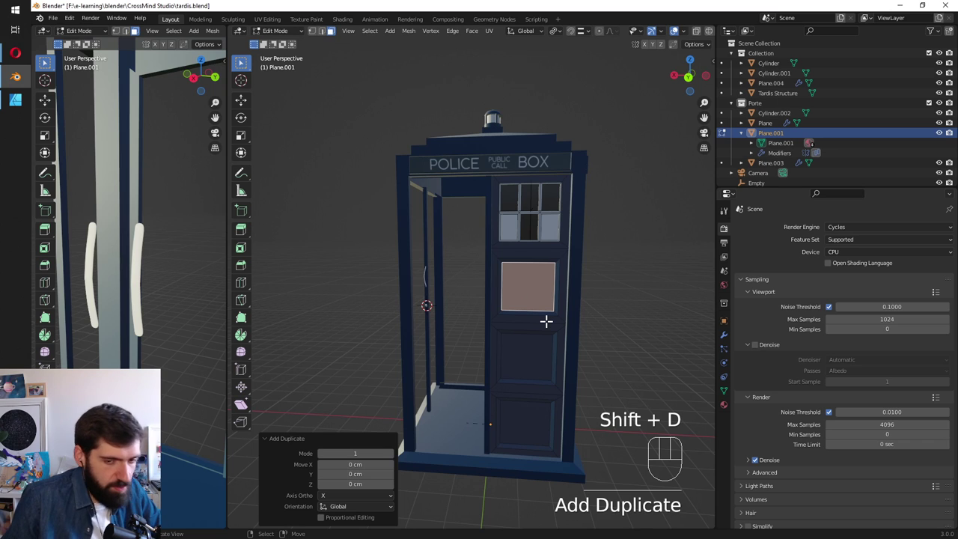
key("p")
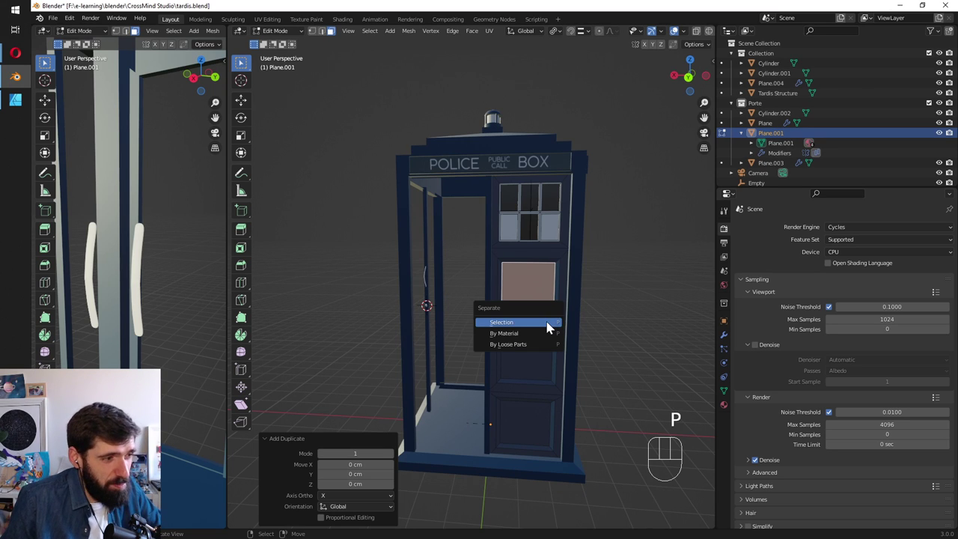
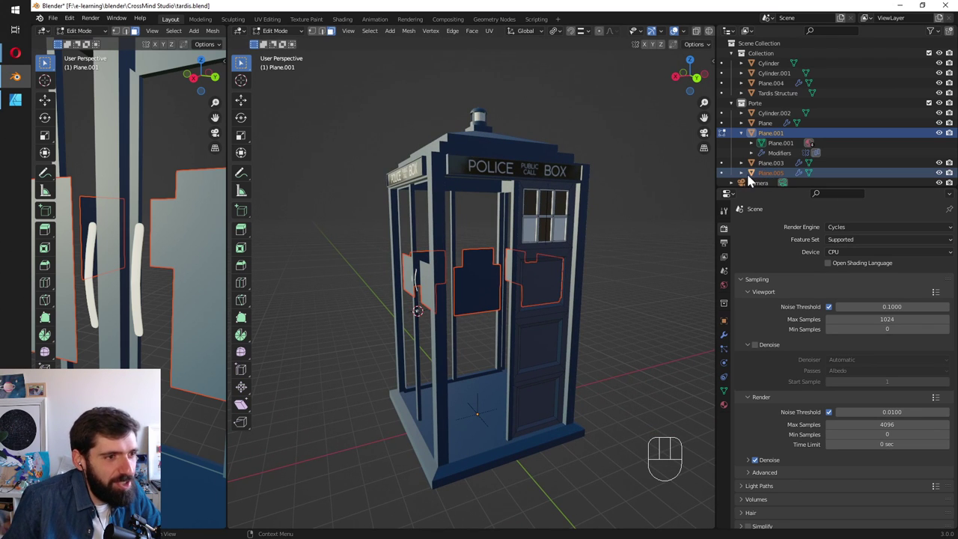
left_click(777, 178)
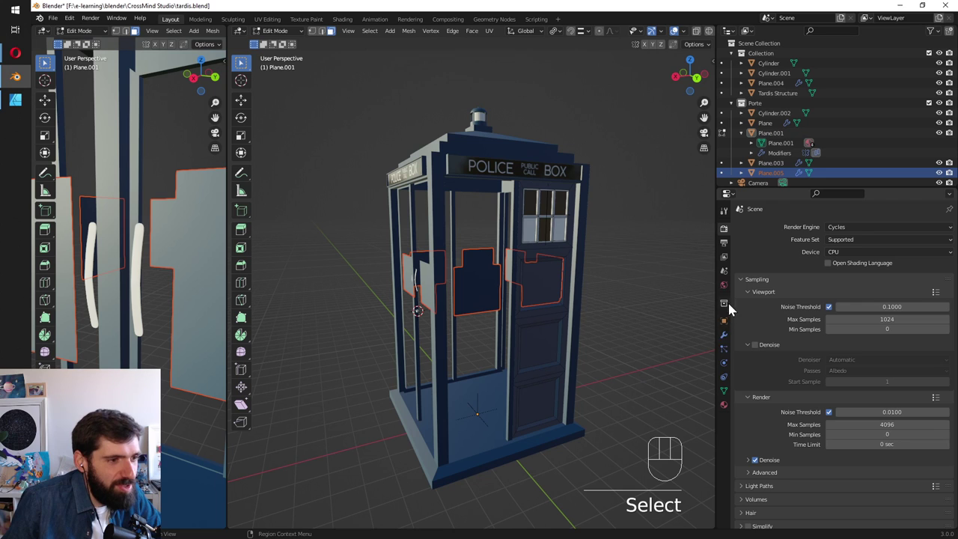
left_click(730, 343)
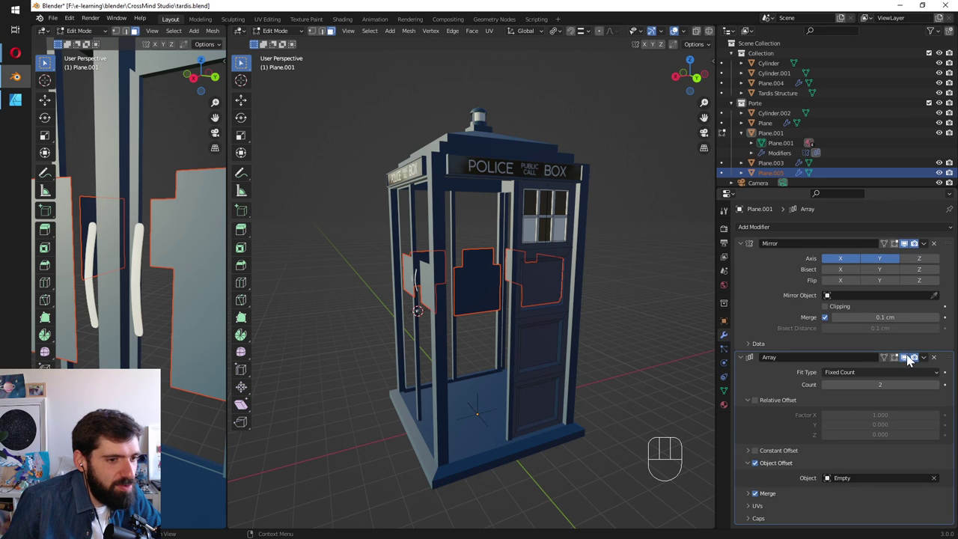
left_click(940, 366)
left_click(943, 250)
Undo and redo the door-piece separation, then toggle its modifier visibility.
key("ctrl+z")
key("ctrl+z")
key("ctrl+z")
key("ctrl+z")
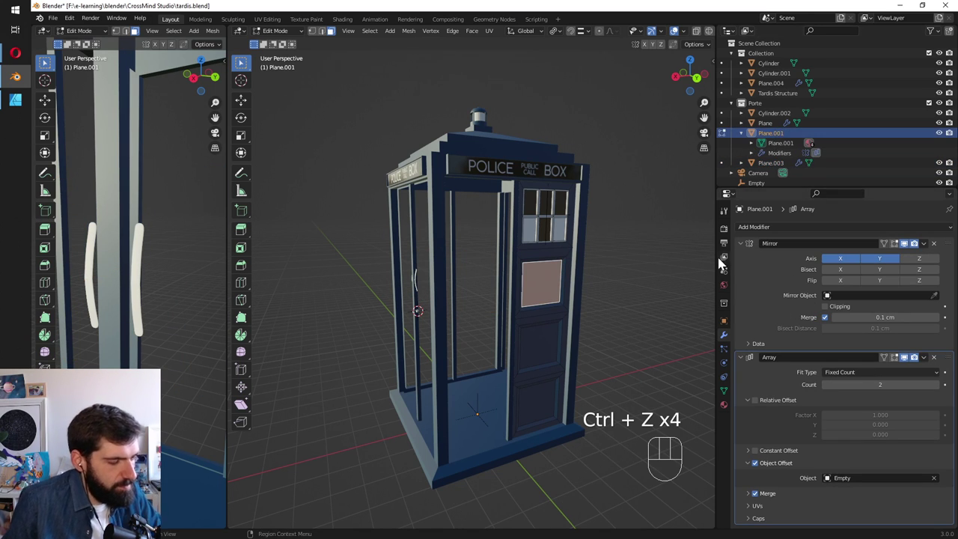
key("ctrl+y")
key("ctrl+shift+z")
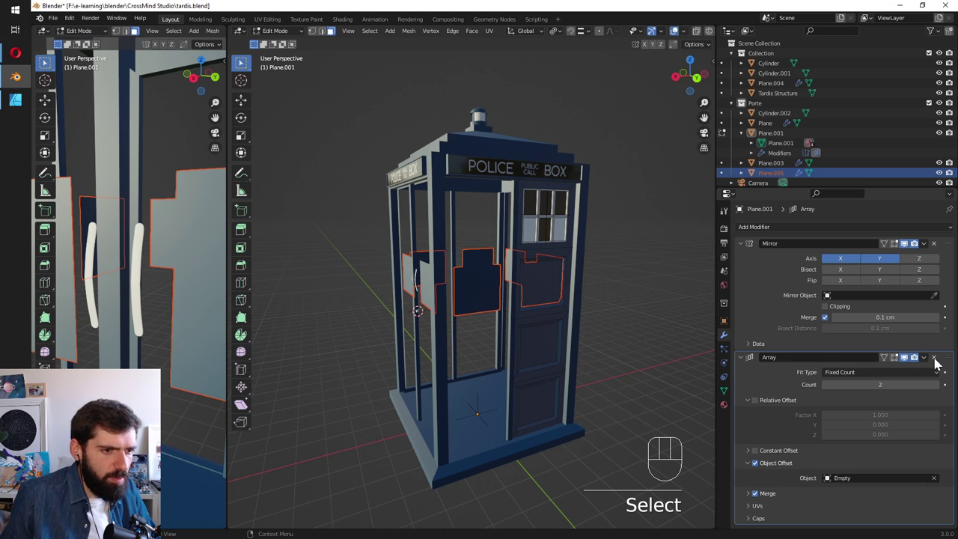
left_click(910, 365)
left_click(912, 366)
Collapse the main Collection in the Outliner and expand the Porte collection's parts.
left_click_drag(777, 180, 763, 49)
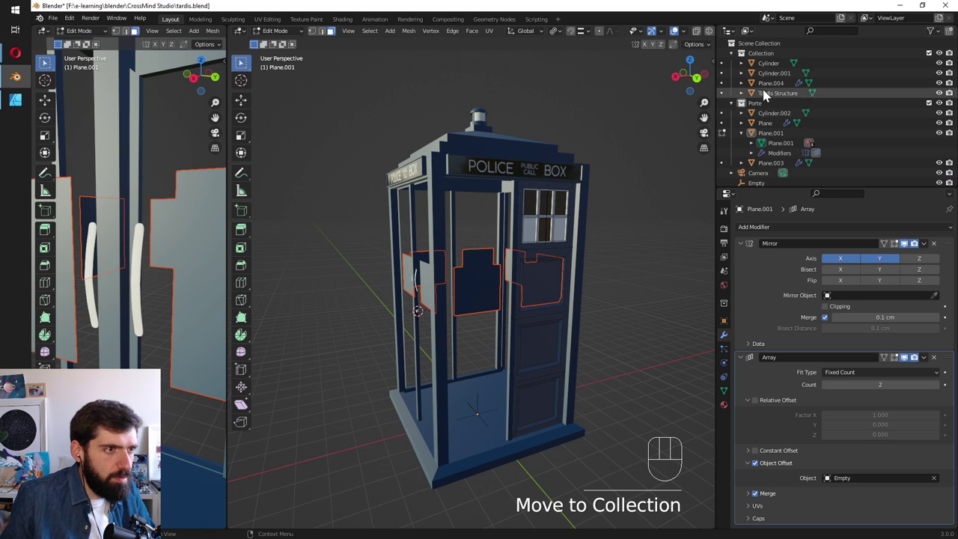
left_click(739, 60)
left_click(770, 155)
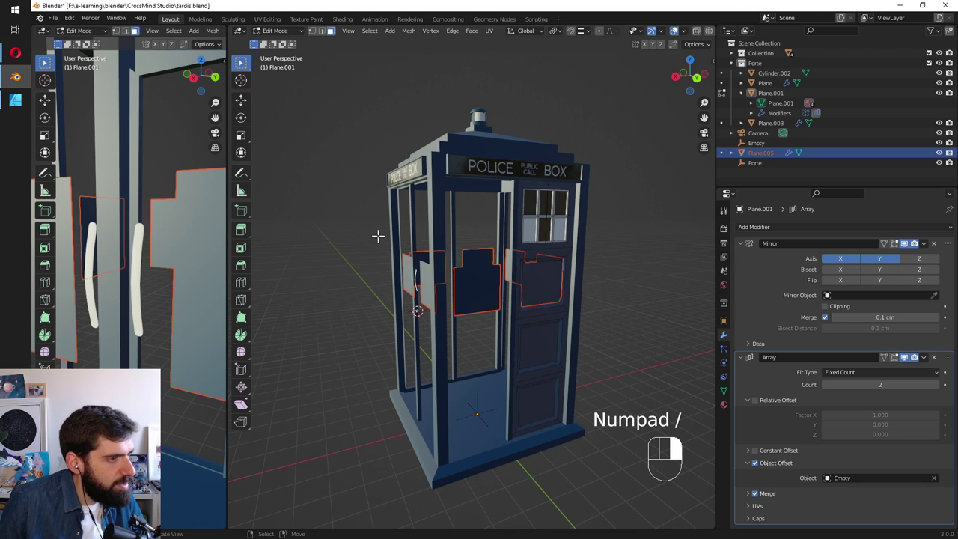
Return to Object Mode, isolate the door pieces in Local View and select Plane.005.
key("Tab")
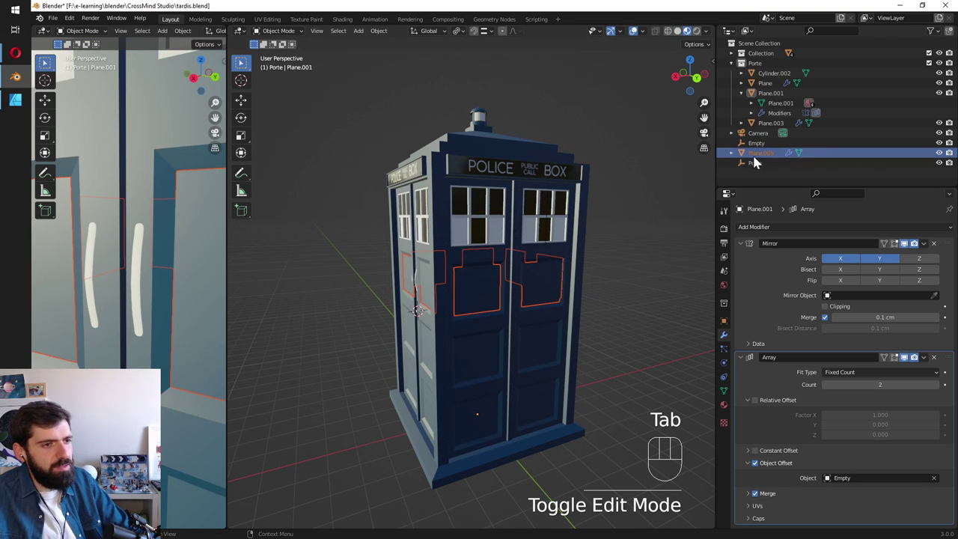
key("KP_Divide")
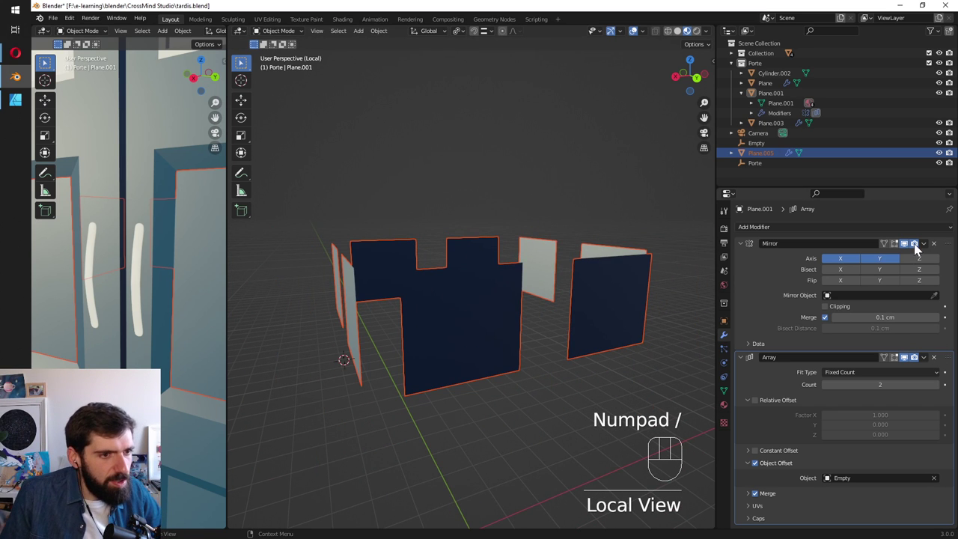
left_click(911, 250)
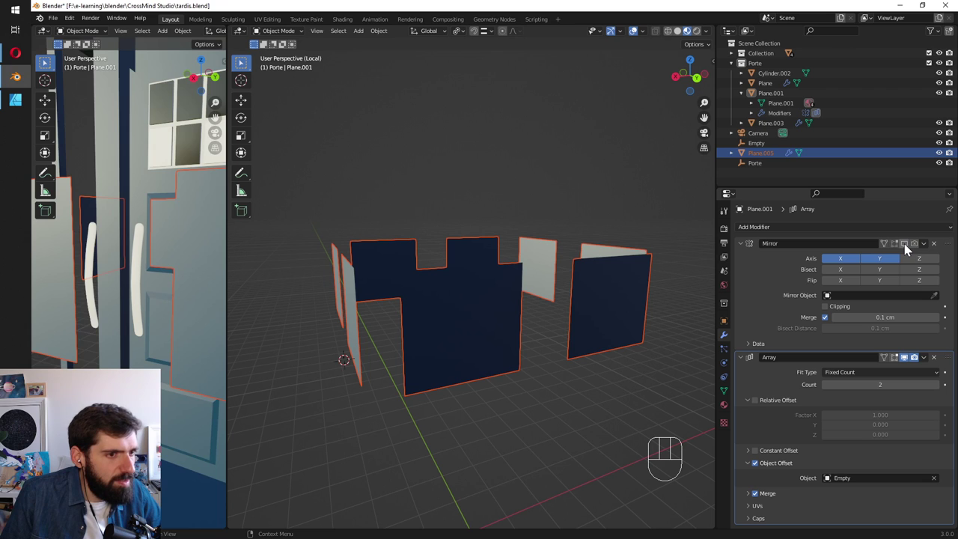
left_click(907, 252)
left_click(907, 251)
left_click(907, 251)
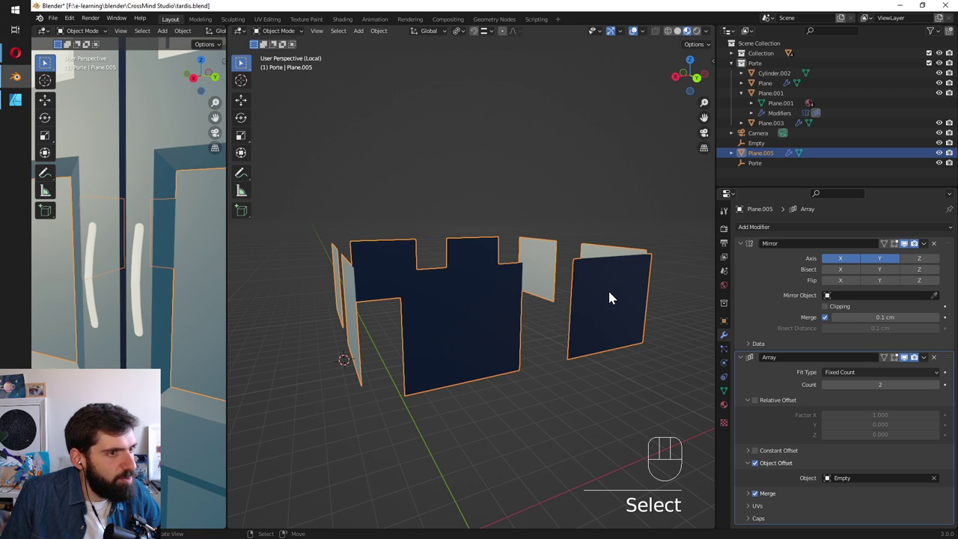
Disable and delete Plane.005's mirror and array modifiers, leaving the isolated view empty.
left_click(912, 363)
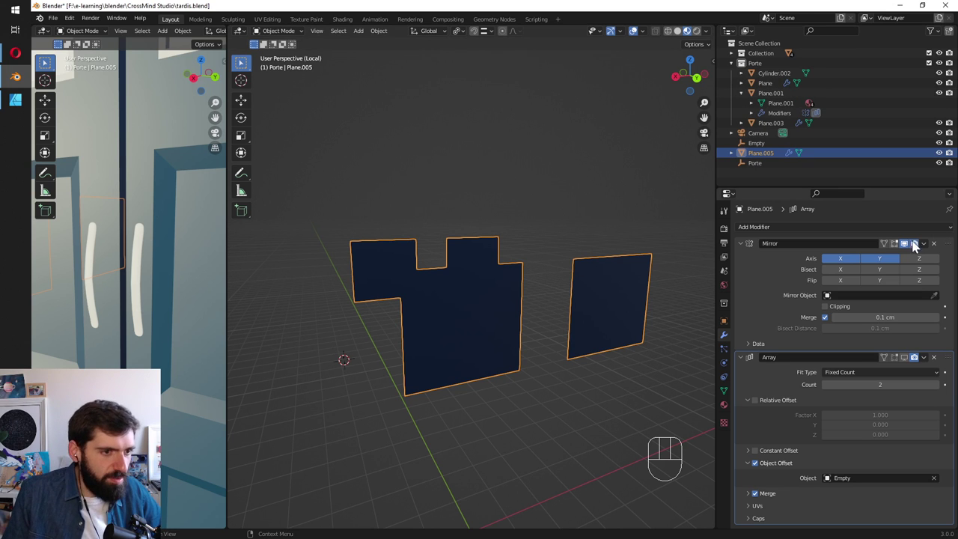
left_click(909, 250)
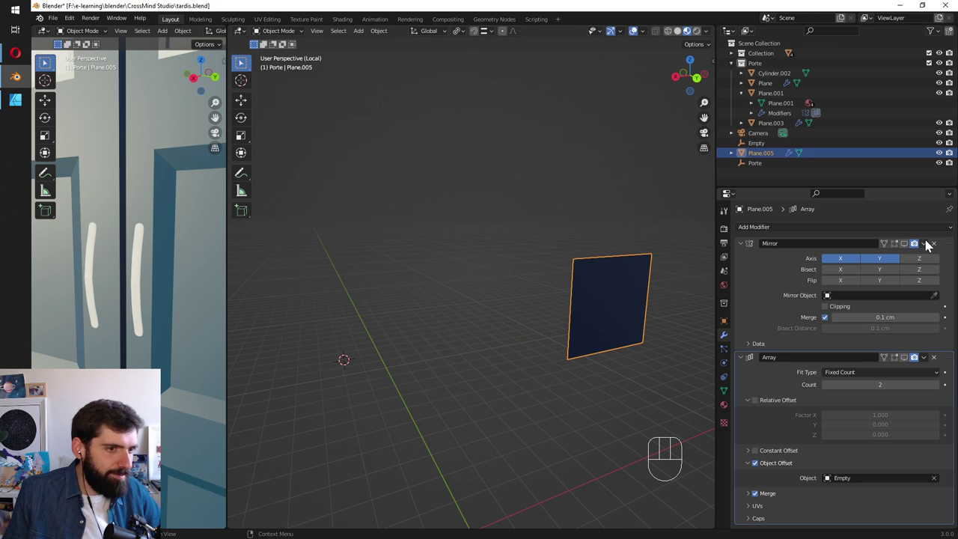
left_click(936, 249)
left_click(940, 250)
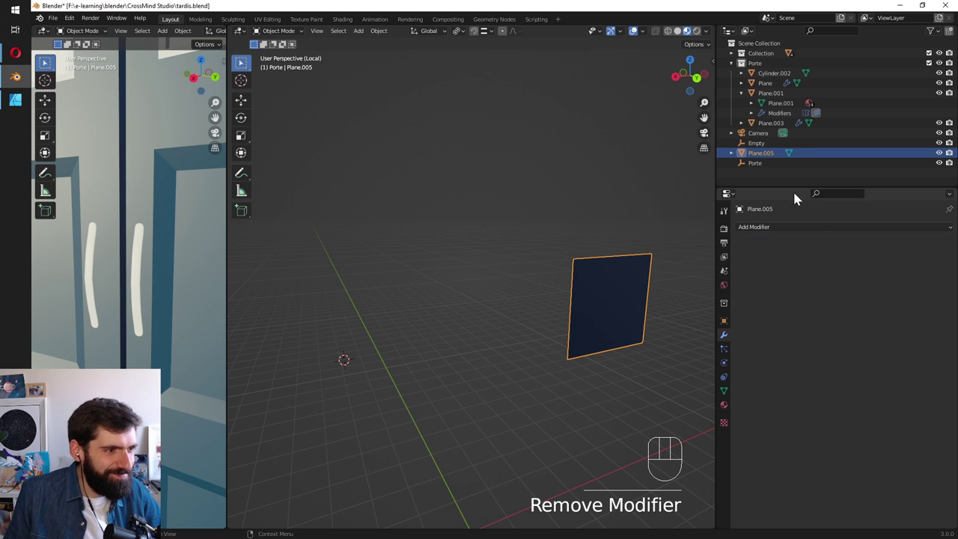
Leave Local View, face the door in side ortho and set the 3D cursor on the upper panel.
key("Delete")
key("KP_Divide")
key("KP_Divide")
left_click_drag(426, 278, 472, 269)
left_click(400, 289)
middle_click(401, 313)
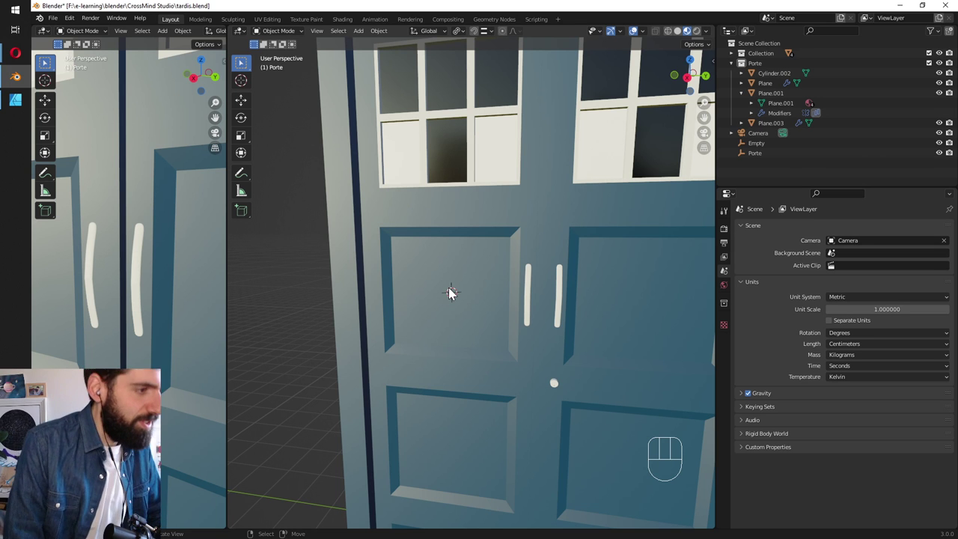
key("KP_7")
key("KP_3")
left_click(474, 285)
Add a plane, rotate it 90° on Y and scale it to about 0.587, narrowing along Y to fit the panel.
key("shift+a")
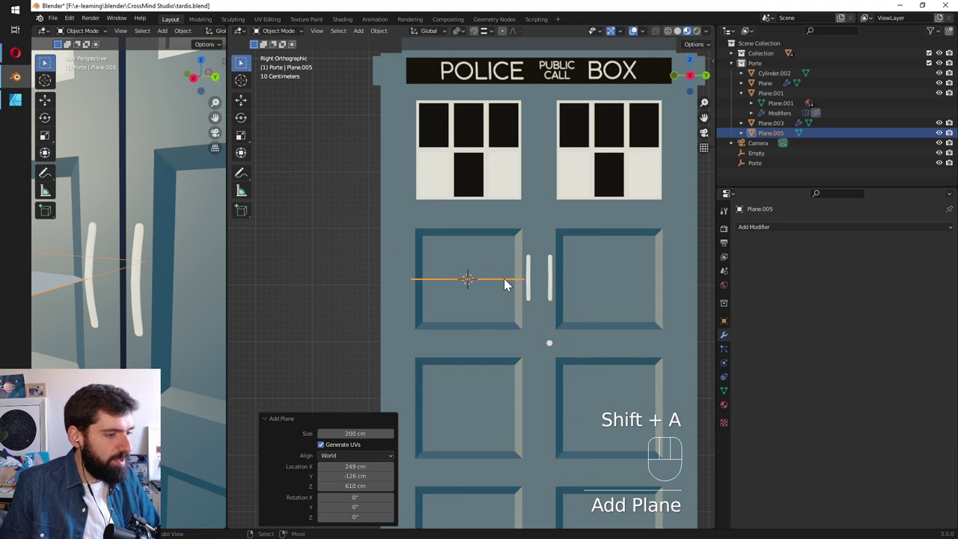
key("r")
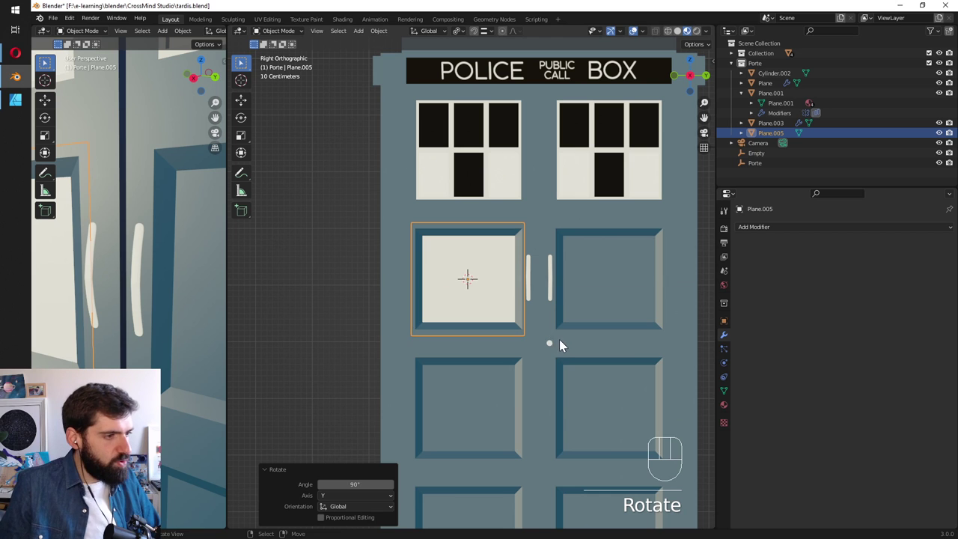
key("s")
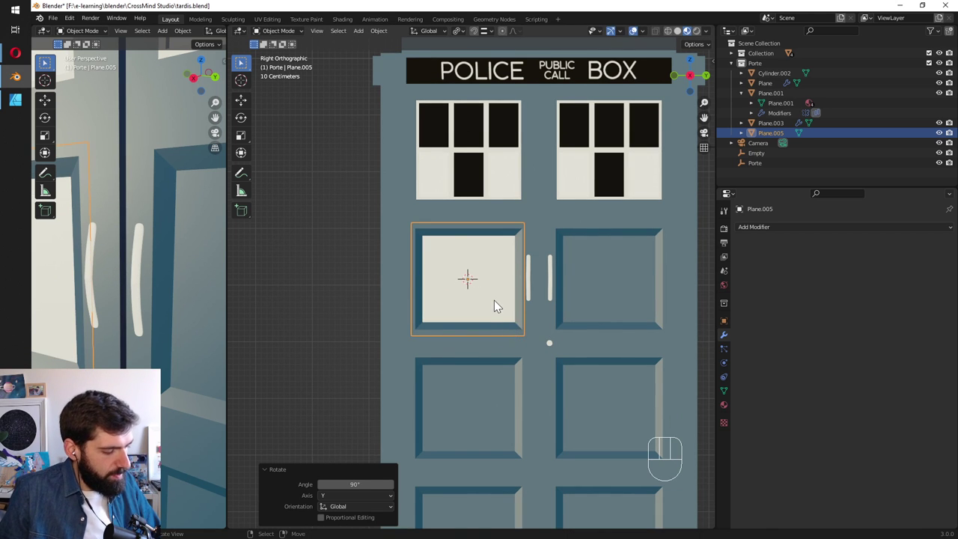
key("s")
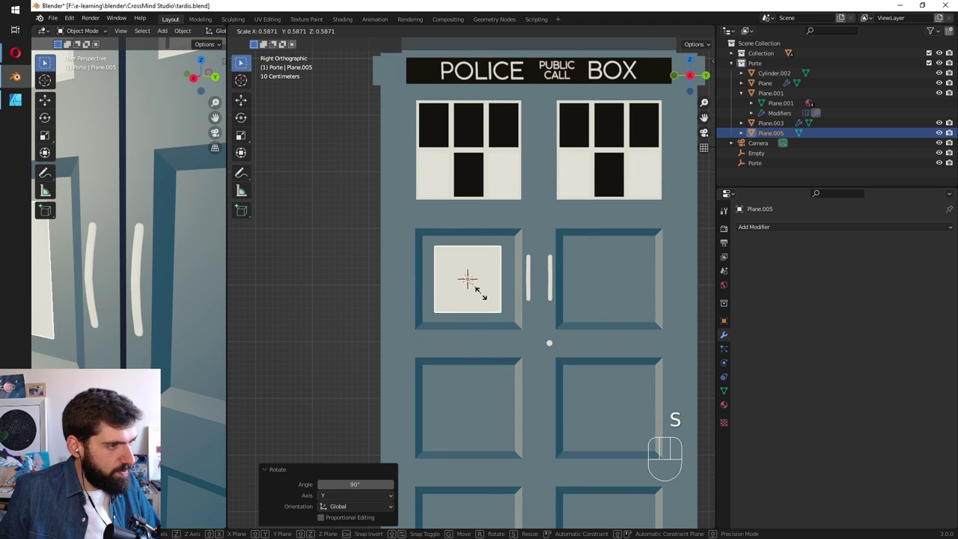
key("s")
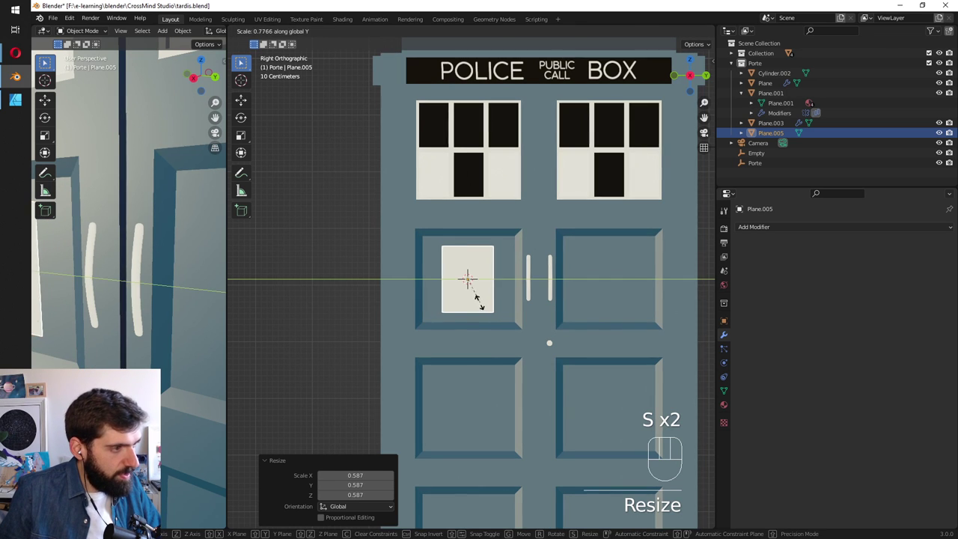
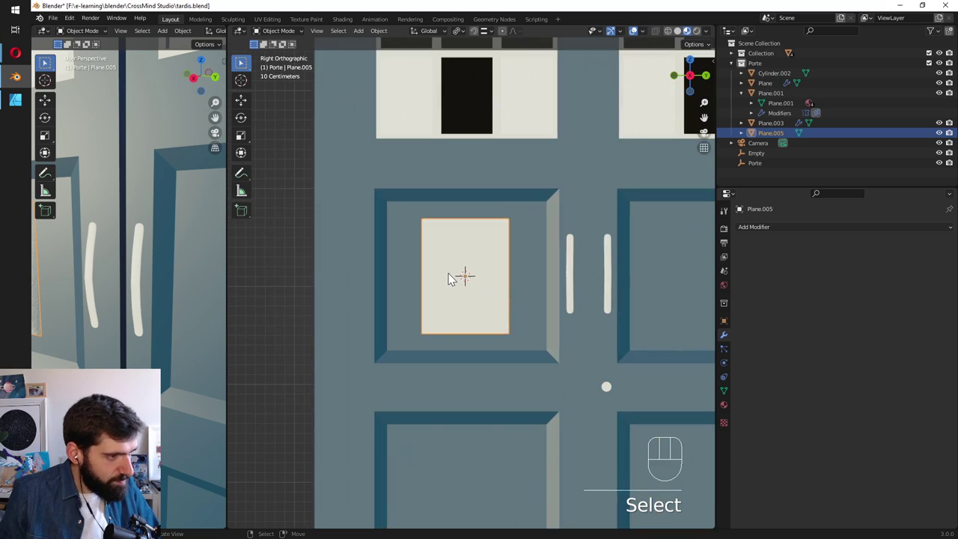
Orbit around the door to inspect the new panel plane at an angle.
left_click_drag(504, 297, 470, 298)
left_click_drag(394, 305, 405, 284)
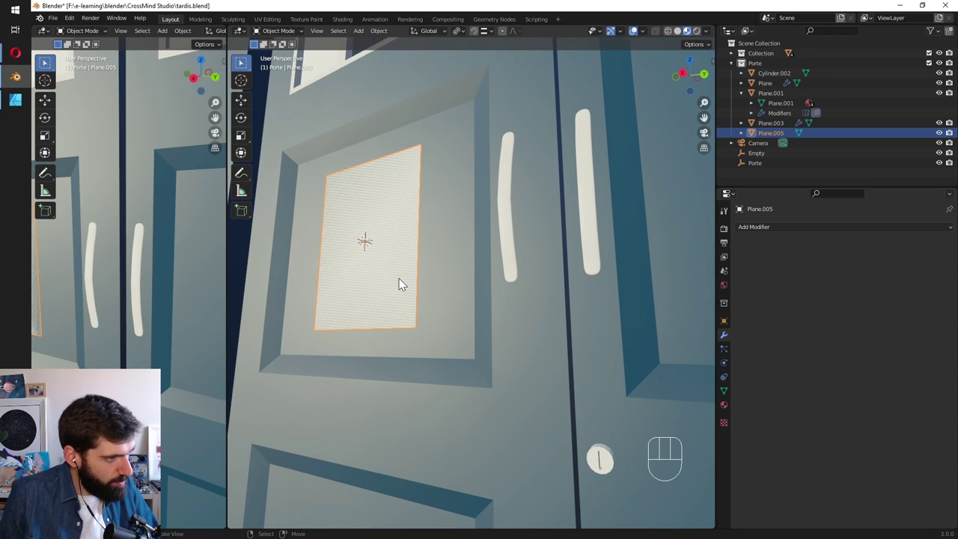
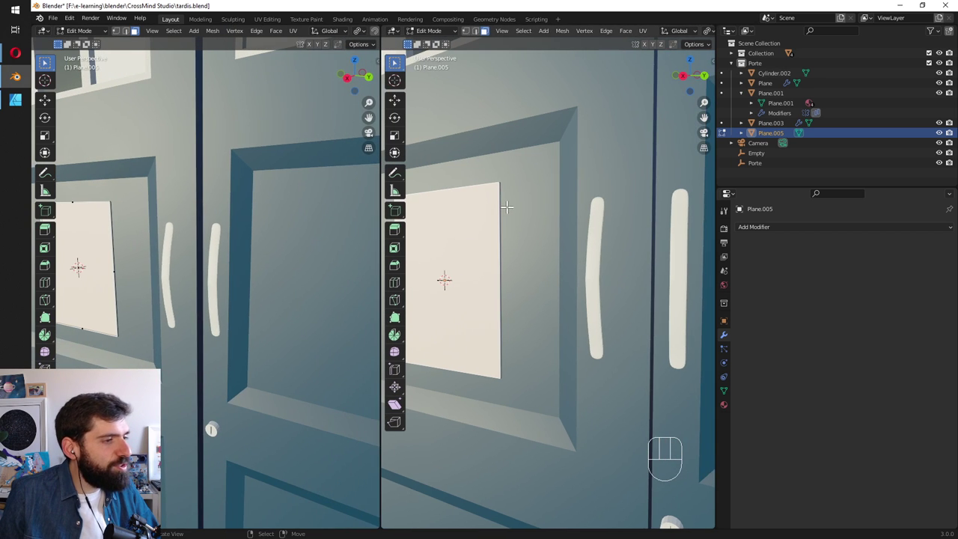
Switch the left area to the Shader Editor for the plane's material nodes.
left_click(107, 33)
left_click_drag(43, 39, 86, 127)
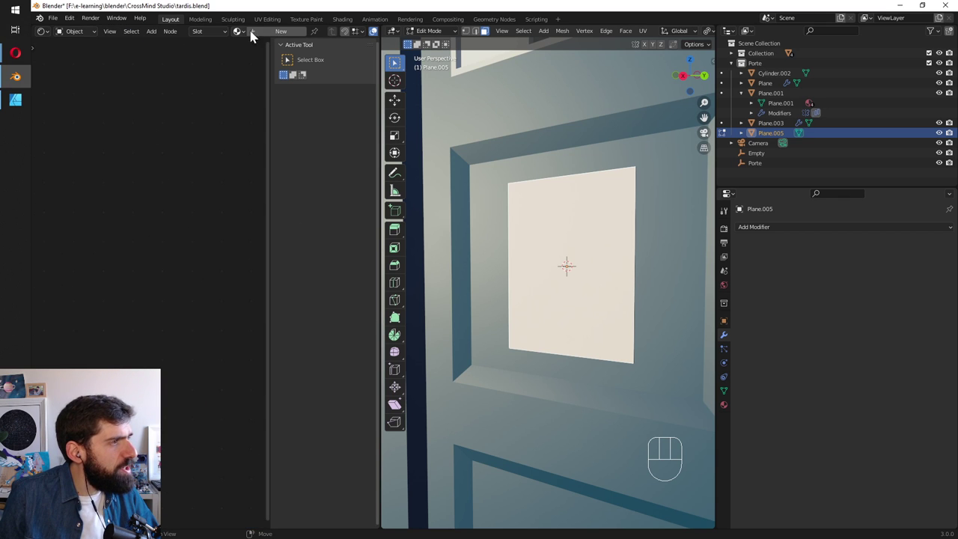
Create a new material for Plane.005 with Principled BSDF feeding Material Output.
left_click(264, 38)
middle_click(84, 287)
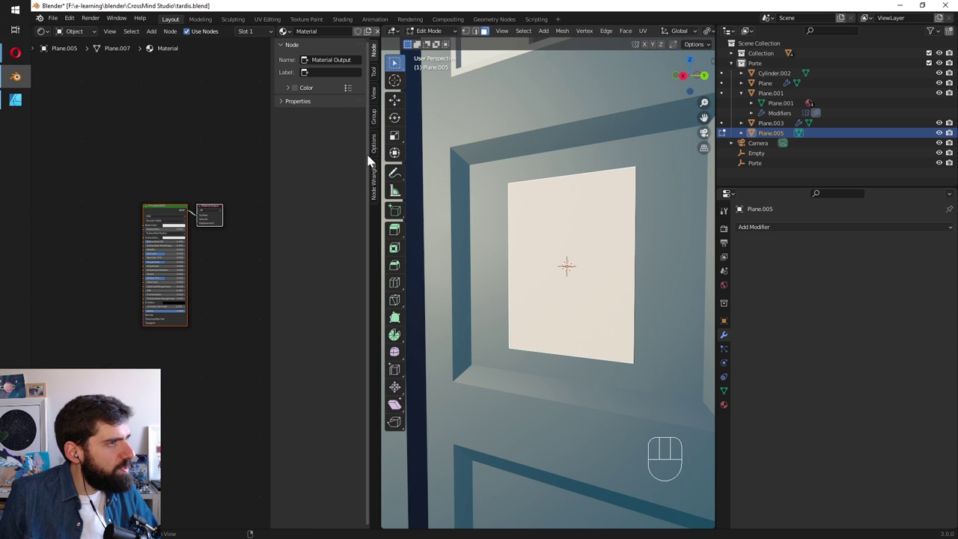
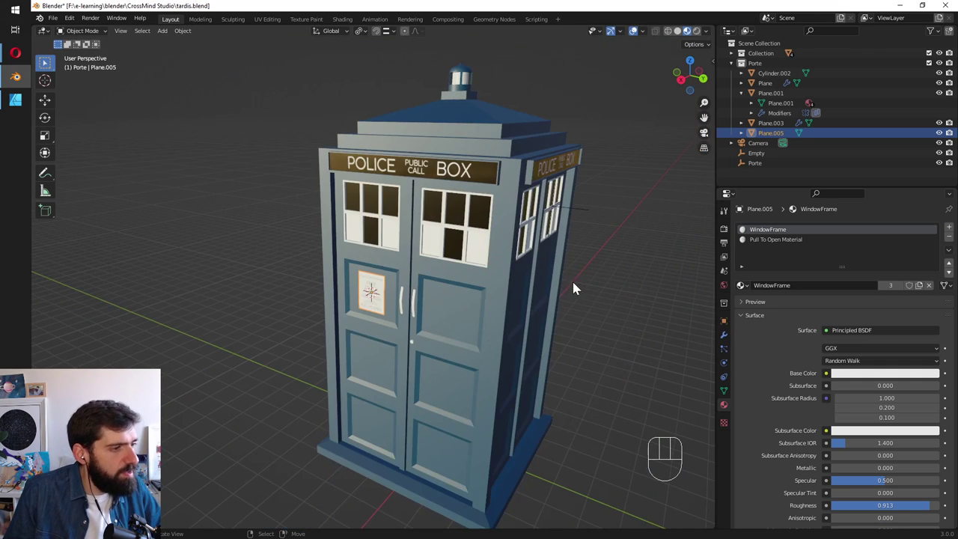
Save, switch to Rendered shading and show the Pull To Open notice material's settings.
key("ctrl+s")
key("z")
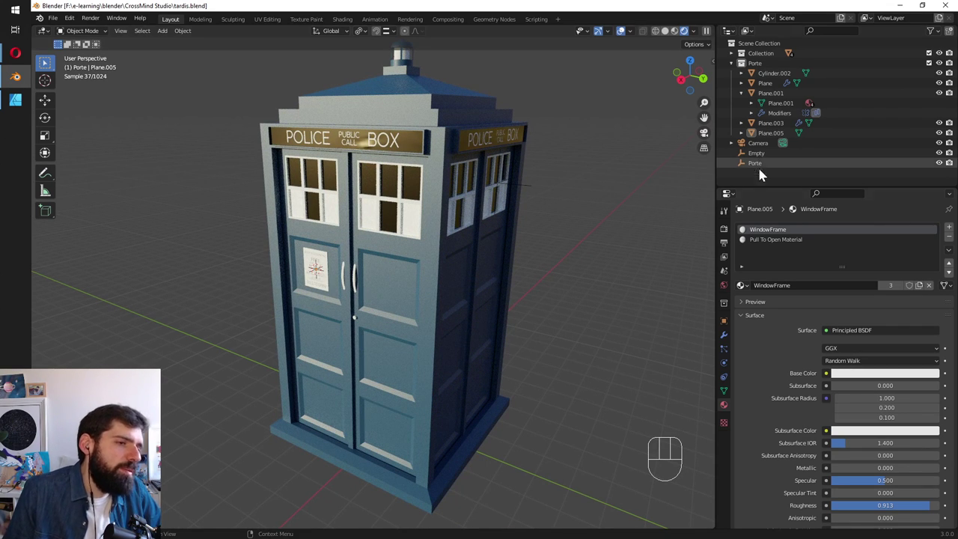
left_click(759, 247)
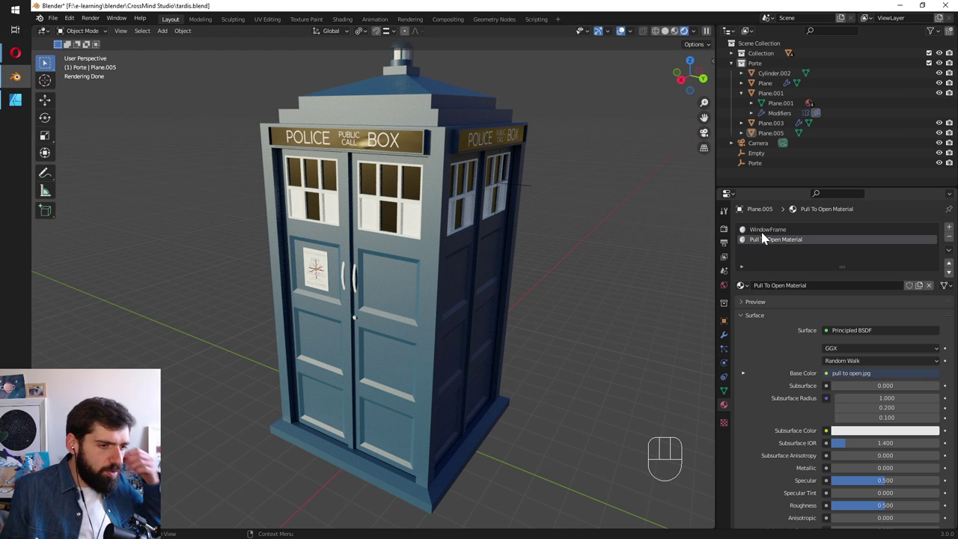
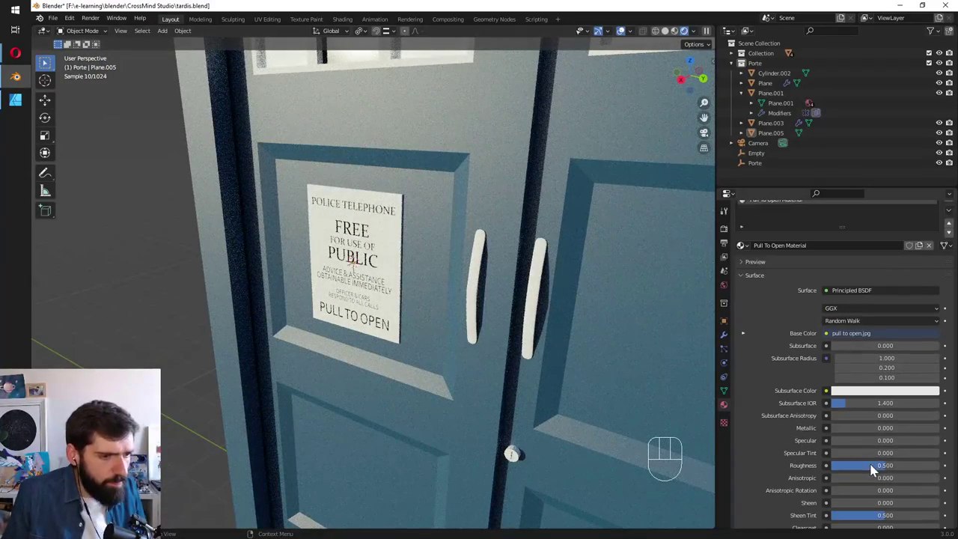
Adjust the notice material's roughness and return the viewport to Material Preview.
left_click_drag(883, 471, 942, 474)
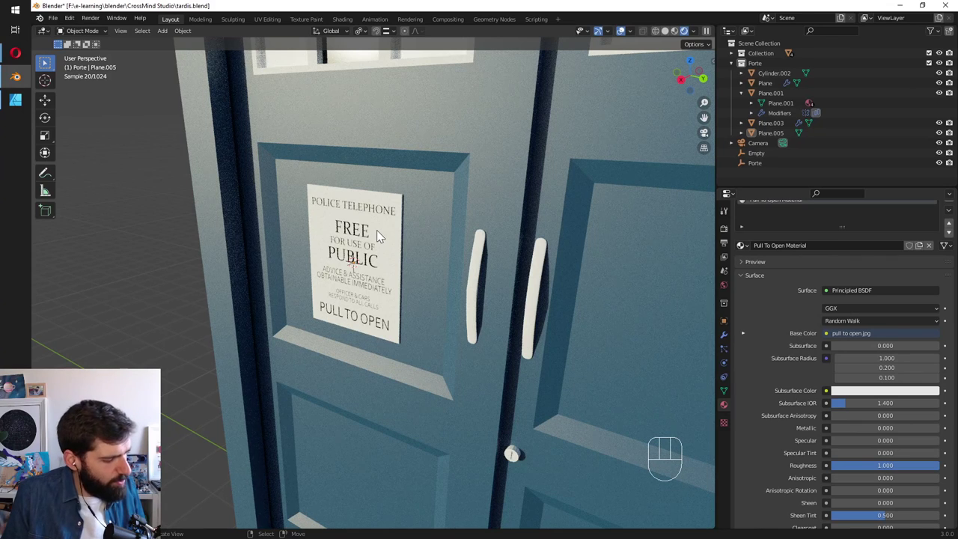
key("z")
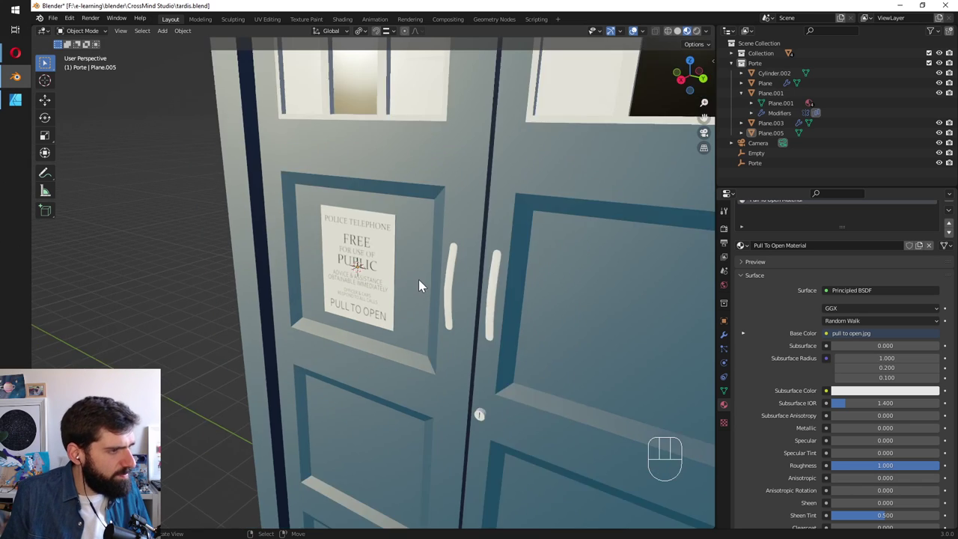
Save tardis.blend and frame both doors showing the PULL TO OPEN notice.
left_click_drag(490, 283, 449, 265)
key("ctrl+s")
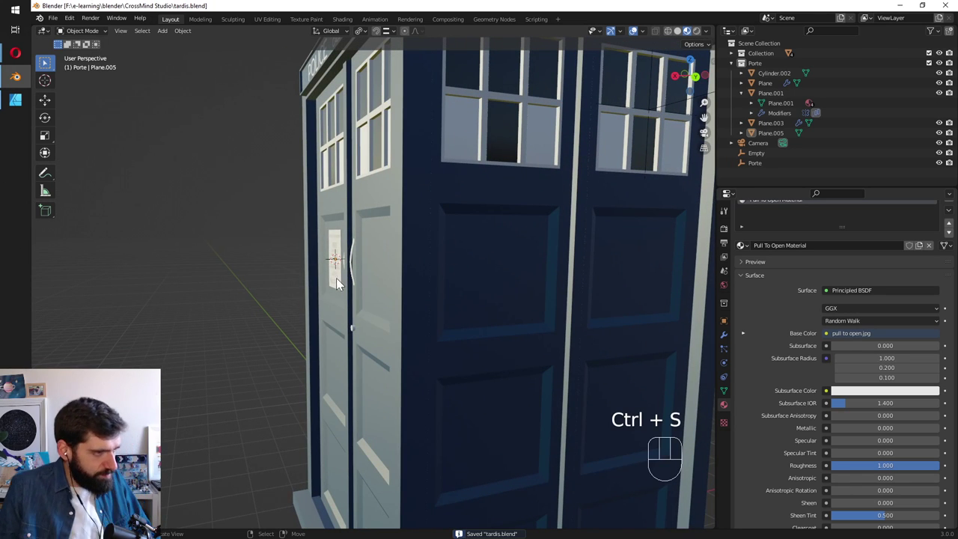
left_click_drag(359, 294, 409, 284)
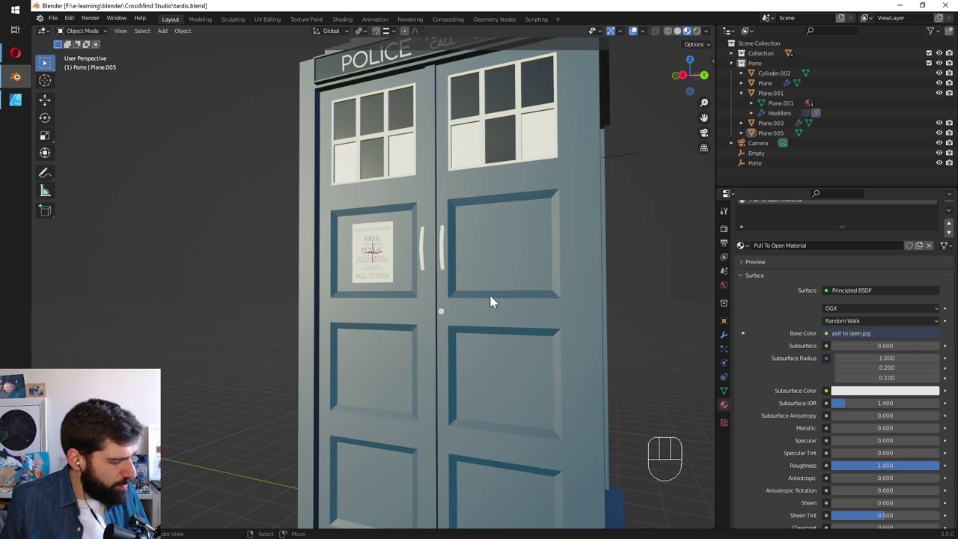
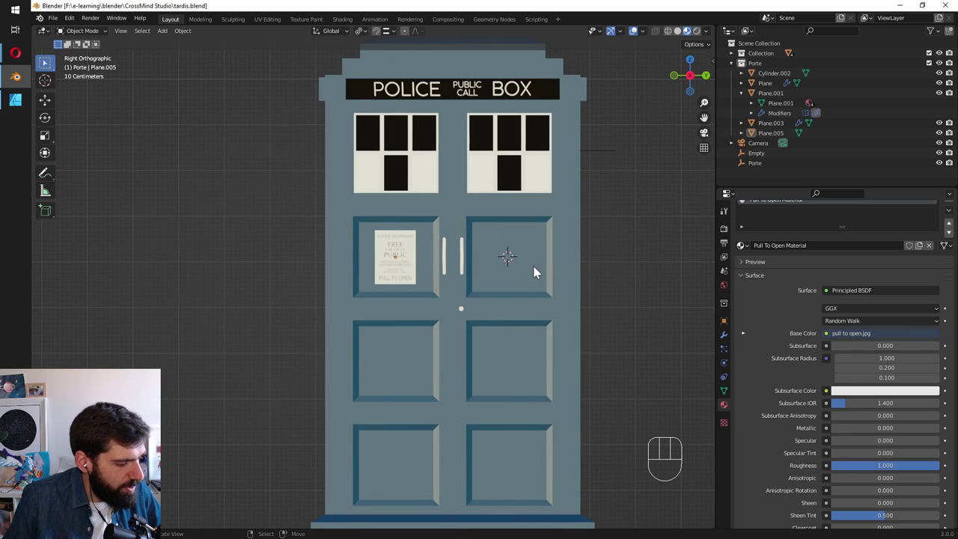
Add a Circle mesh to the Porte collection and frame it head-on against the door.
key("shift+a")
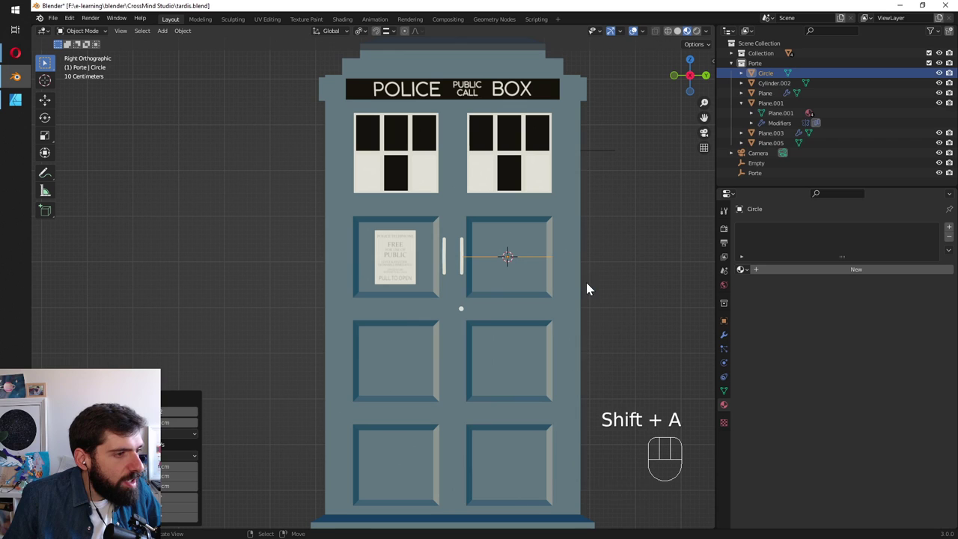
key("r")
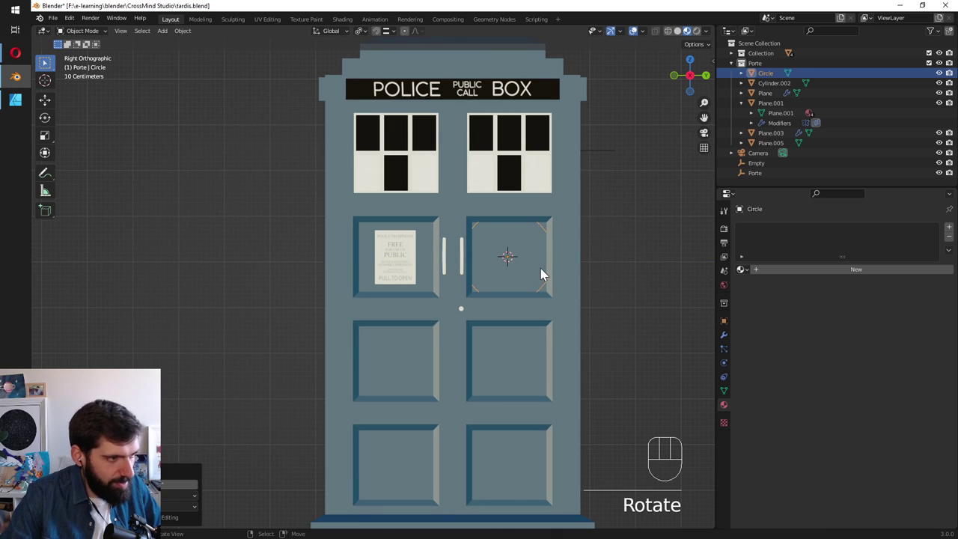
key("s")
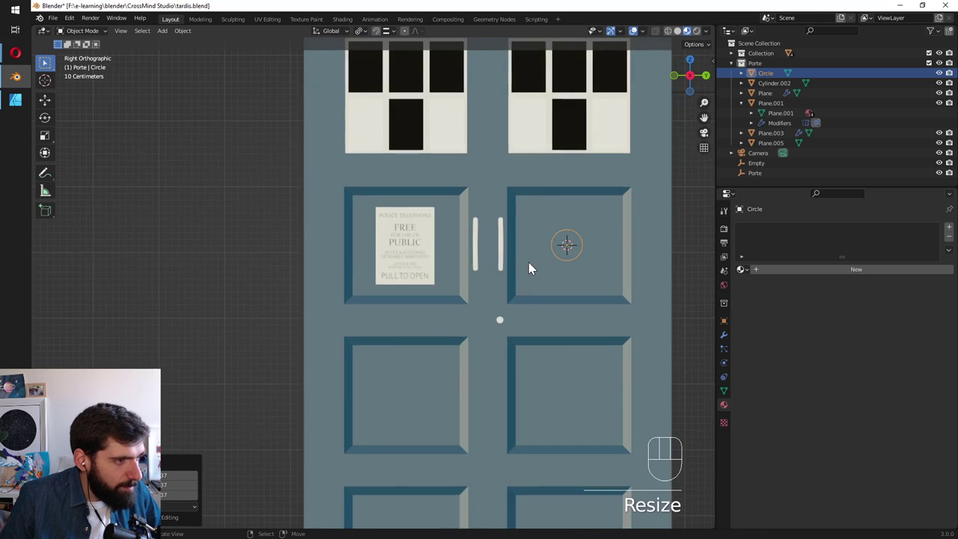
left_click_drag(595, 283, 549, 293)
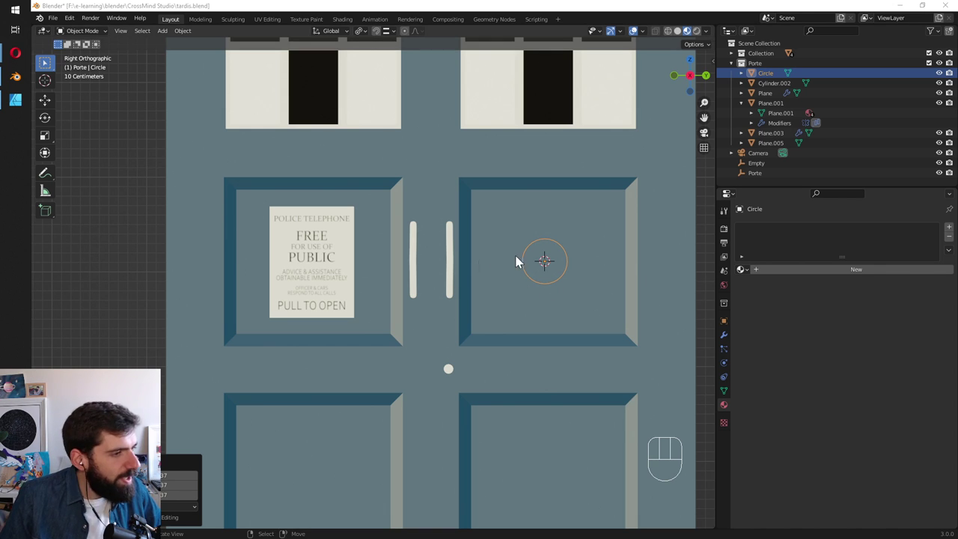
Fill the circle into a thickened disc in Edit Mode and move it along X onto the door.
middle_click(562, 278)
left_click_drag(619, 277, 562, 288)
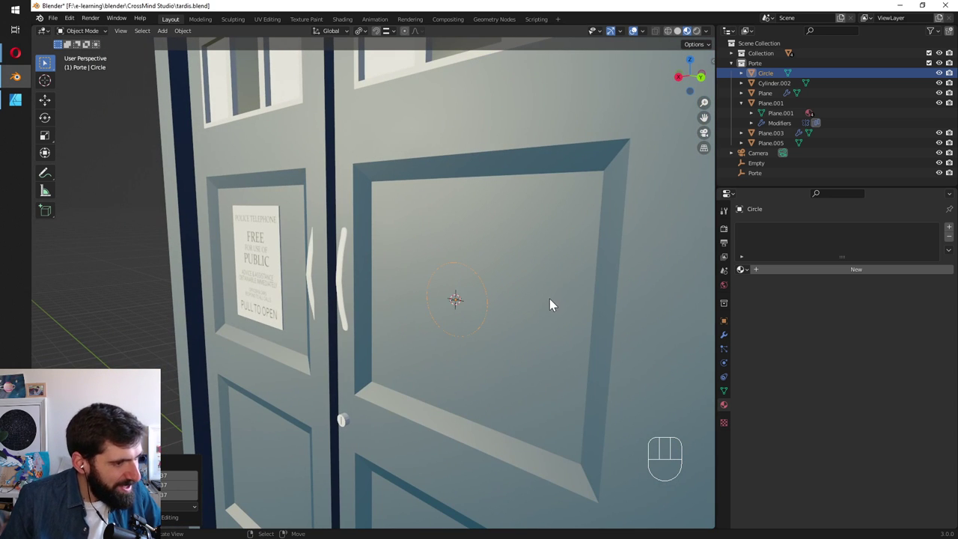
key("Tab")
key("e")
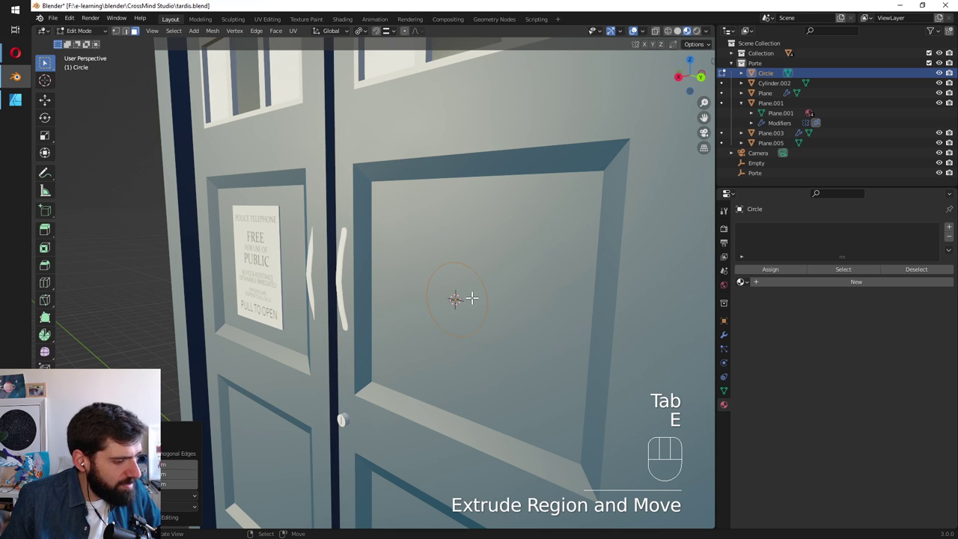
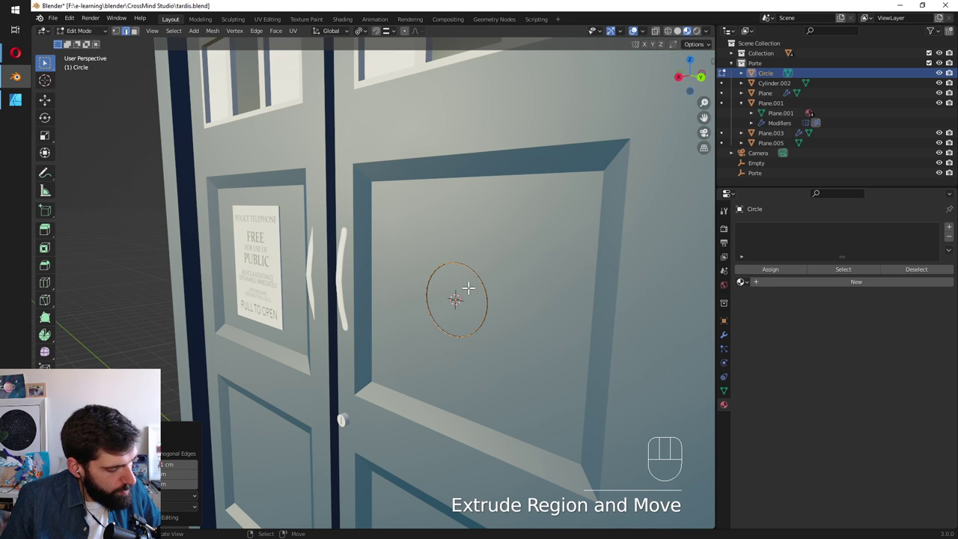
key("alt+f")
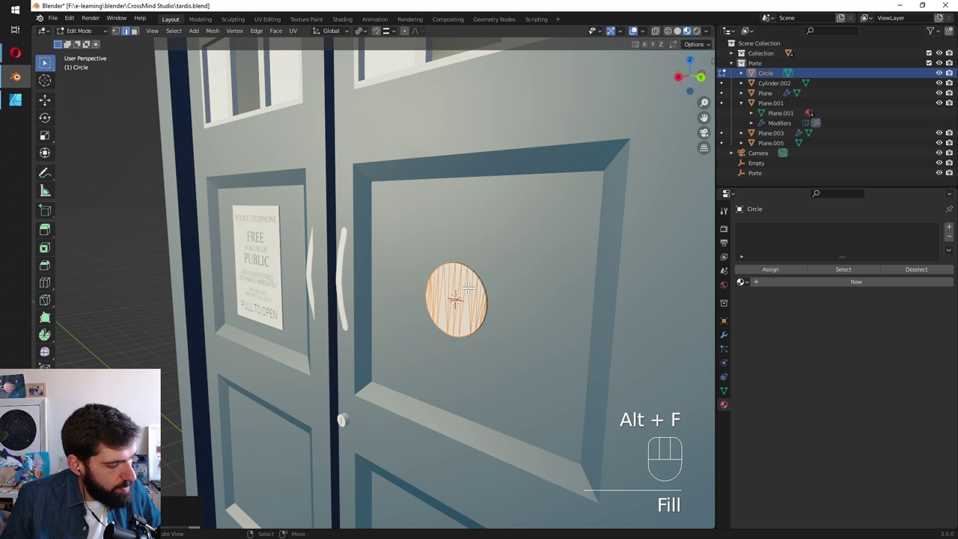
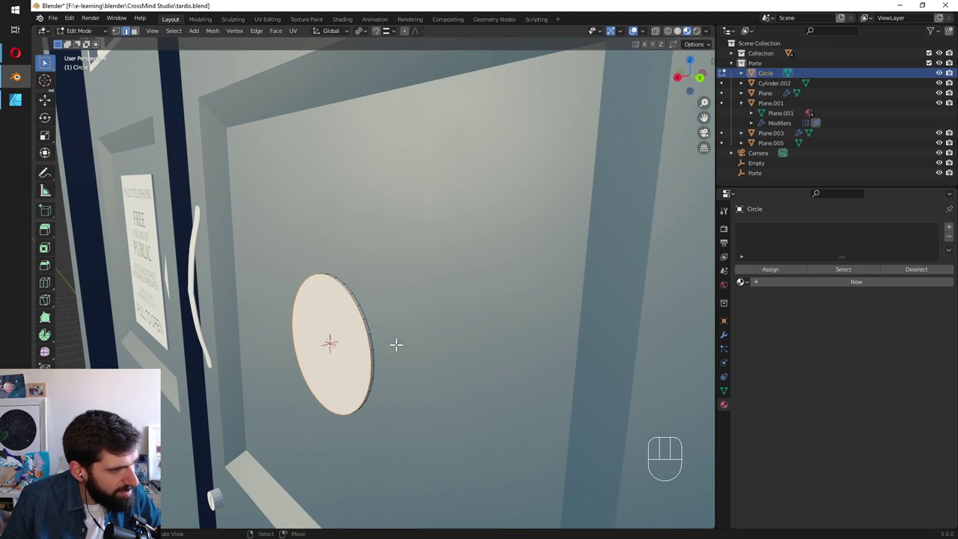
key("g")
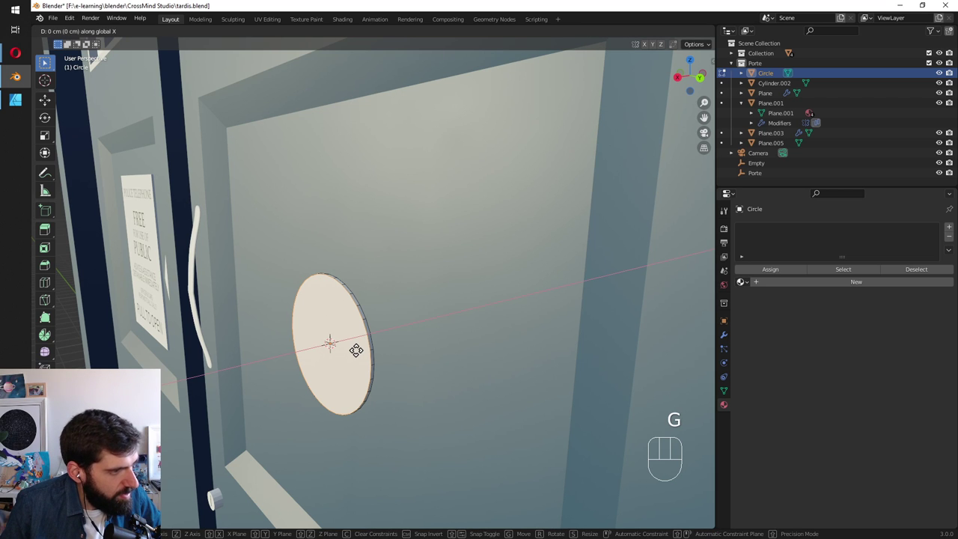
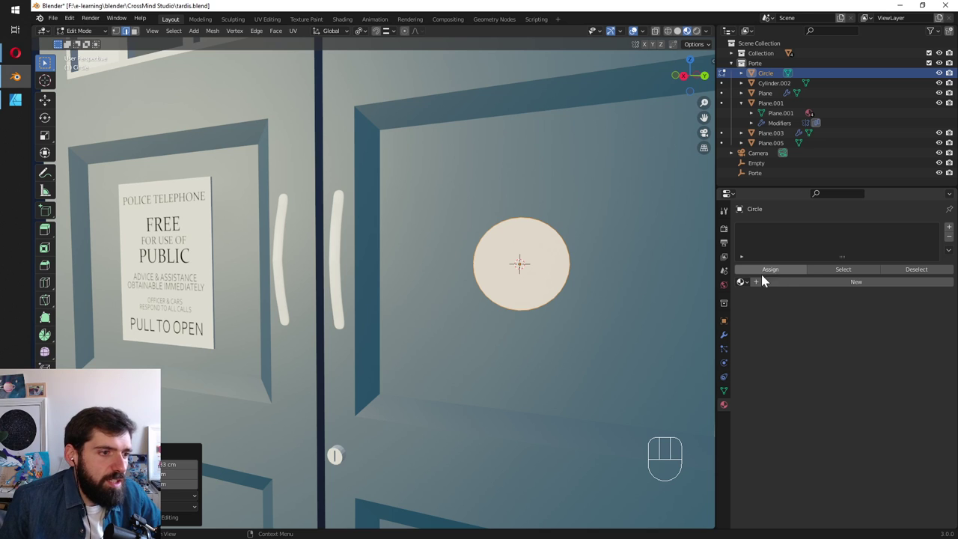
Assign a white material with a default Principled BSDF to the disc.
left_click_drag(747, 287, 796, 351)
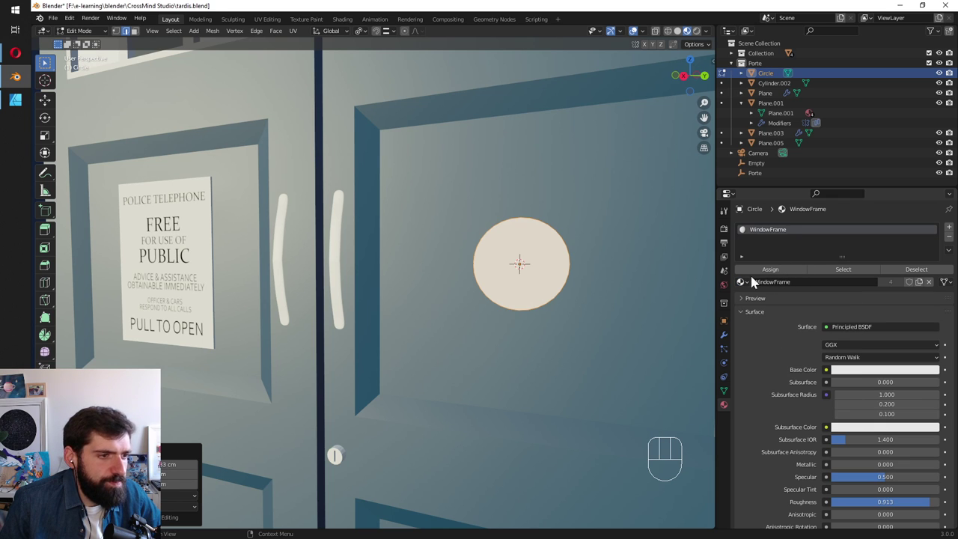
left_click(955, 229)
left_click(778, 298)
left_click_drag(803, 305, 792, 321)
key("s")
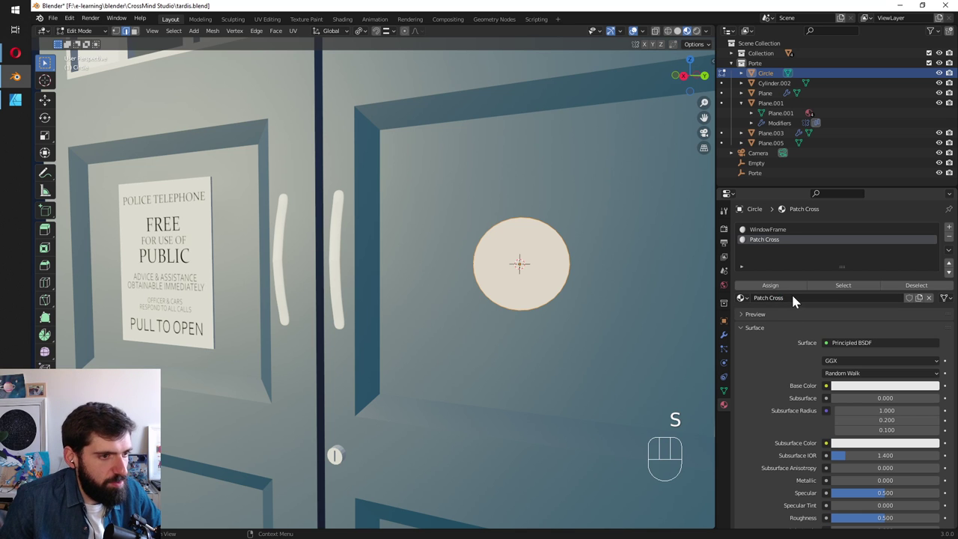
Split the workspace into a UV editor beside the 3D view of the doors.
left_click(795, 294)
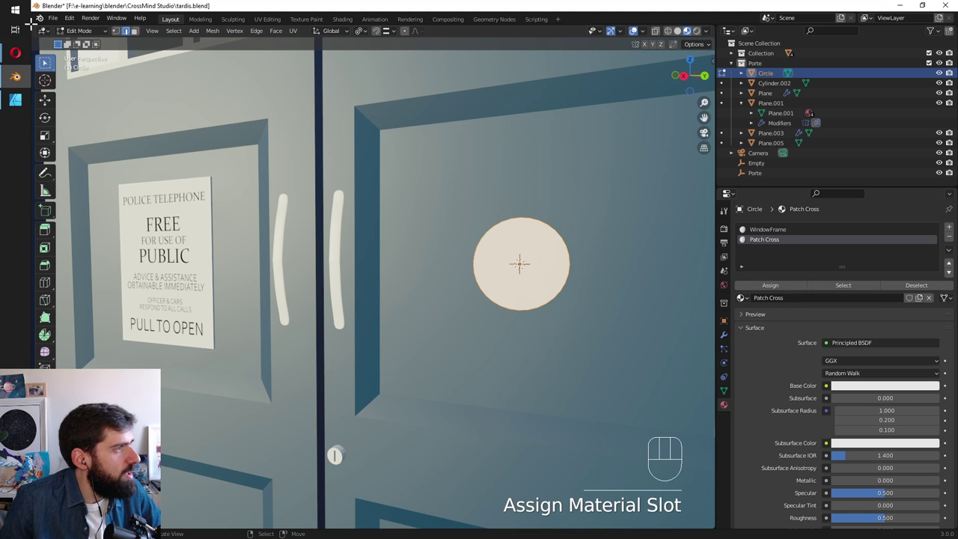
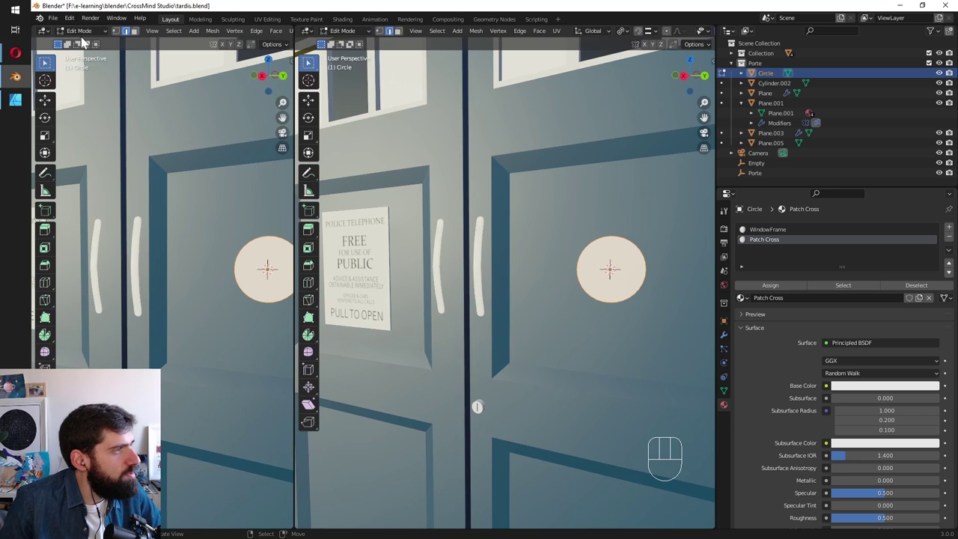
left_click_drag(56, 38, 57, 87)
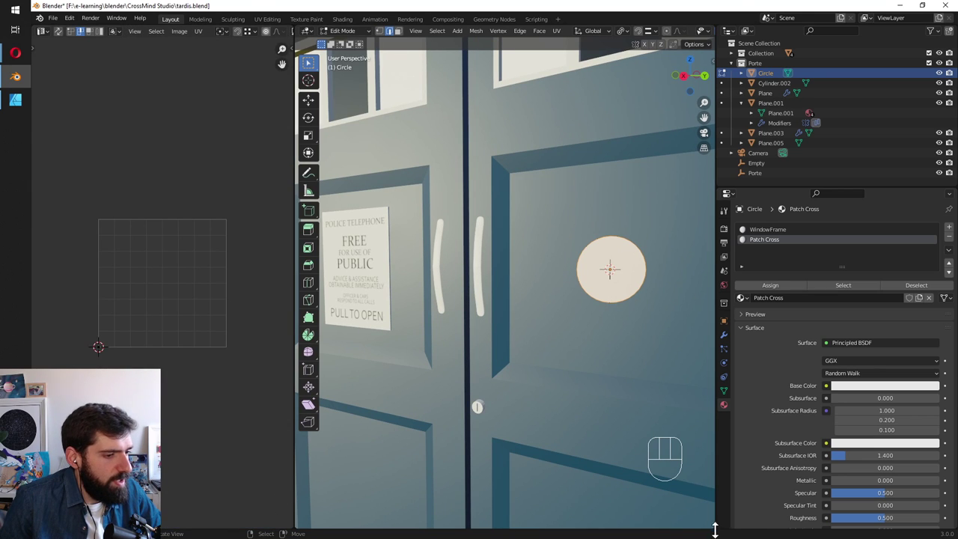
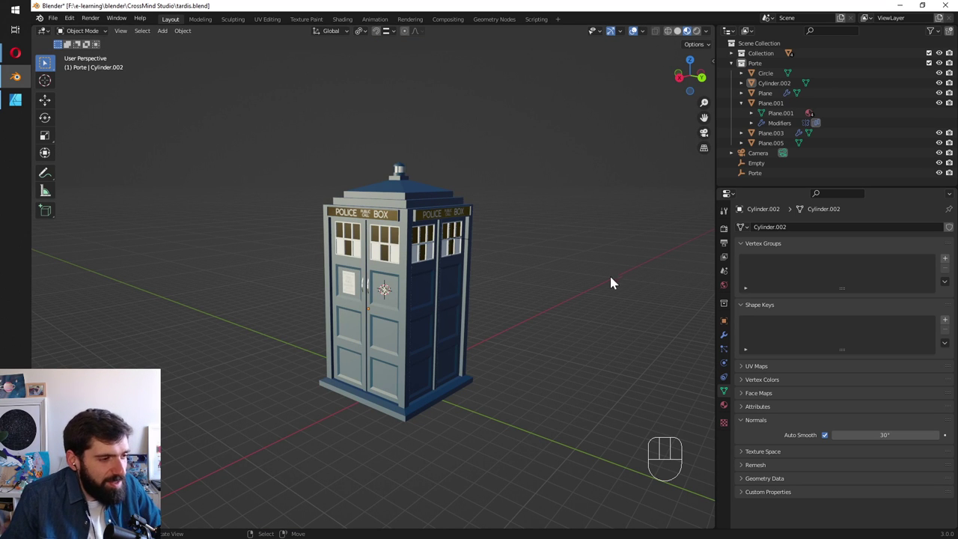
Enable Auto Smooth at 30° for Cylinder.001 via the object menu and save the project.
left_click_drag(371, 333, 481, 333)
left_click_drag(503, 306, 409, 300)
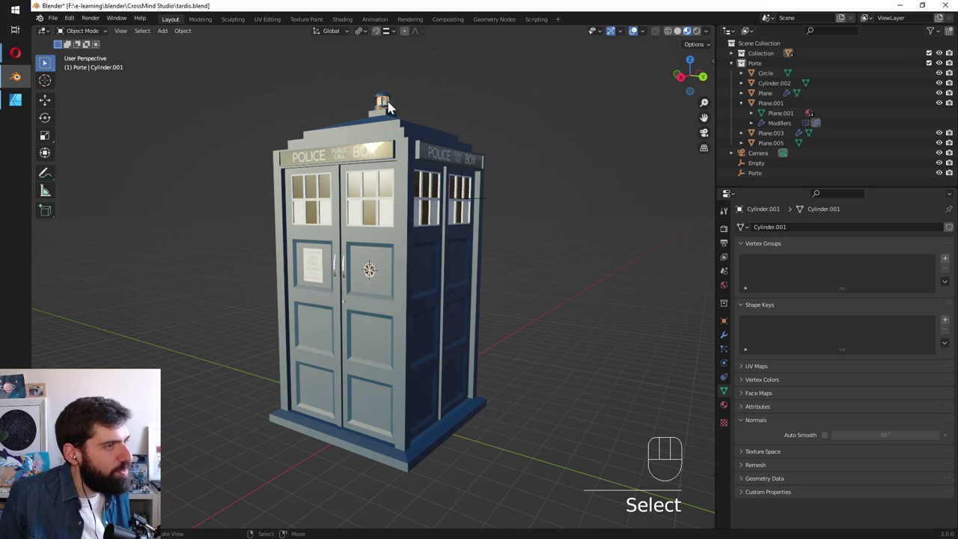
key("w")
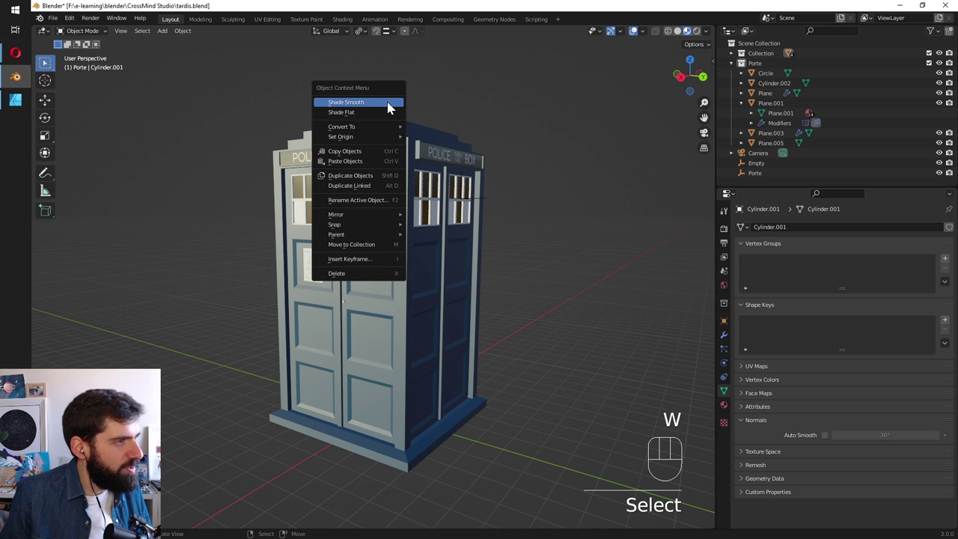
left_click_drag(428, 119, 366, 149)
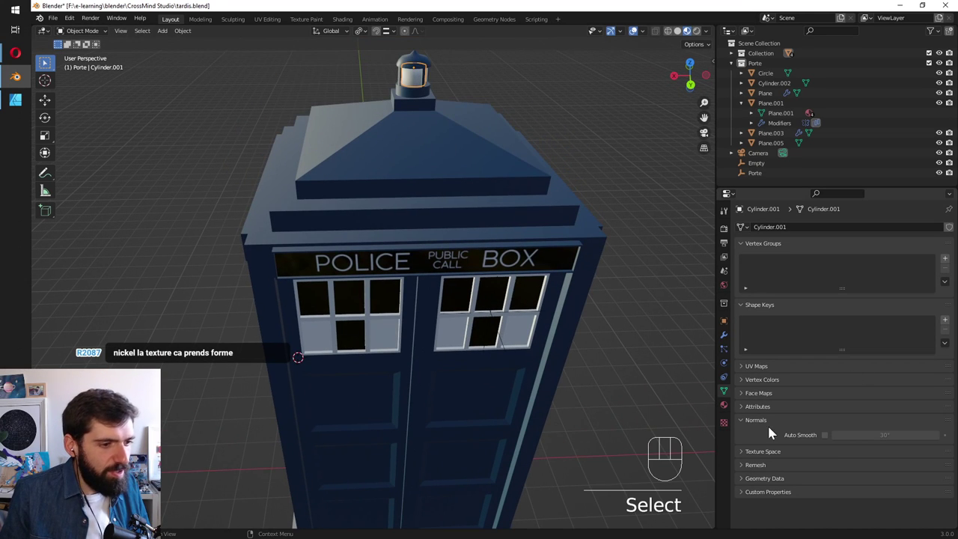
left_click(829, 441)
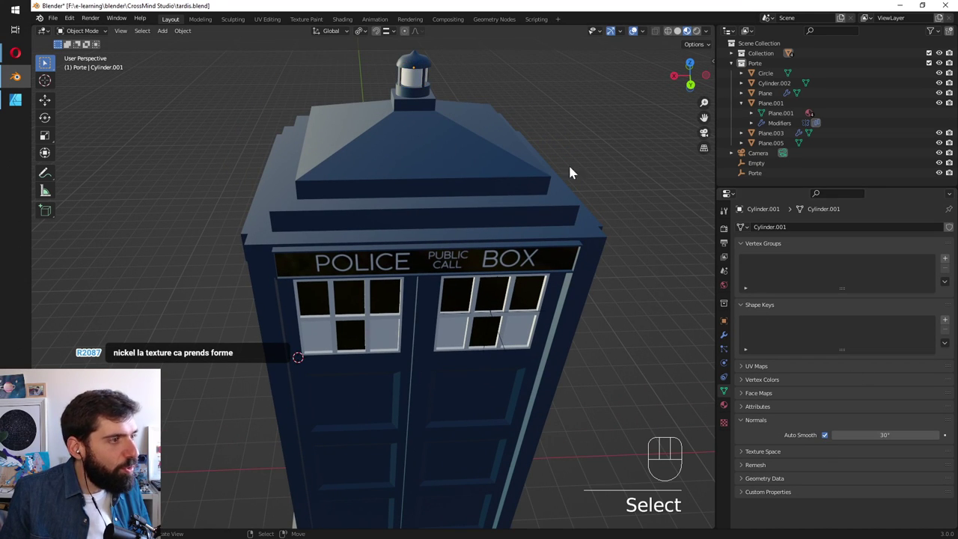
key("ctrl+s")
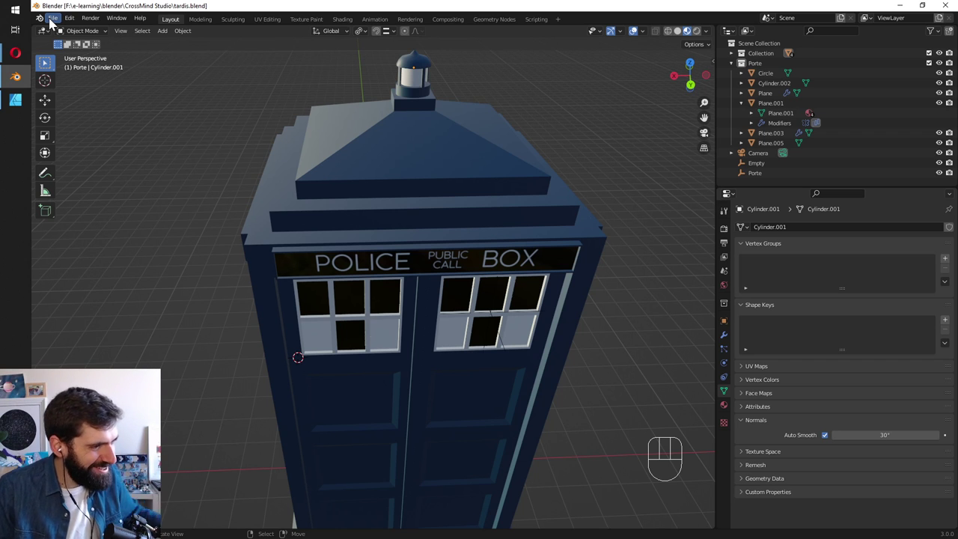
Delete the Camera from the Outliner and start the glTF 2.0 (.glb) export.
left_click_drag(61, 26, 401, 149)
left_click(732, 61)
left_click(732, 60)
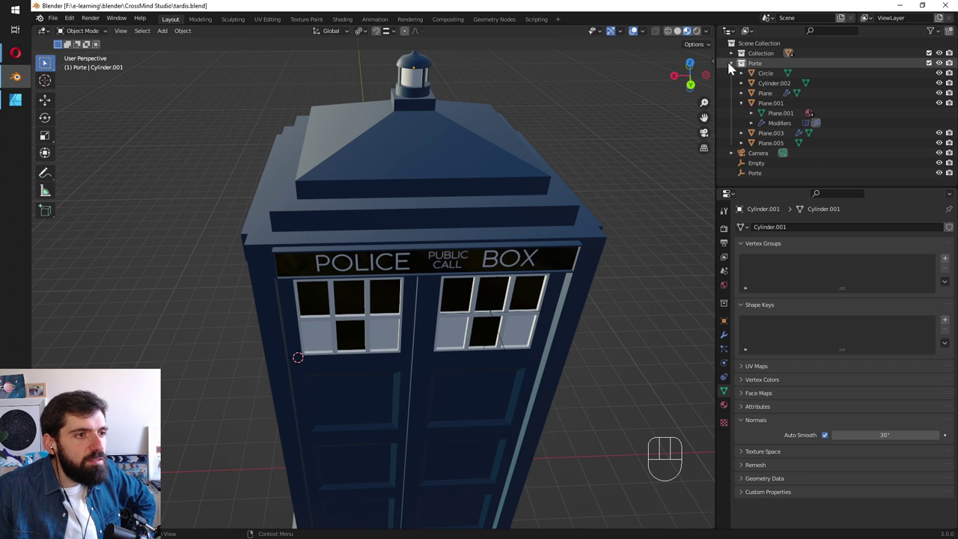
left_click(737, 61)
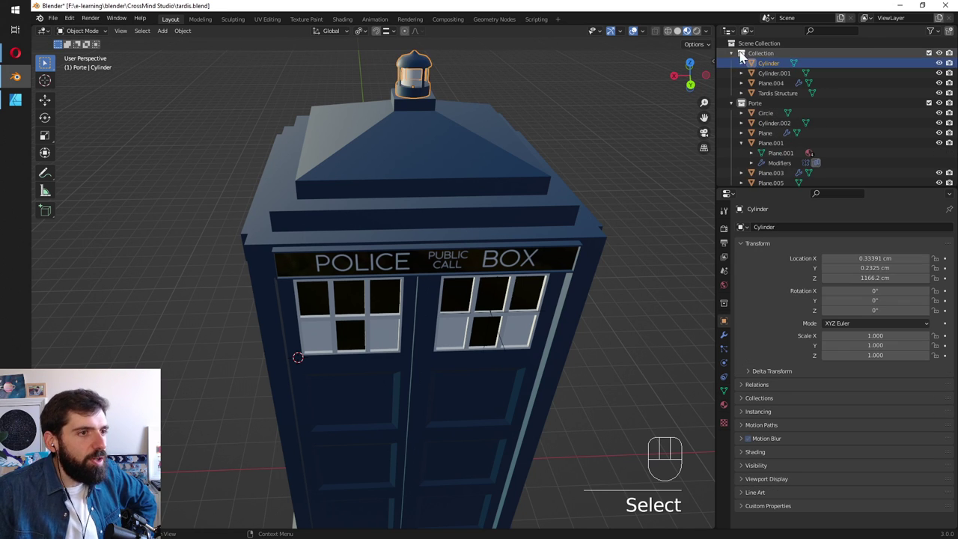
left_click(734, 68)
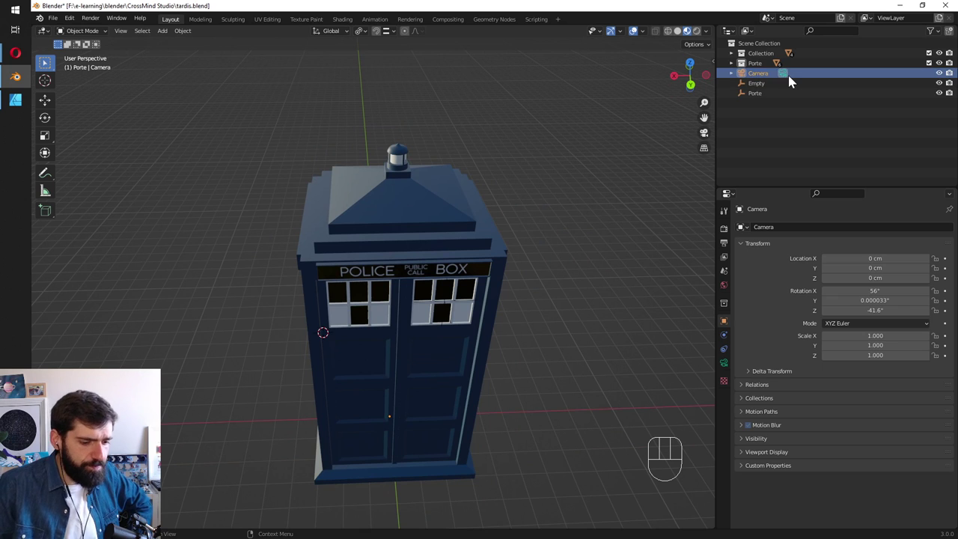
key("Delete")
left_click_drag(61, 30, 79, 88)
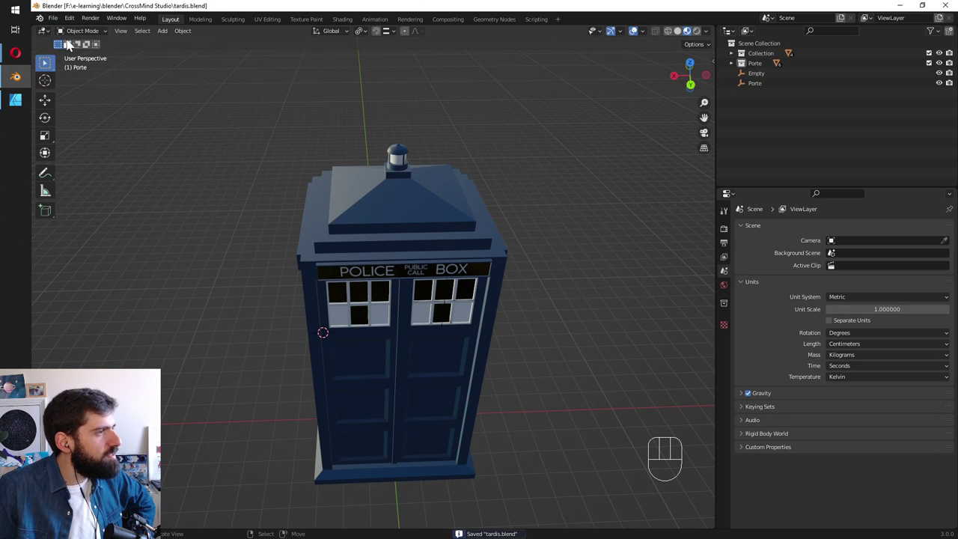
Export tardis.glb, then reopen the export browser showing the existing tardis.glb.
left_click_drag(55, 22, 192, 260)
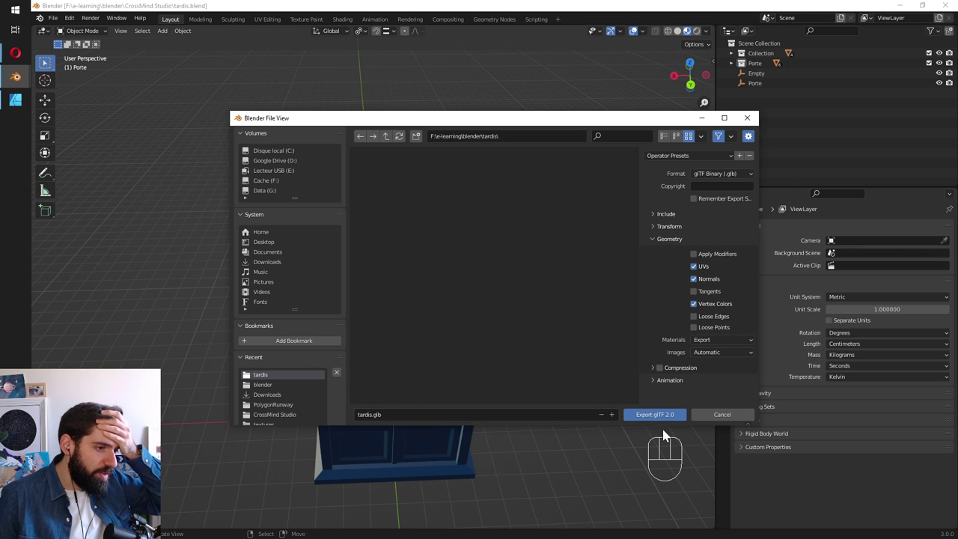
left_click_drag(60, 29, 206, 256)
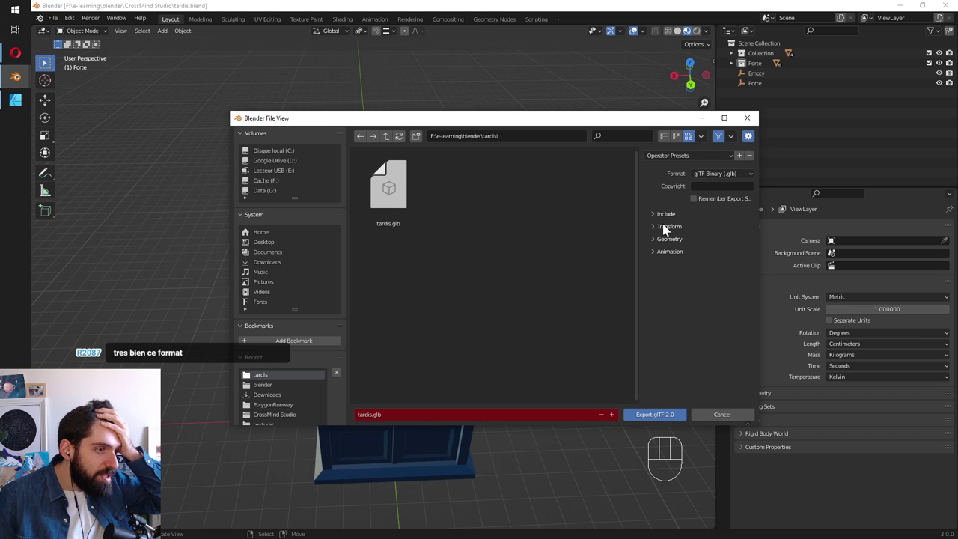
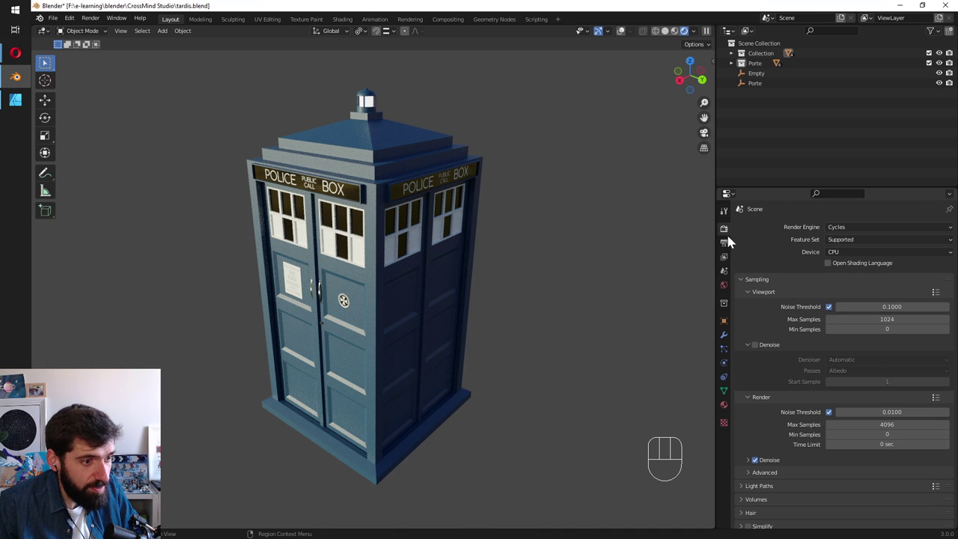
Set viewport Noise Threshold to 0.0100 and the Cycles device to GPU Compute.
left_click(761, 349)
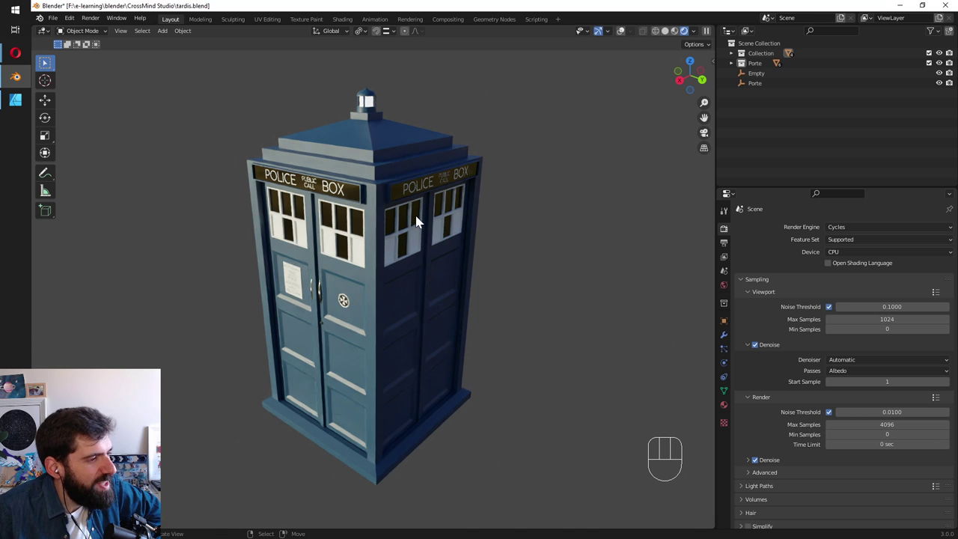
left_click(759, 354)
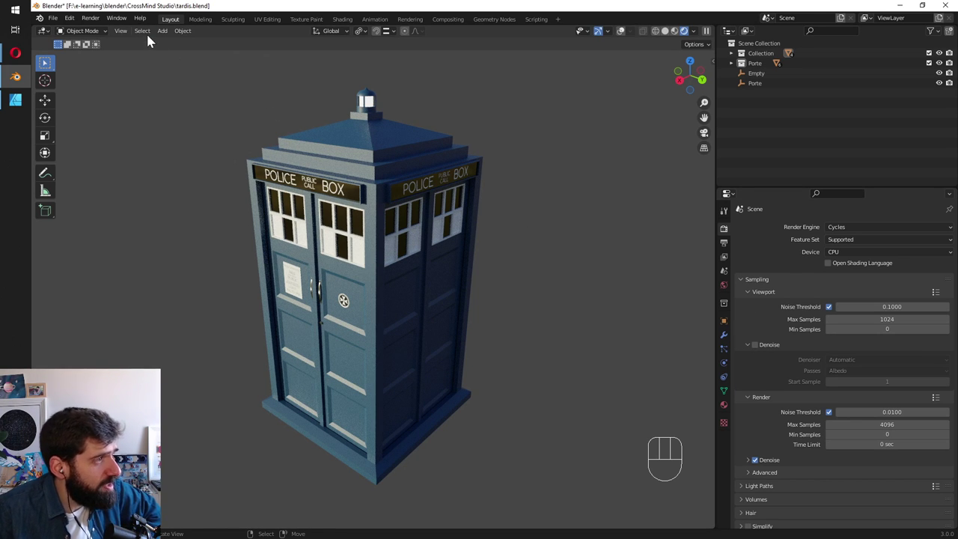
left_click_drag(150, 41, 171, 37)
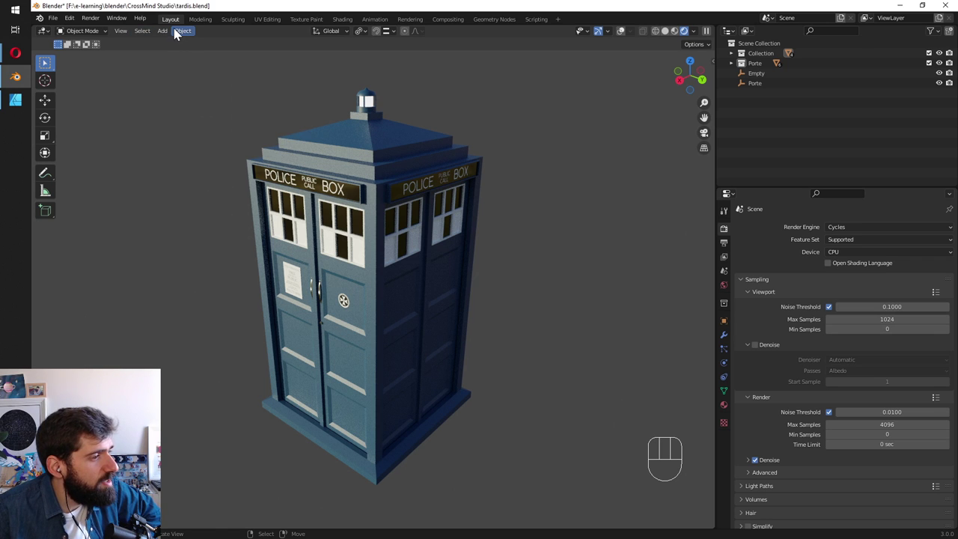
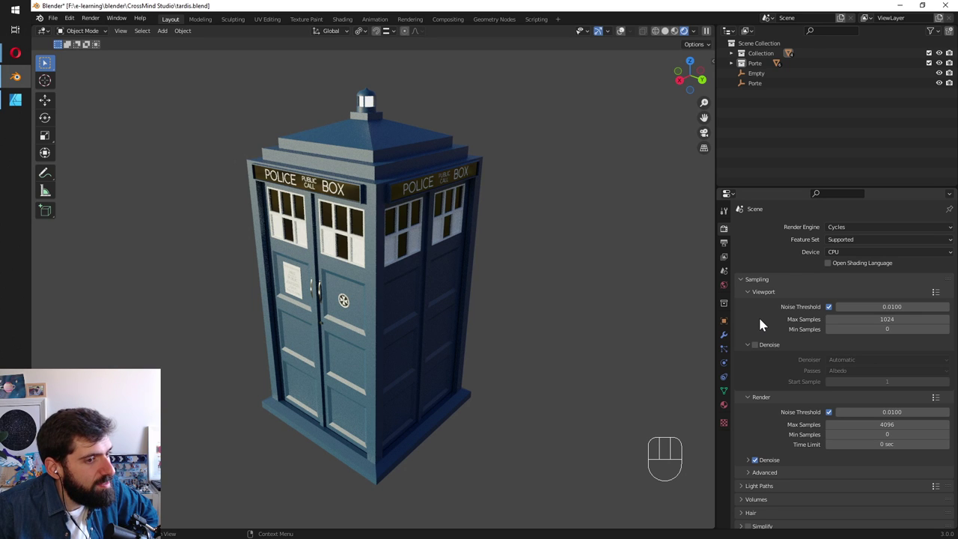
left_click_drag(871, 256, 849, 280)
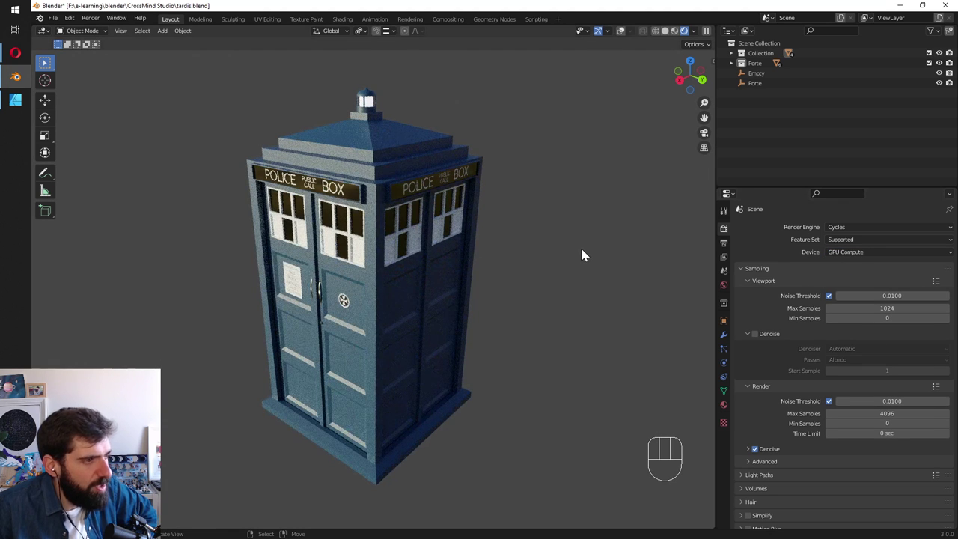